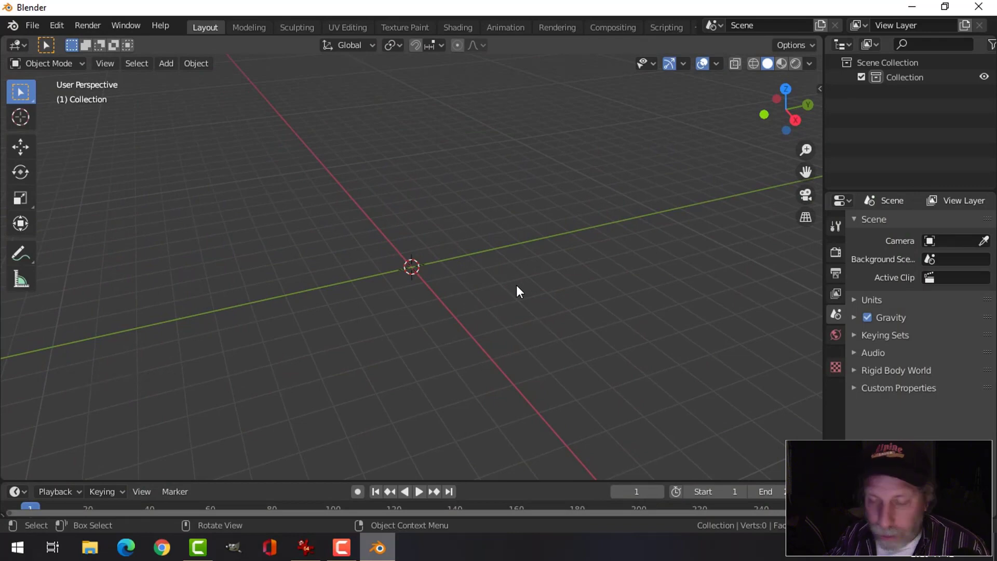
Add a UV sphere, view it from the front, and edit its mesh in see-through wireframe.
key(shift+a)
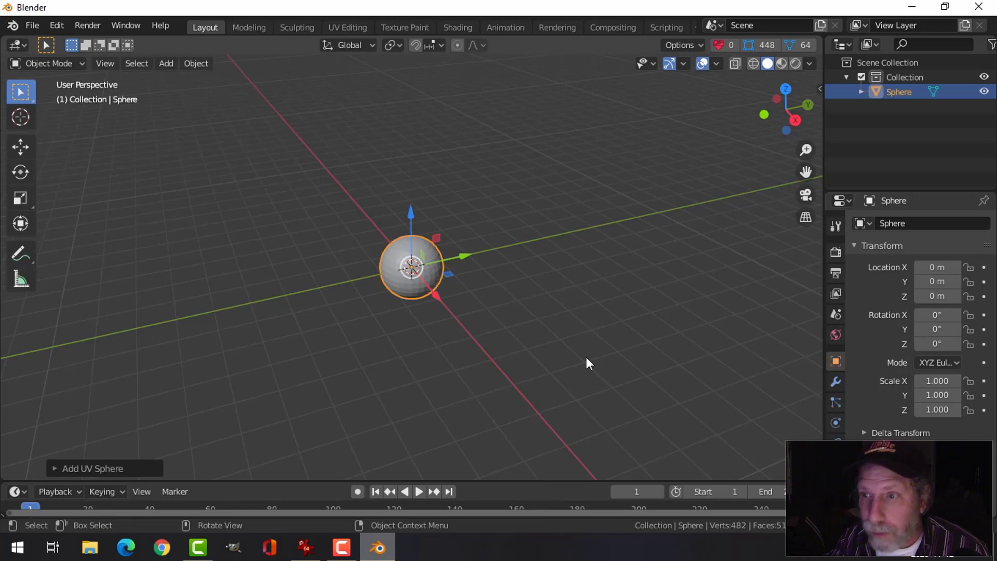
key(KP_1)
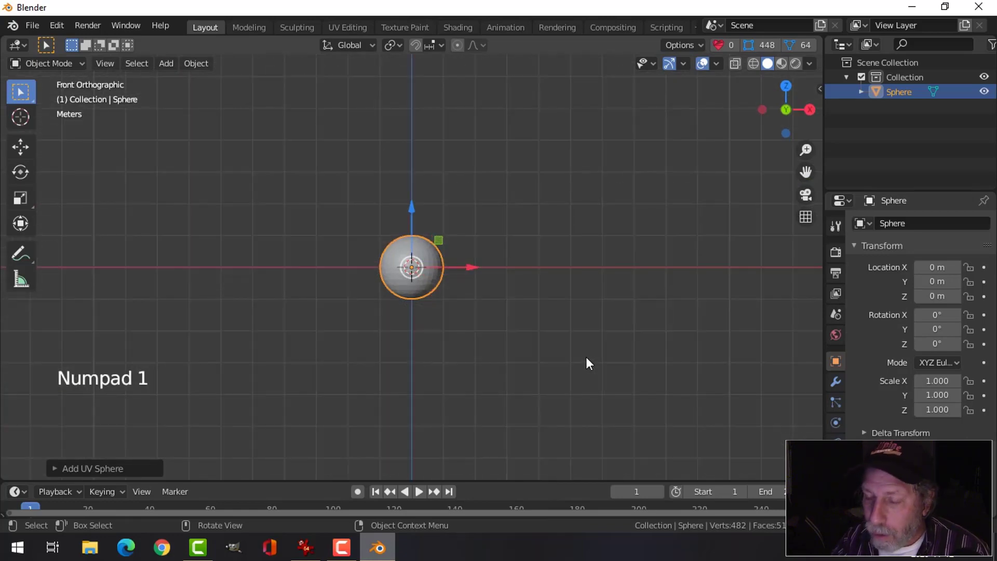
scroll(up, 3)
scroll(up, 3)
key(Tab)
key(z)
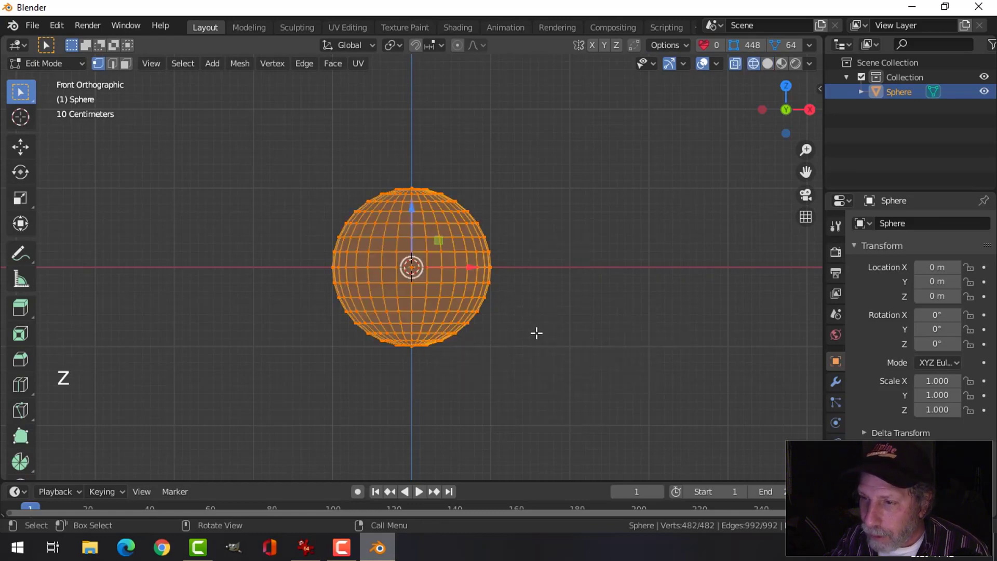
Delete the sphere's lower half, then scale the remaining dome flat along Z into a shallow cap.
key(1)
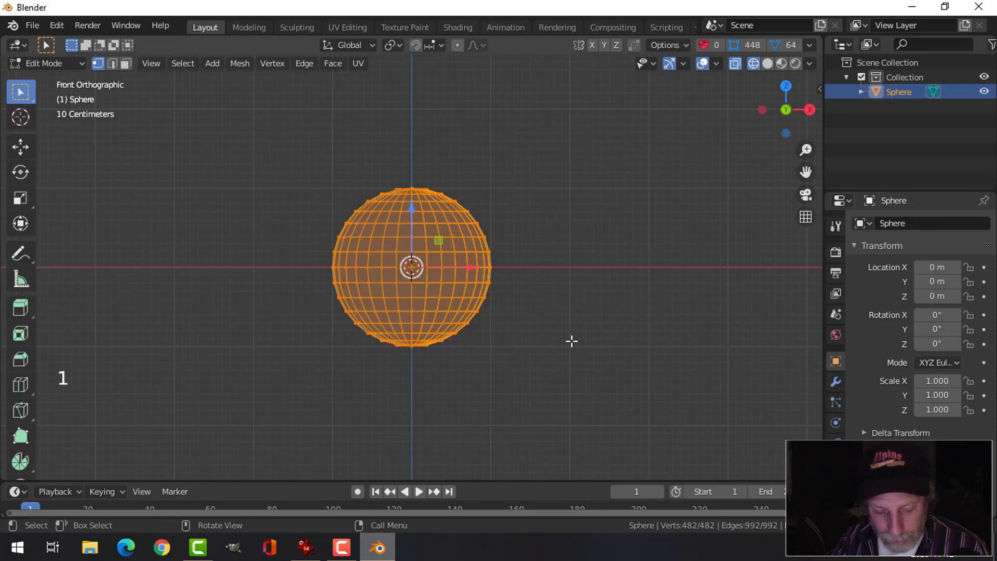
key(alt+a)
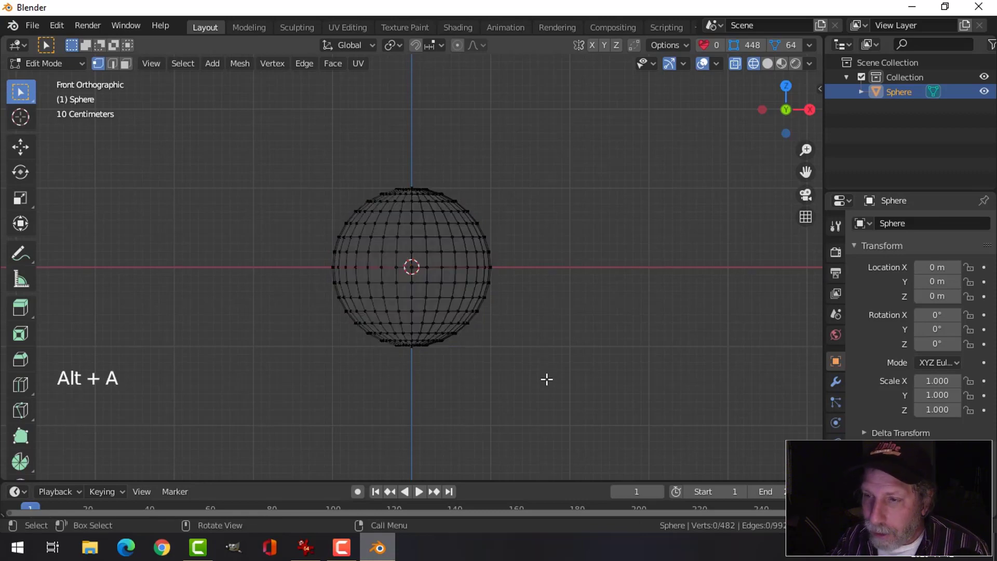
key(b)
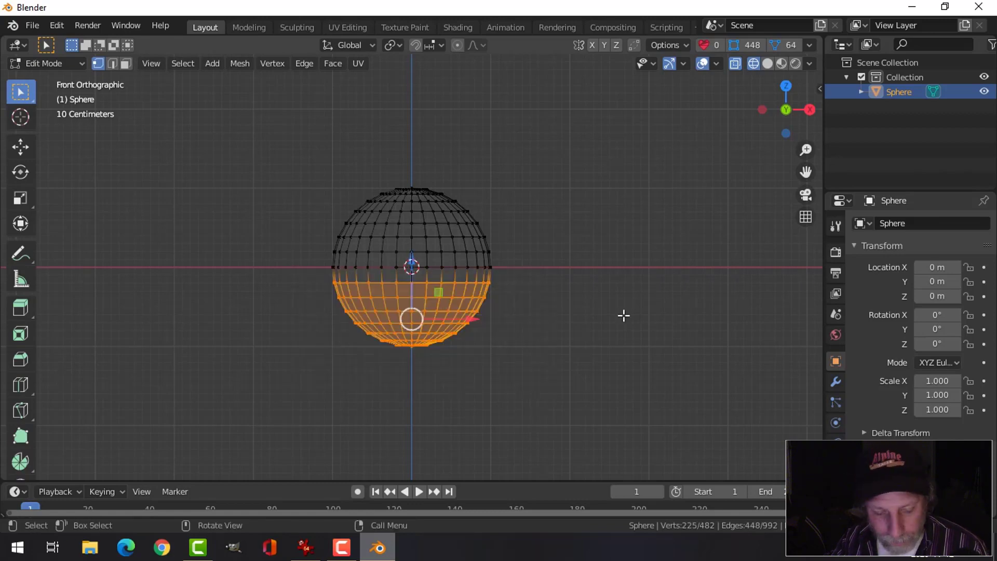
key(x)
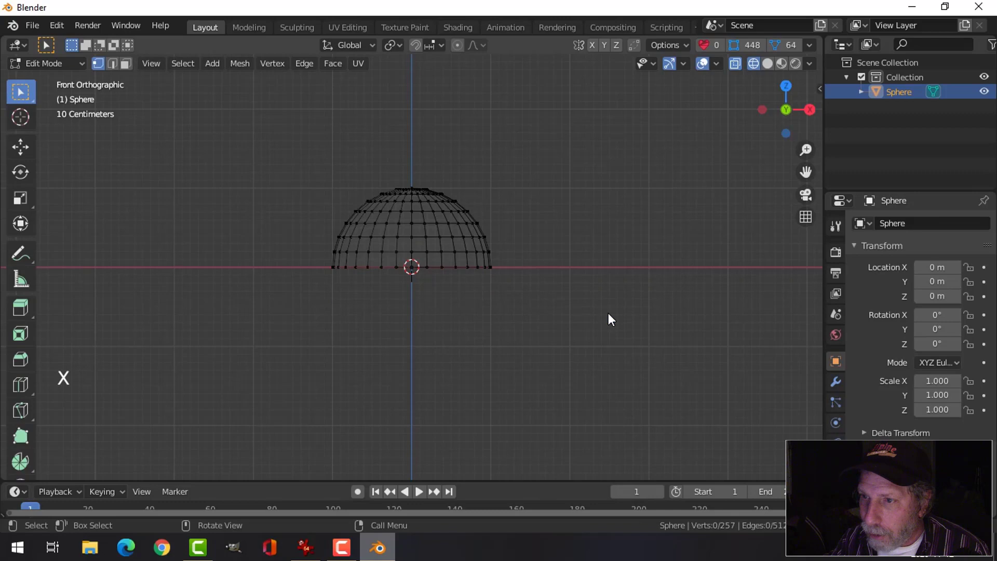
key(a)
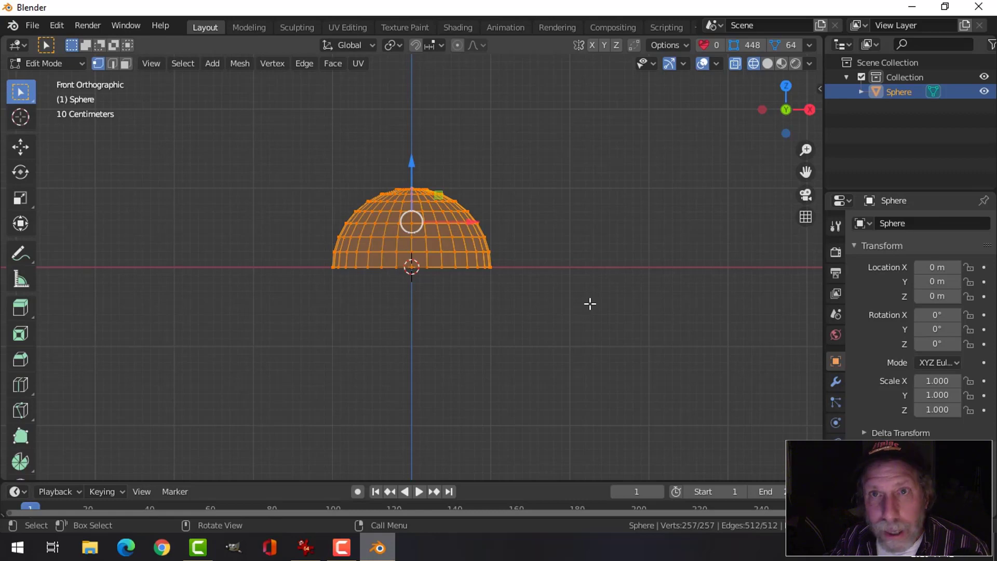
key(s)
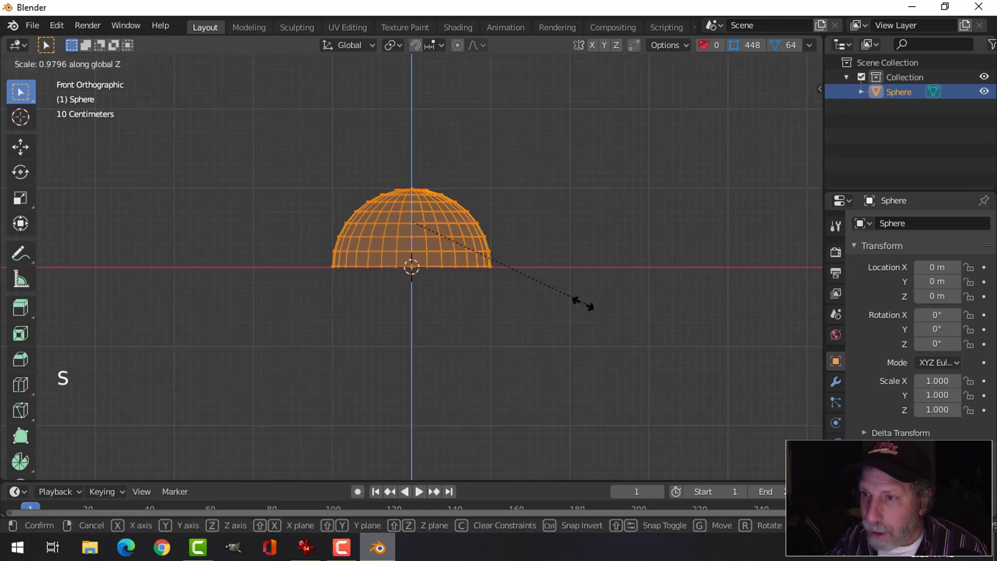
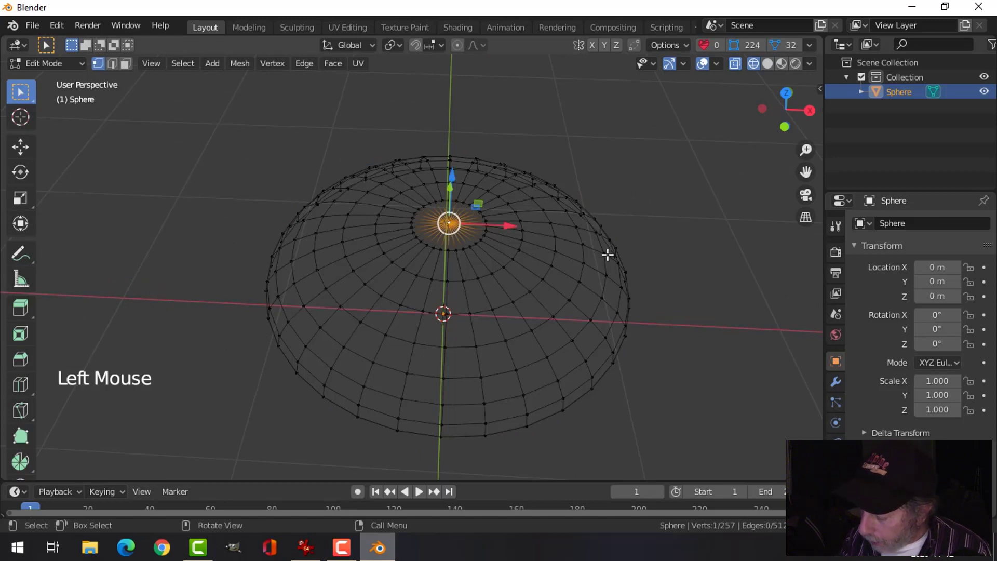
Delete the dome's top pole and first ring to open a circular hole, then switch to edge select.
key(ctrl+KP_Add)
key(x)
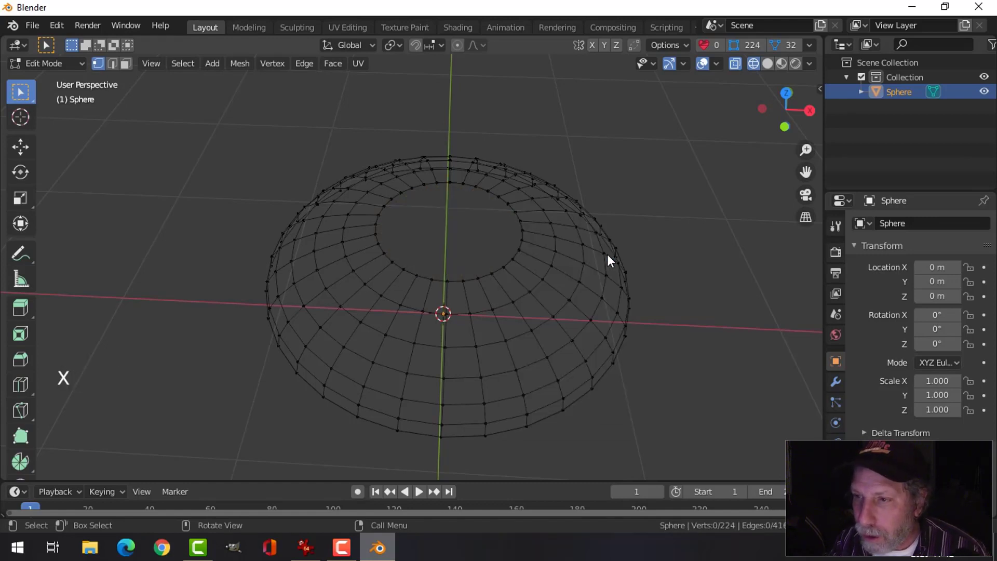
key(2)
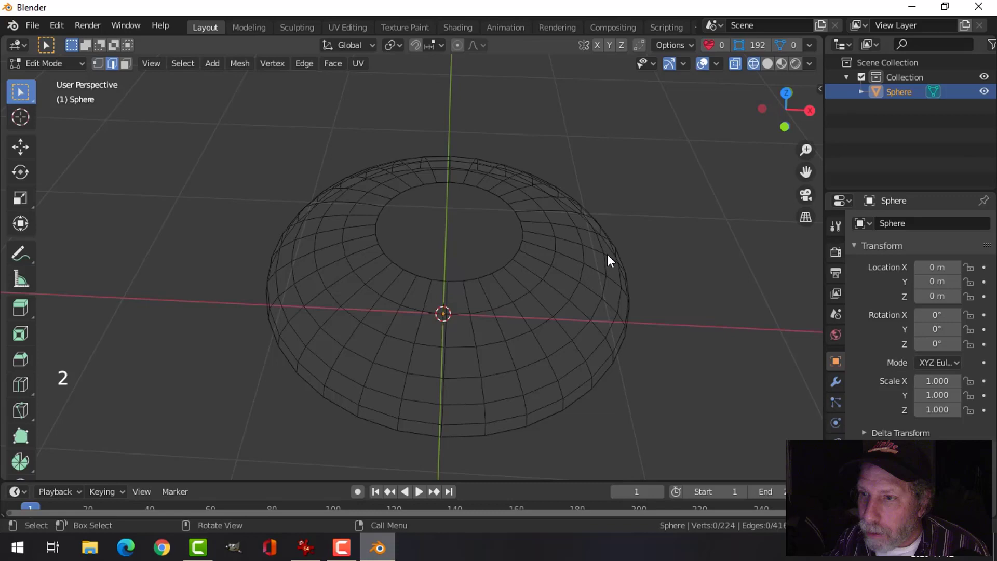
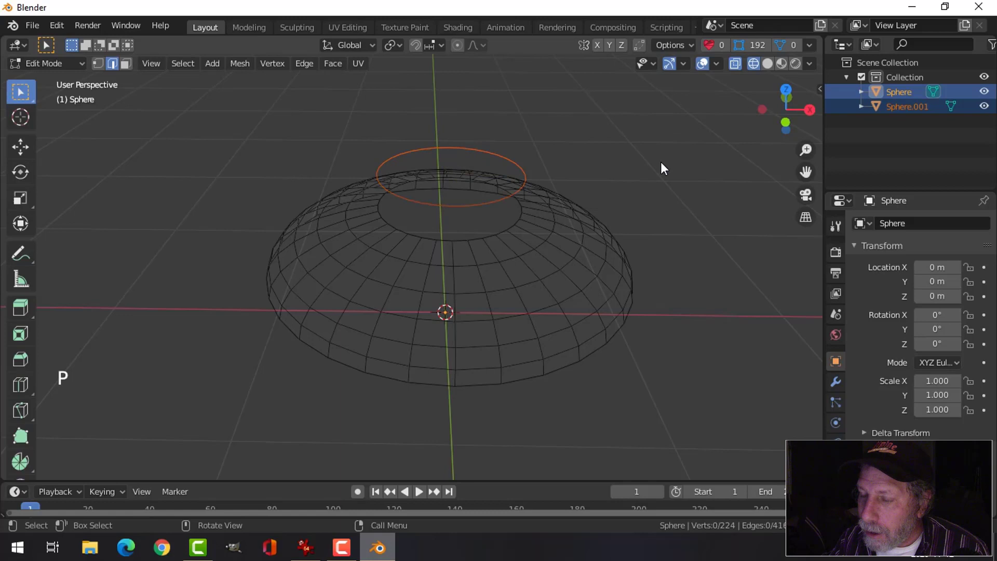
Switch to solid shading, select the floating circle Sphere.001 and set its origin to its geometry.
key(z)
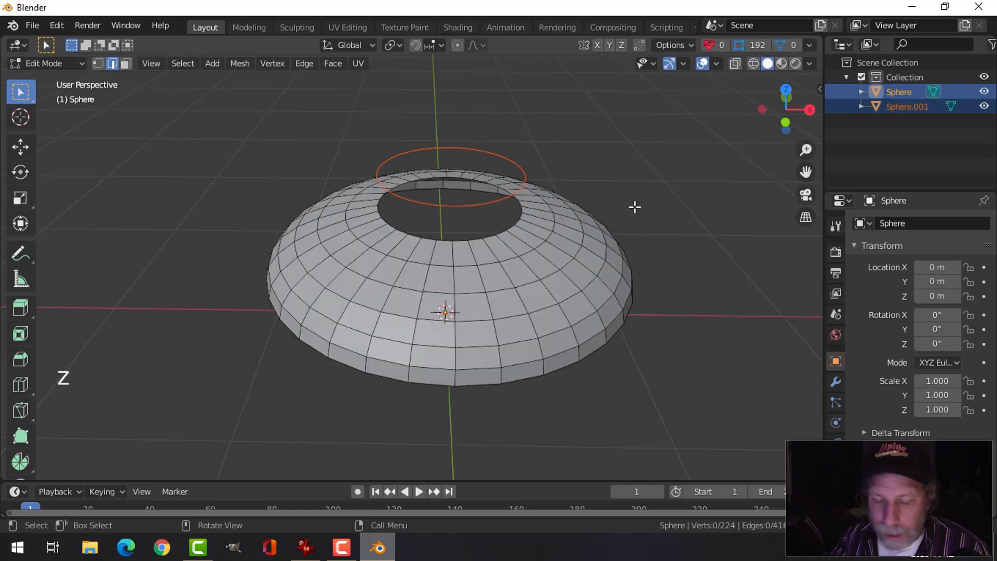
key(Tab)
middle_click(658, 186)
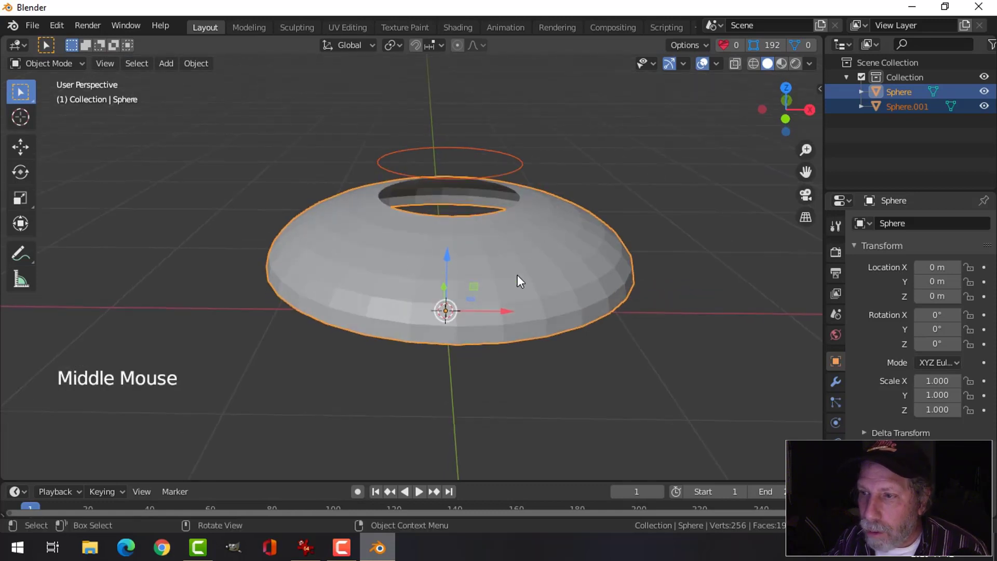
click(477, 153)
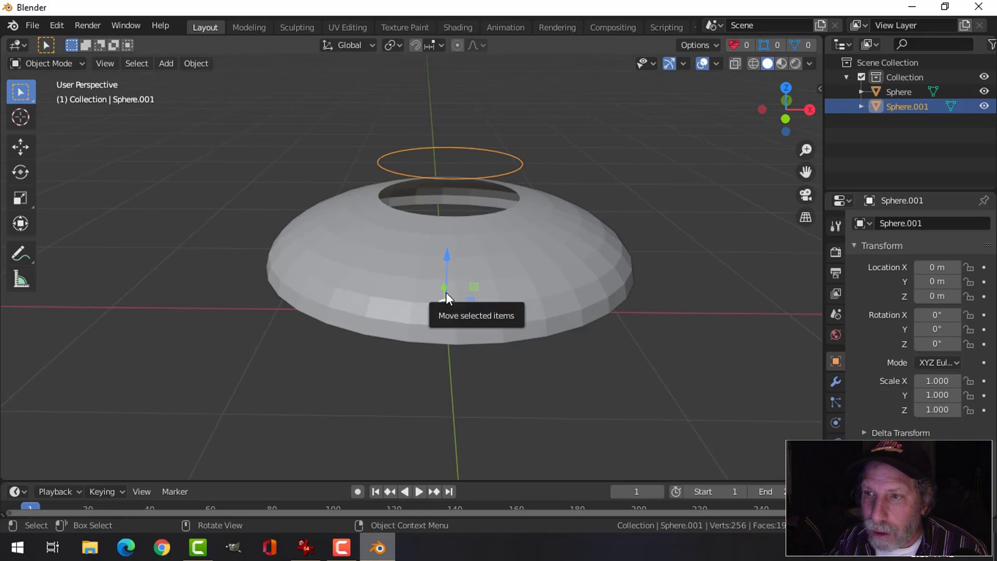
click(213, 70)
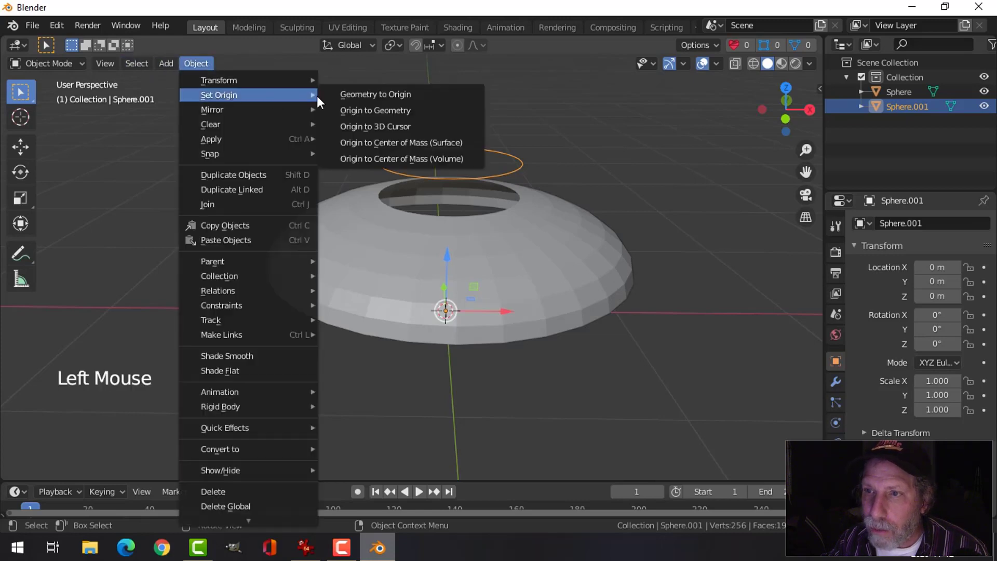
middle_click(570, 168)
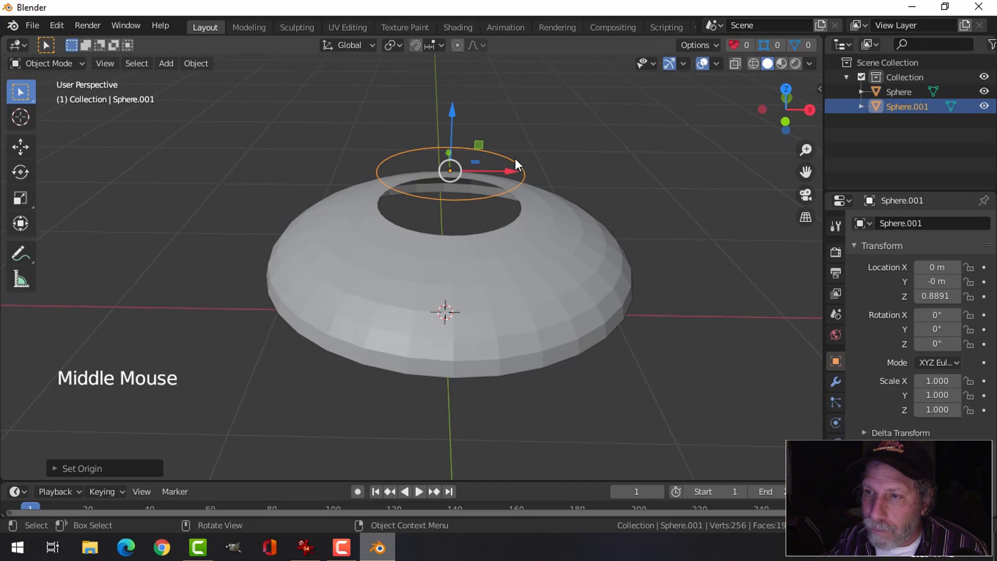
Fill the floating circle's vertices with a face to make a disc, then select the dome again.
key(Tab)
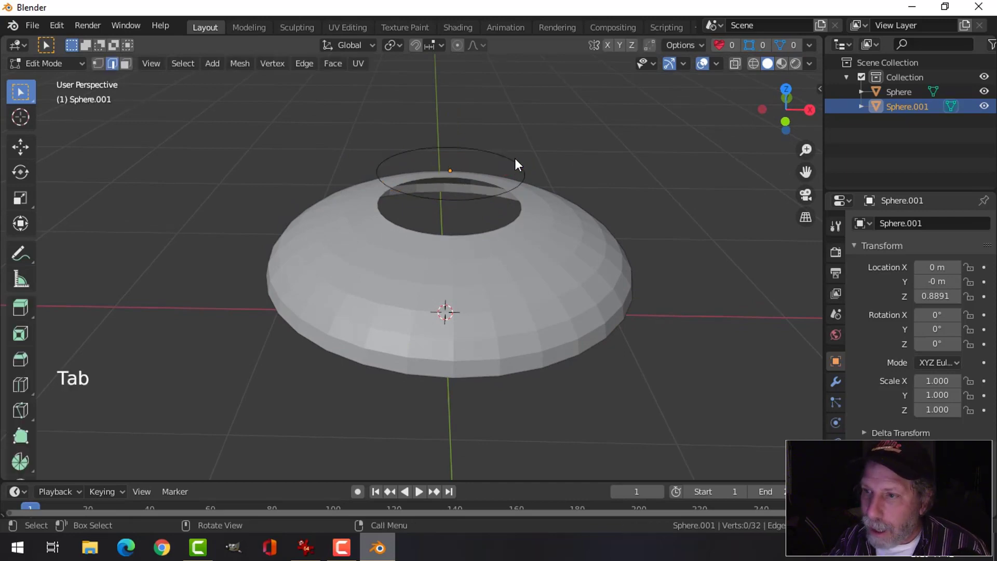
key(a)
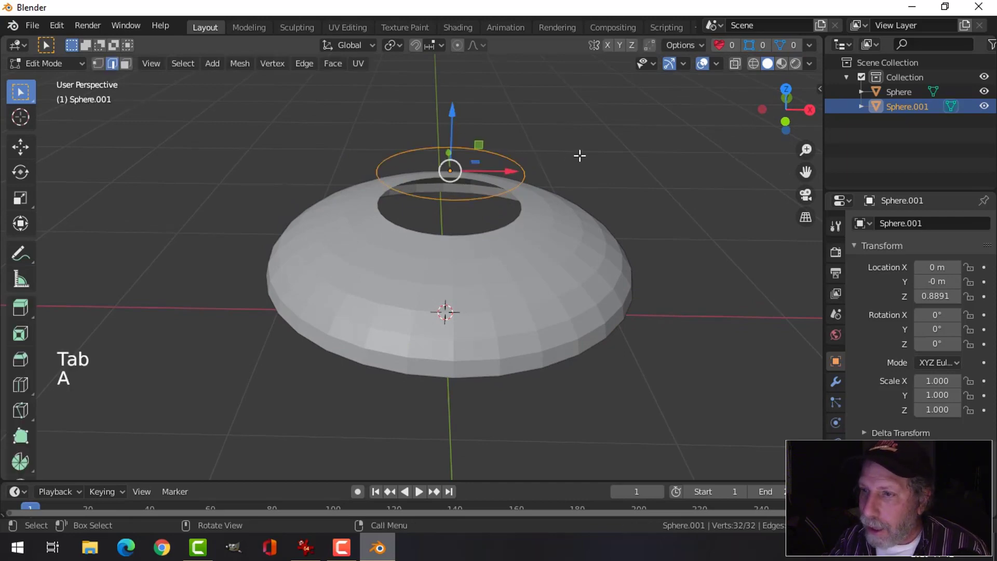
key(f)
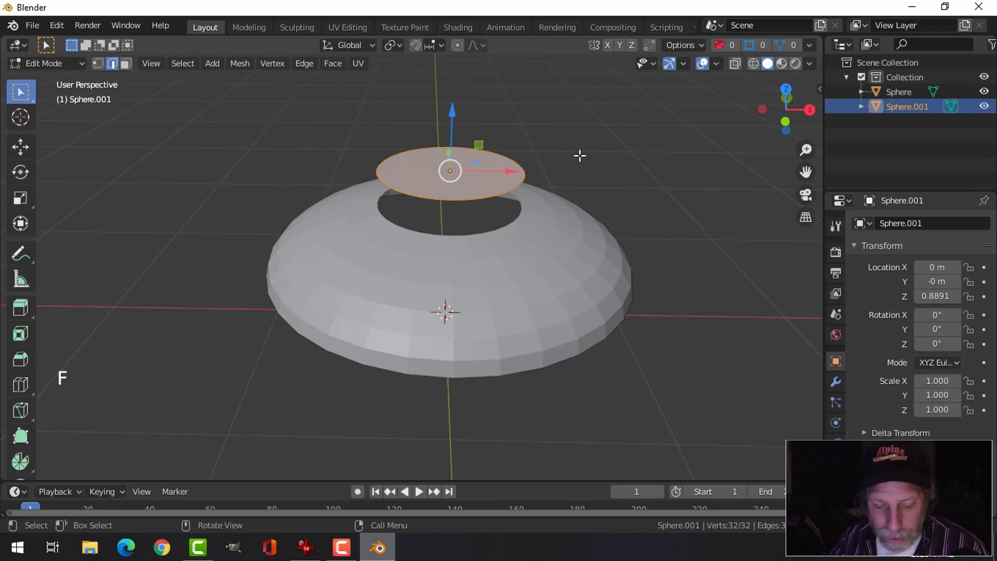
key(Tab)
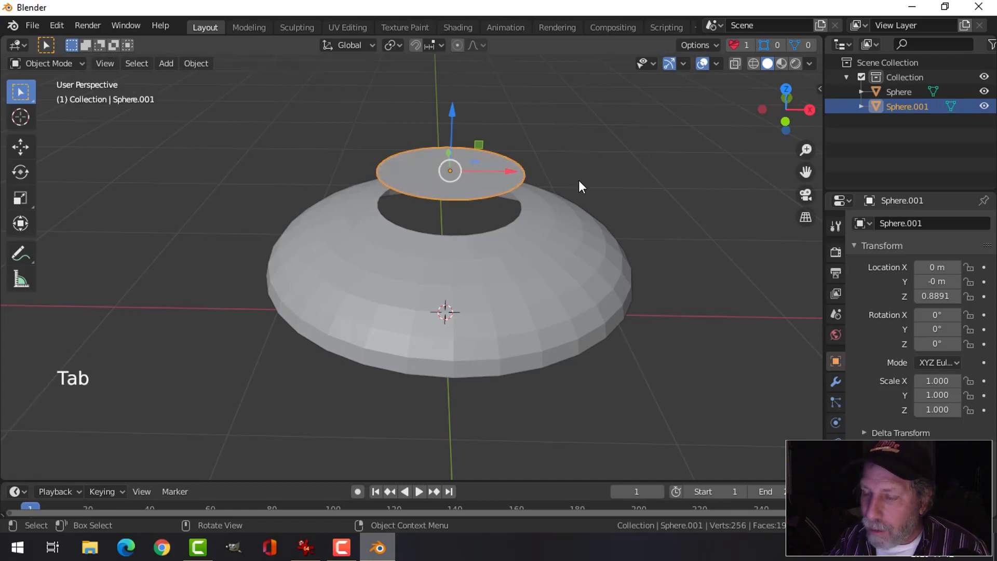
middle_click(600, 186)
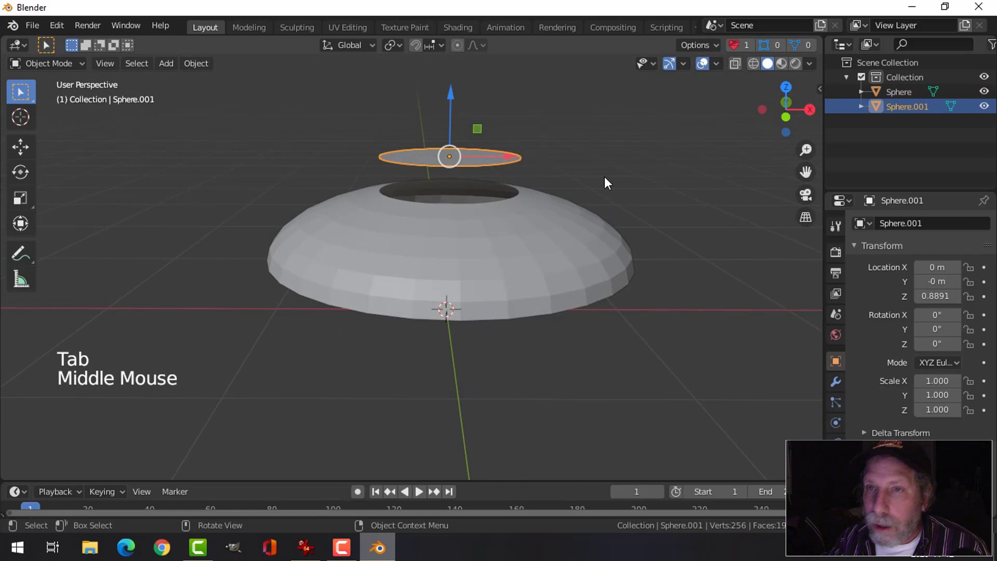
middle_click(606, 186)
middle_click(611, 187)
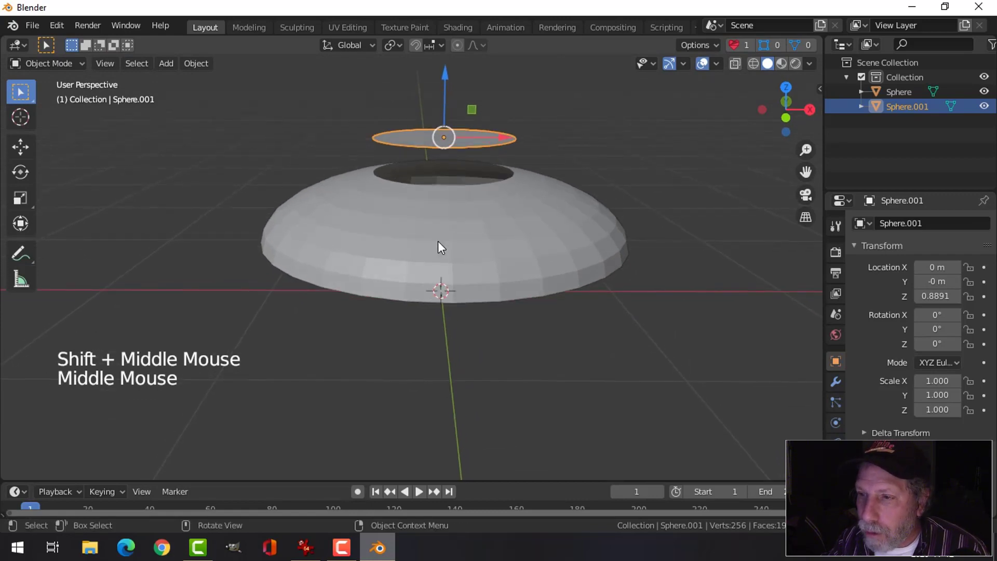
click(443, 246)
middle_click(517, 244)
middle_click(515, 244)
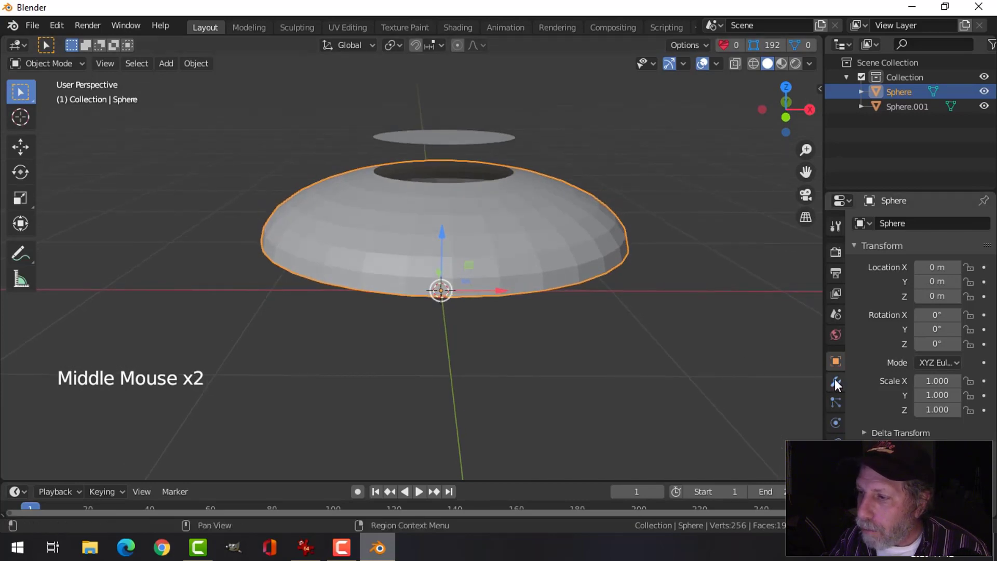
Add a Subdivision Surface modifier to the dome and set it to Shade Smooth.
key(ctrl+2)
middle_click(515, 256)
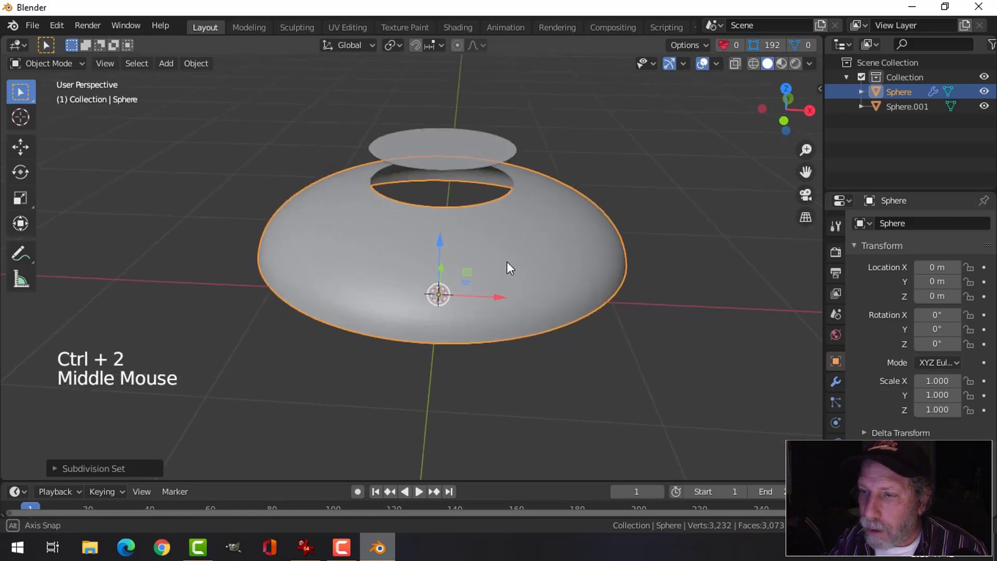
right_click(515, 258)
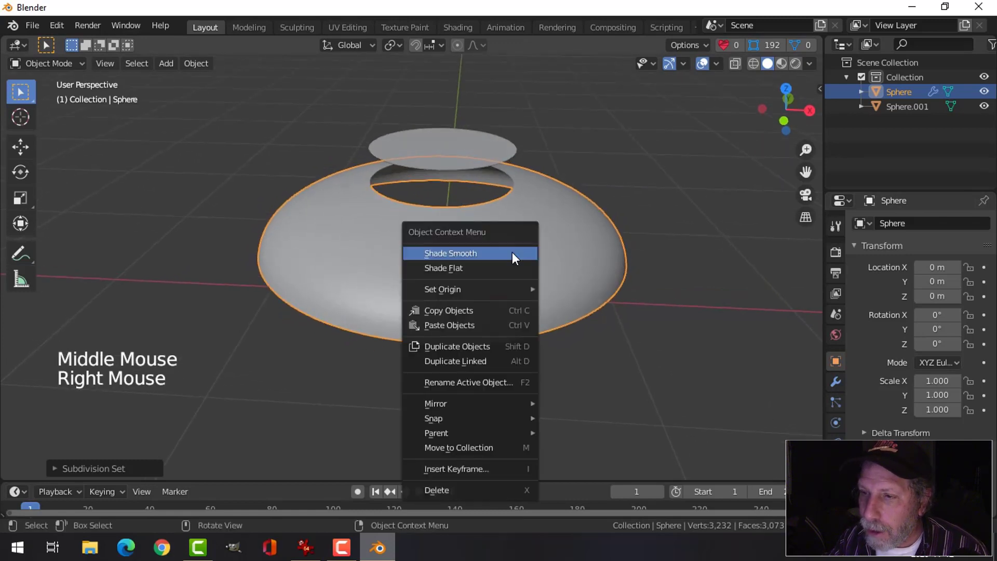
middle_click(570, 239)
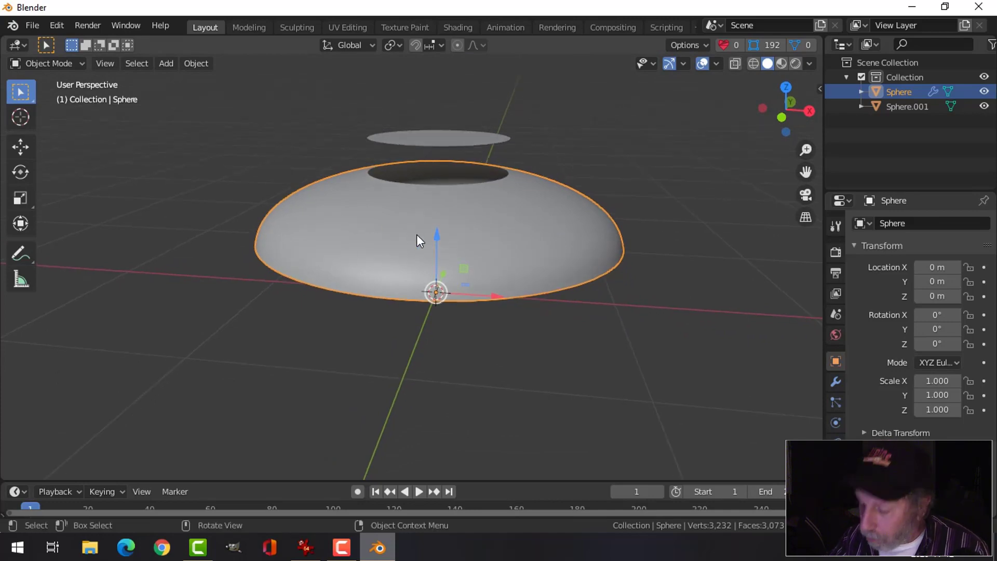
Duplicate the dome and scale the copy Sphere.002 down to about 0.966 as an inner shell.
key(KP_1)
middle_click(505, 237)
key(shift+d)
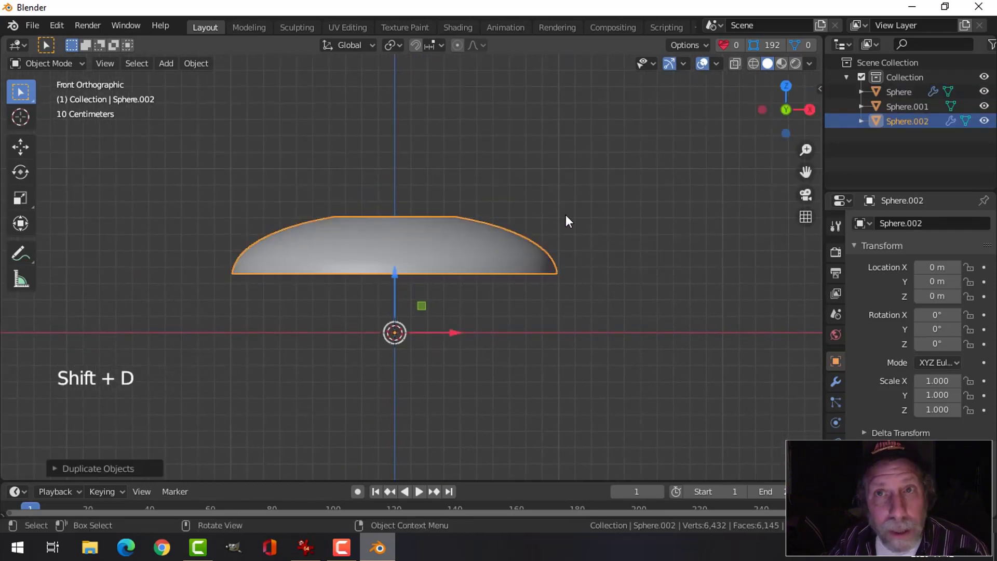
key(s)
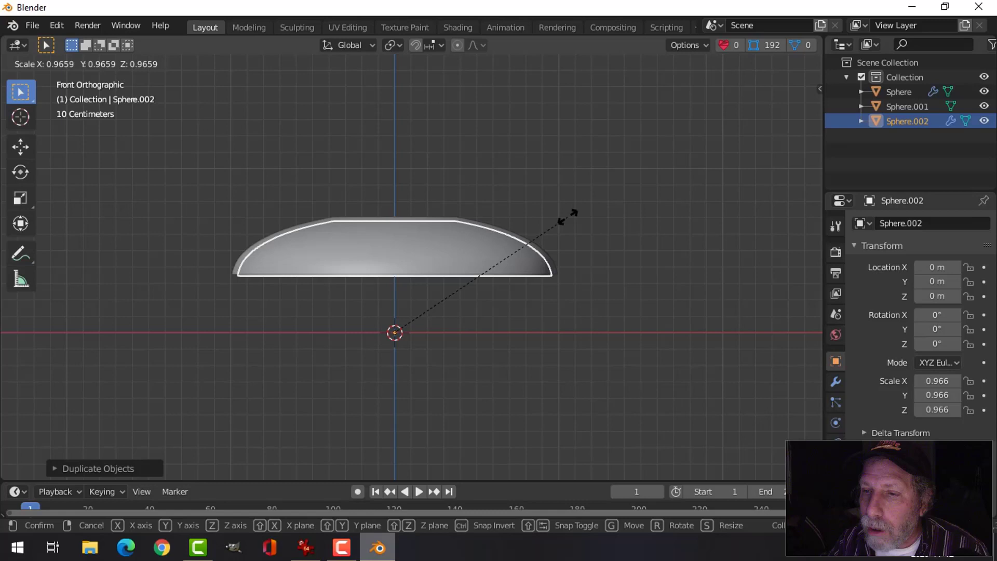
scroll(up, 3)
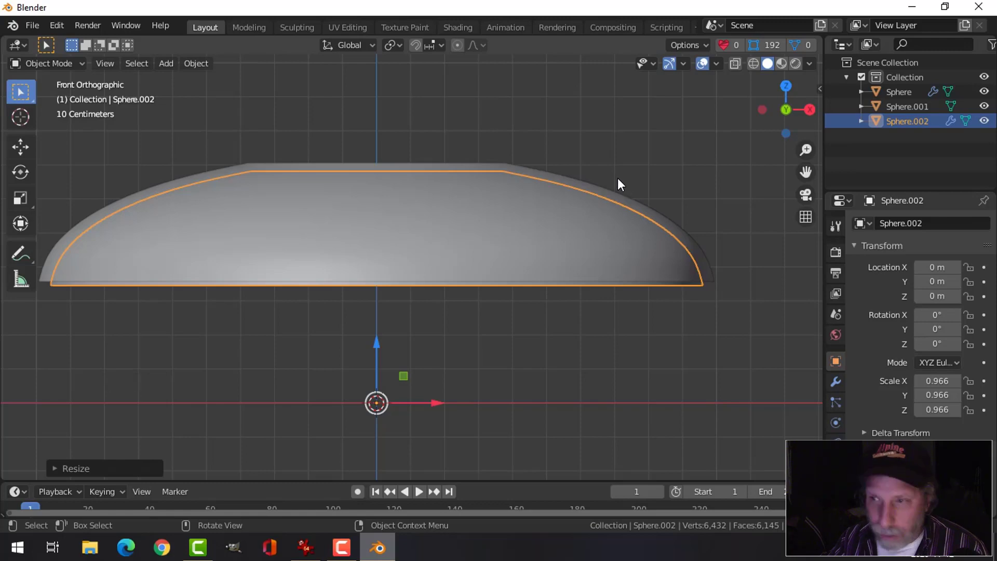
key(alt+a)
middle_click(617, 172)
scroll(down, 3)
middle_click(517, 199)
middle_click(530, 202)
Move the small disc Sphere.001 down along Z to about 0.5464, into the dome's opening.
click(411, 163)
middle_click(487, 195)
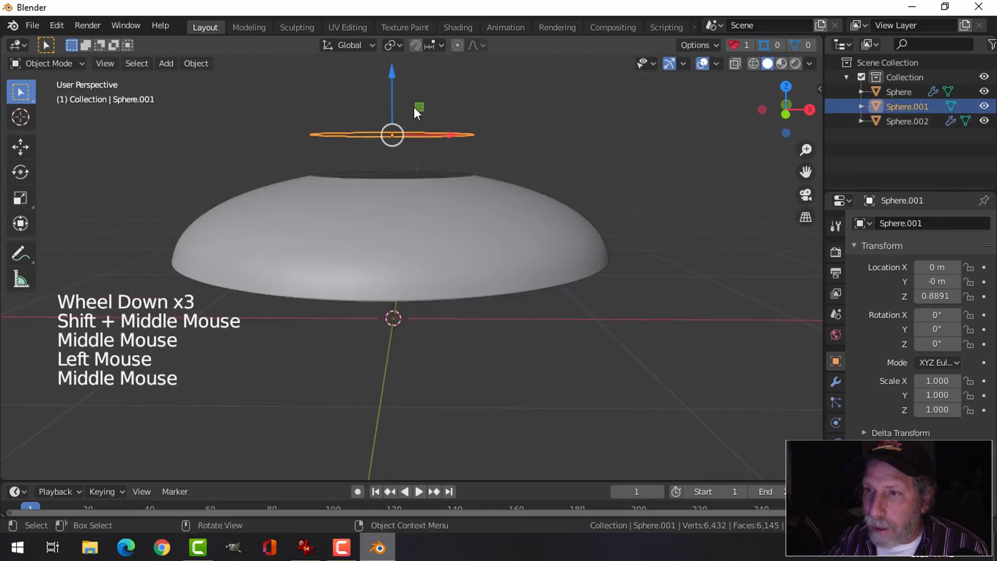
key(KP_1)
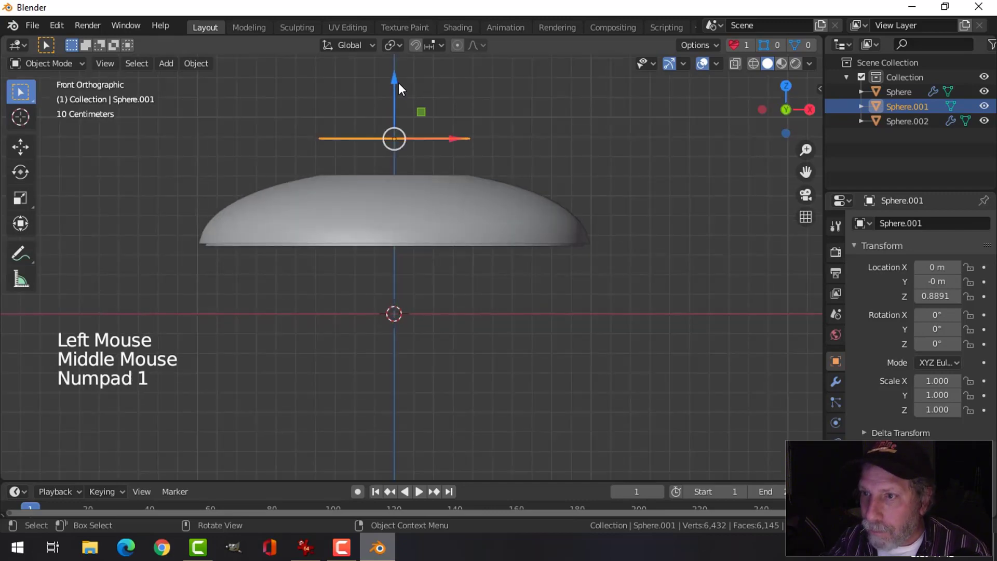
click(398, 87)
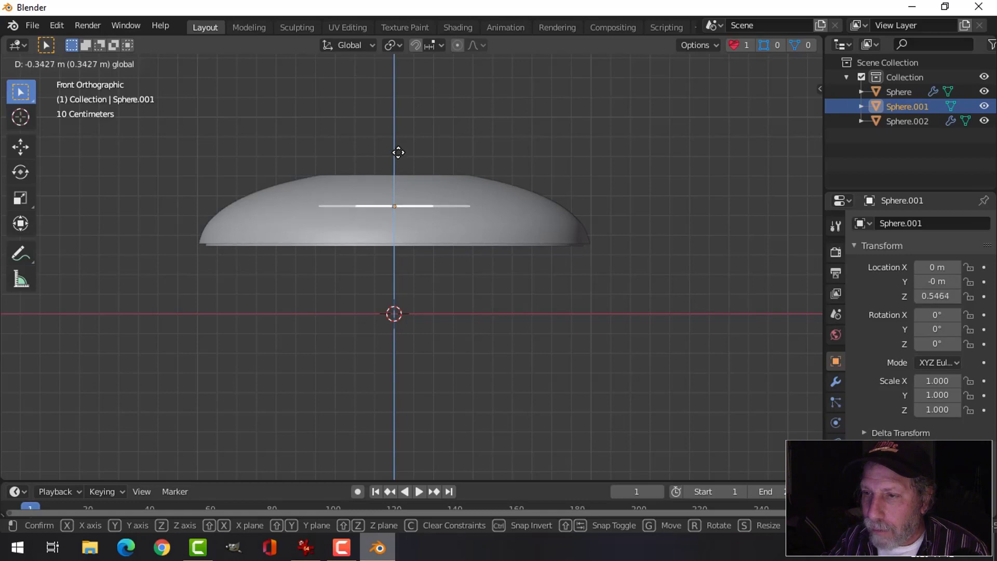
middle_click(636, 180)
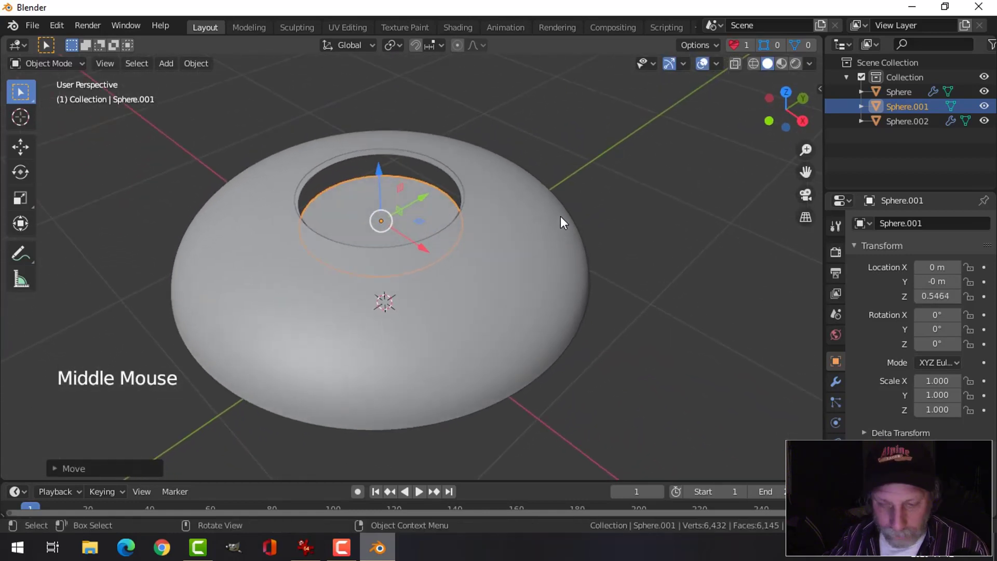
middle_click(561, 252)
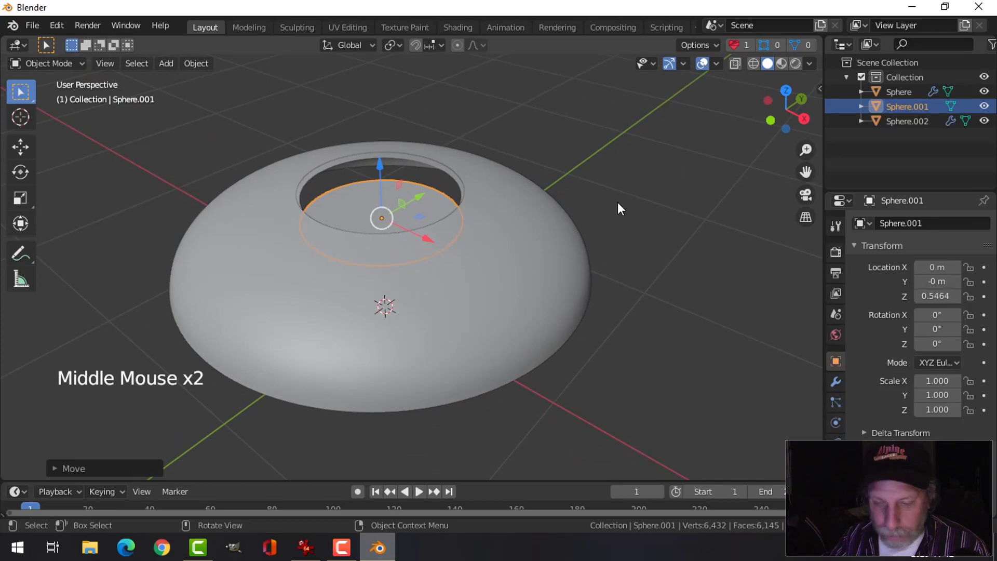
Scale the disc down to about 0.468 and orbit to check its fit in the opening.
key(s)
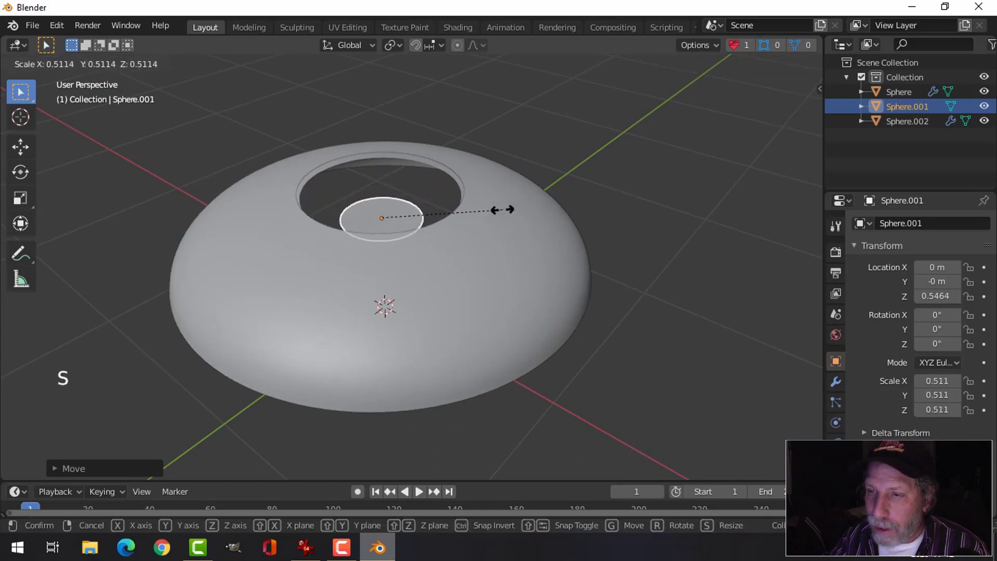
middle_click(489, 228)
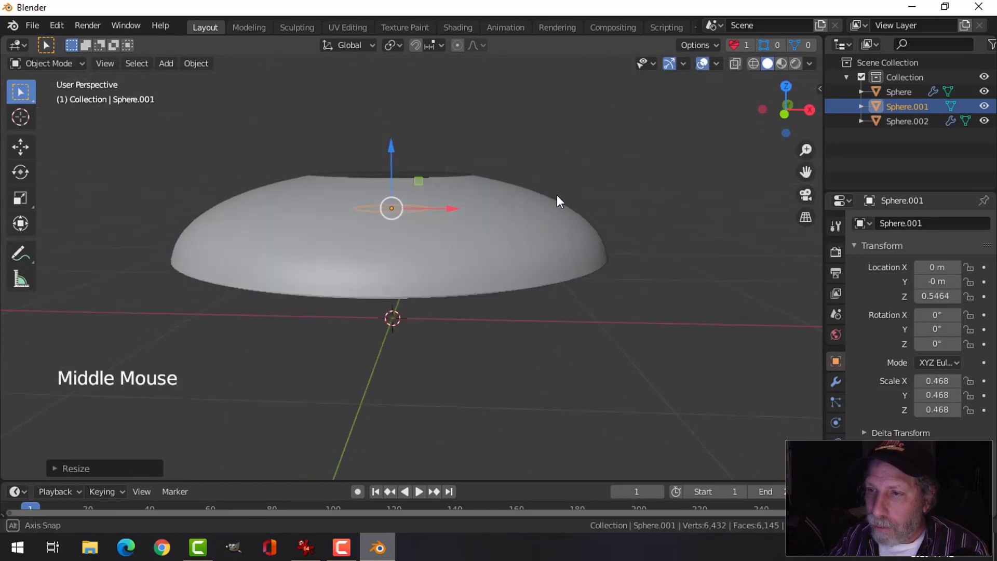
key(alt+a)
middle_click(545, 225)
middle_click(528, 216)
scroll(up, 3)
middle_click(518, 228)
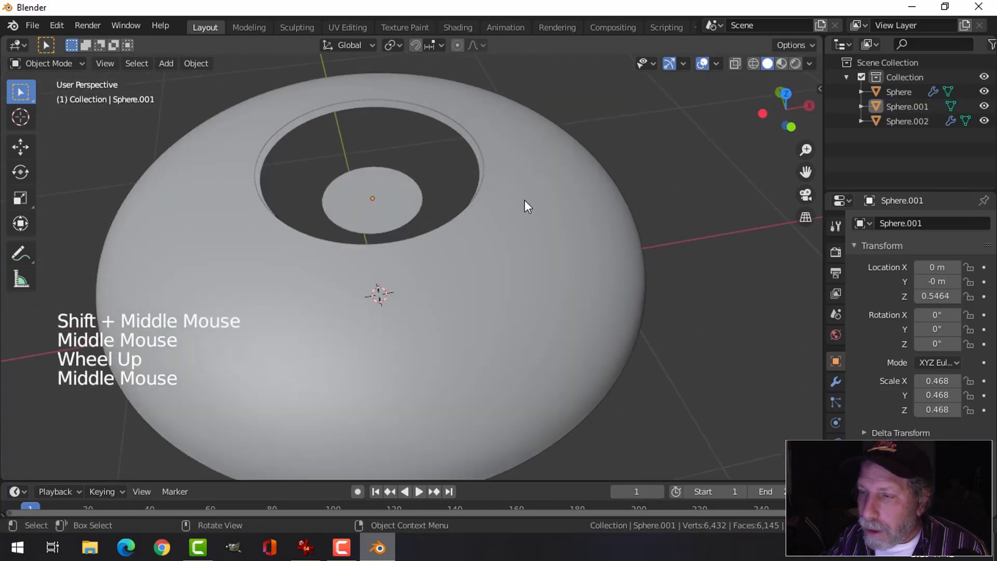
middle_click(531, 202)
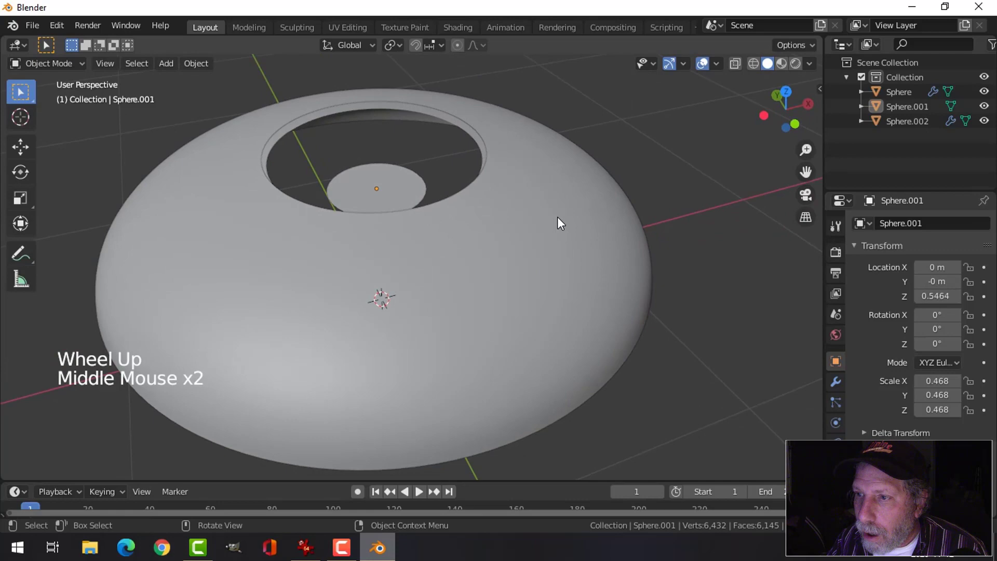
Grid-fill the outer dome's top opening via Face > Grid Fill, then hide that dome.
click(521, 181)
middle_click(563, 189)
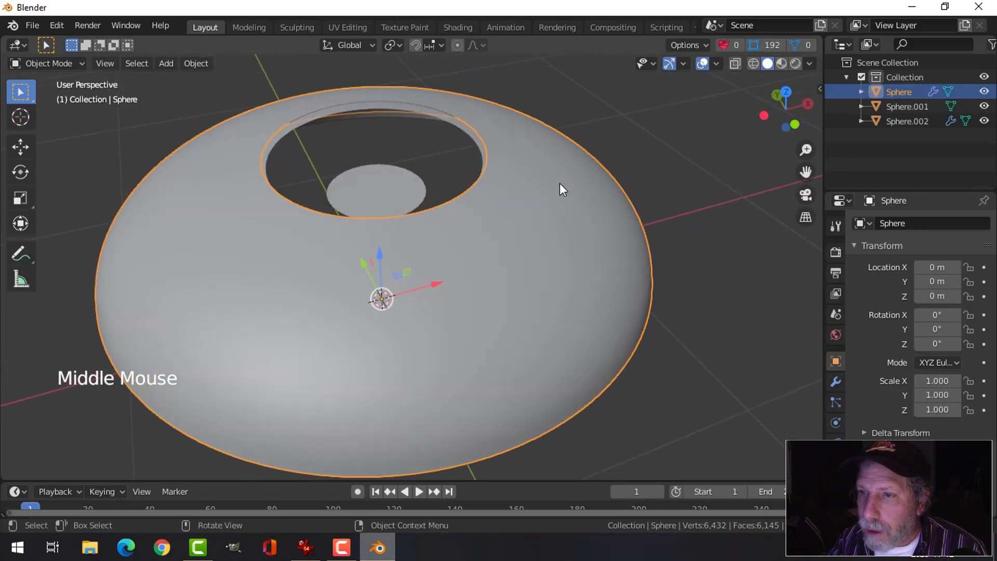
key(Tab)
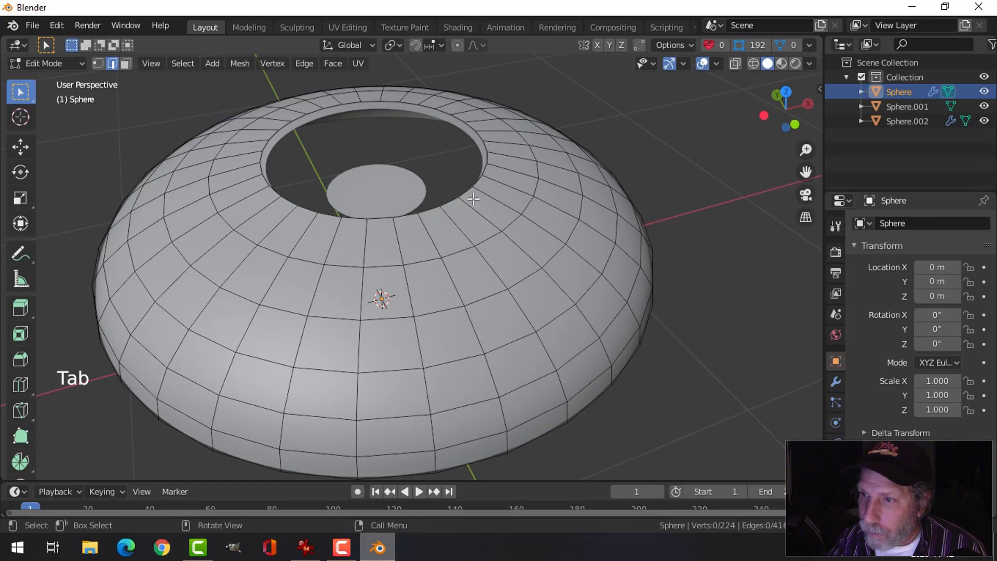
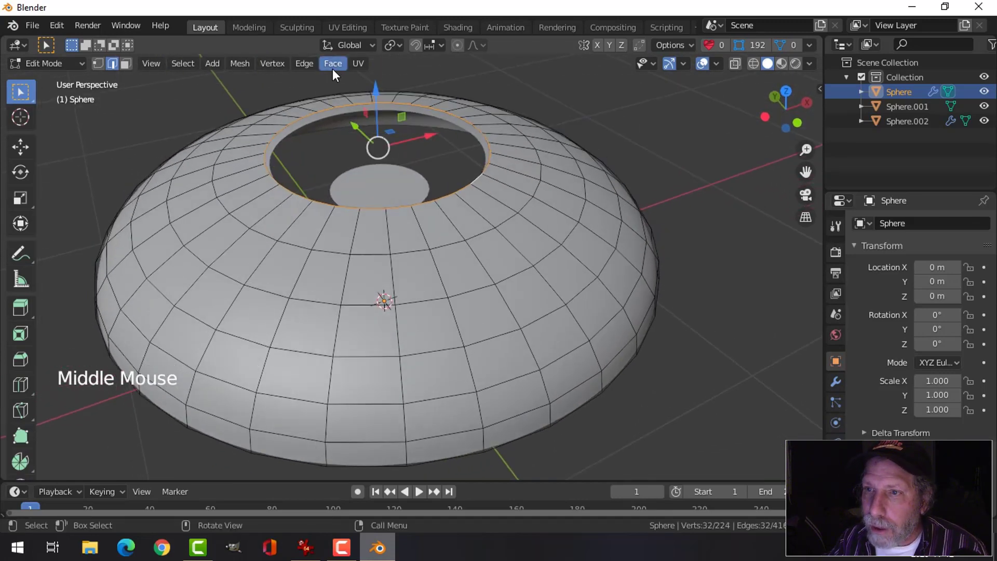
click(335, 67)
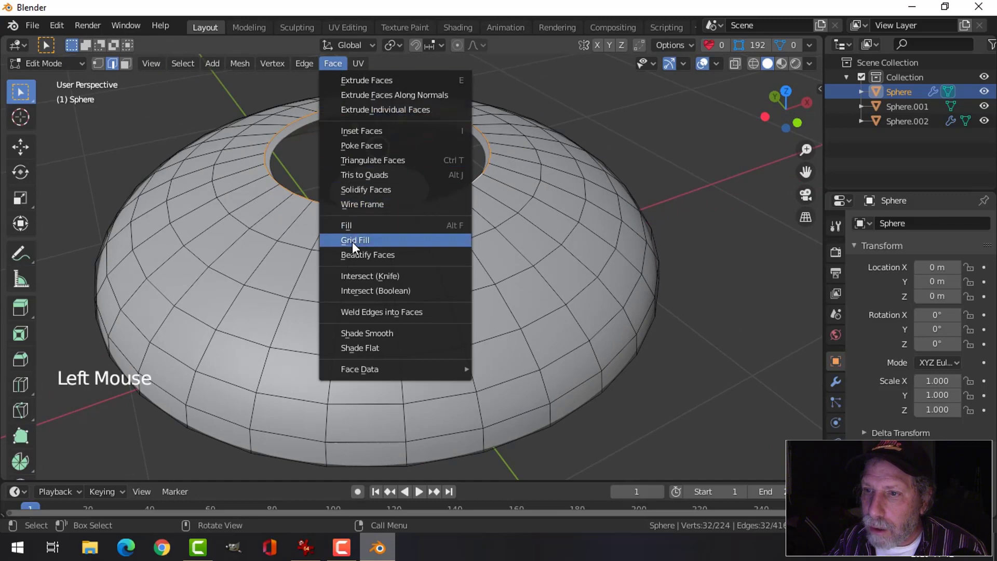
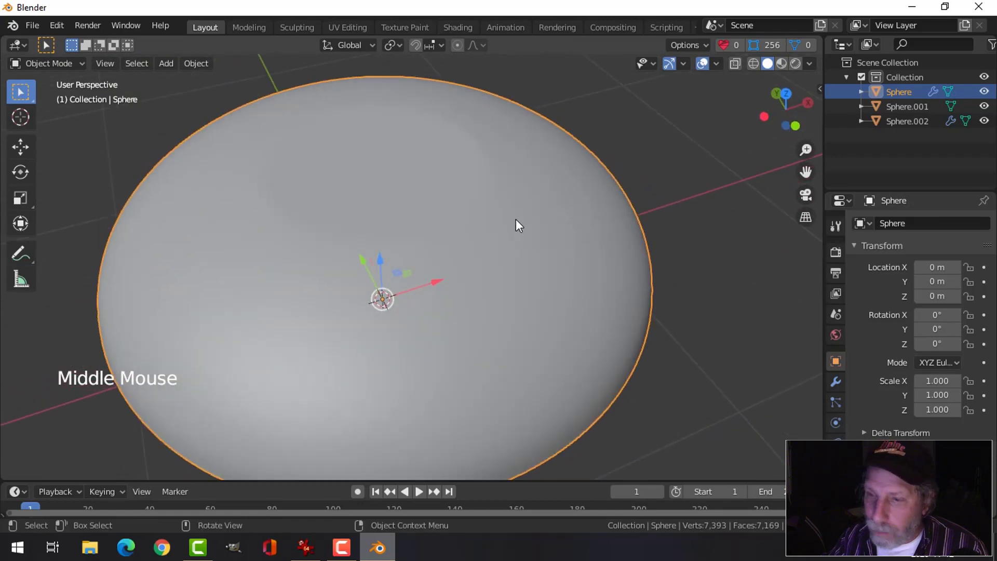
key(h)
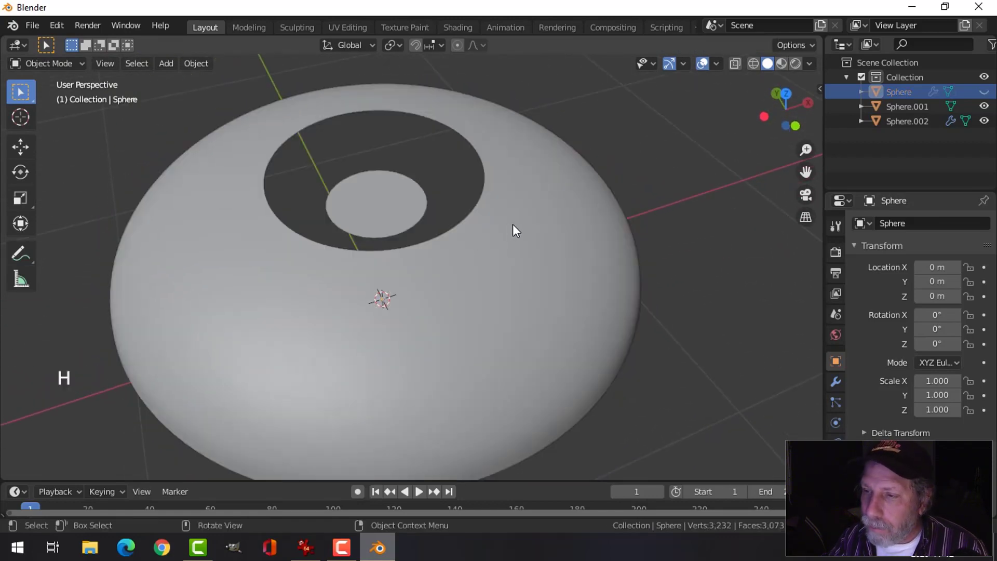
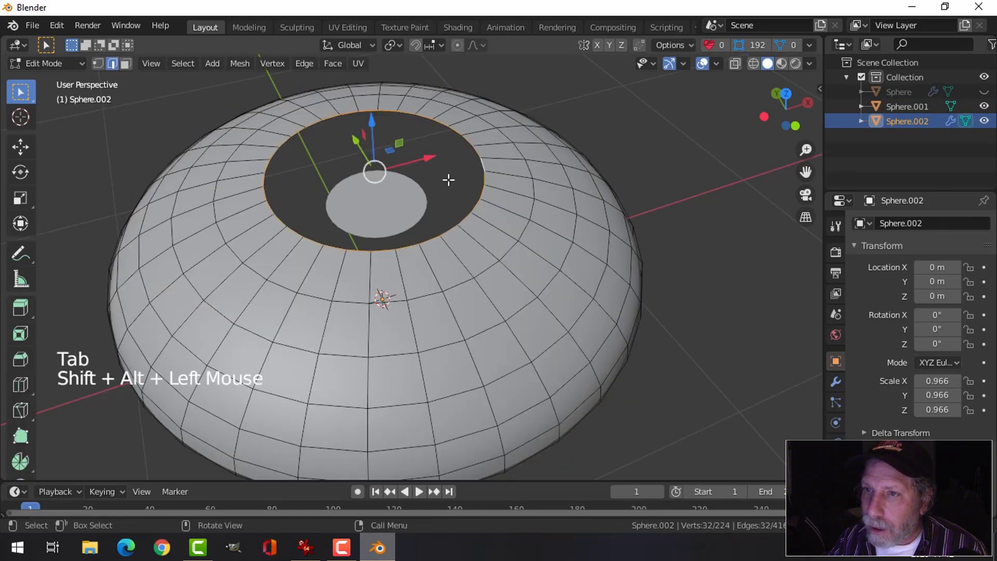
Grid-fill the inner shell Sphere.002's opening and leave Edit Mode to view the result.
click(333, 72)
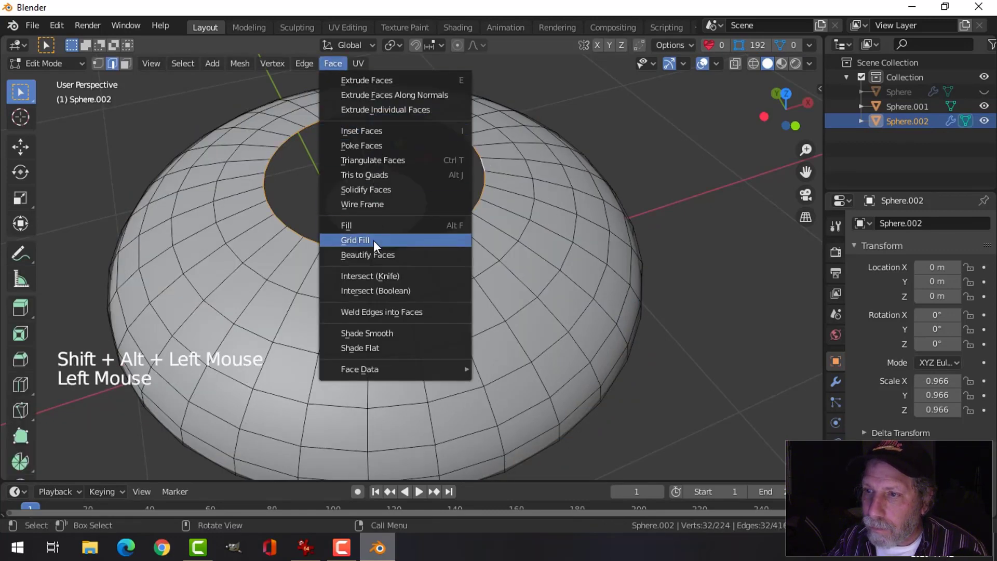
key(alt+a)
key(Tab)
middle_click(486, 256)
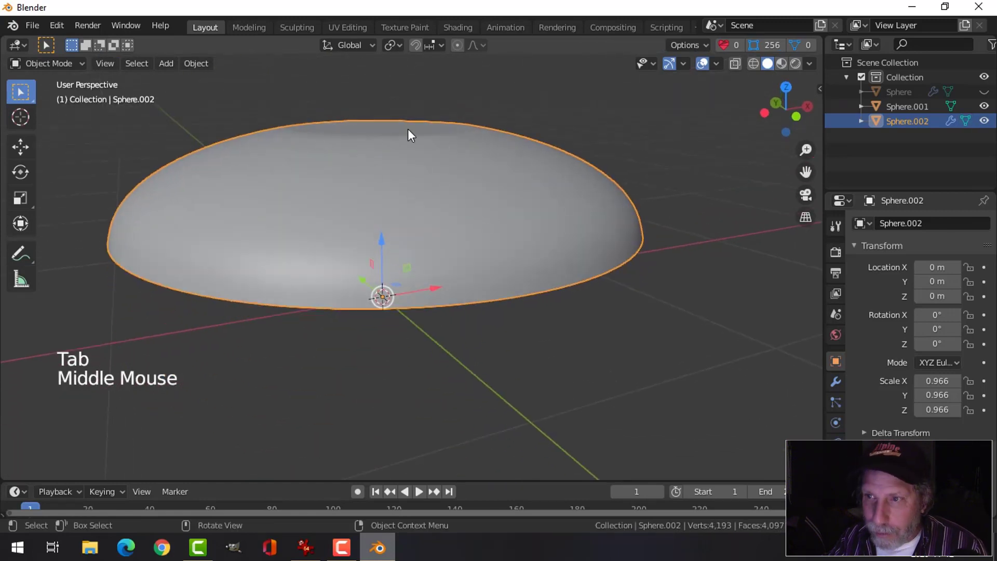
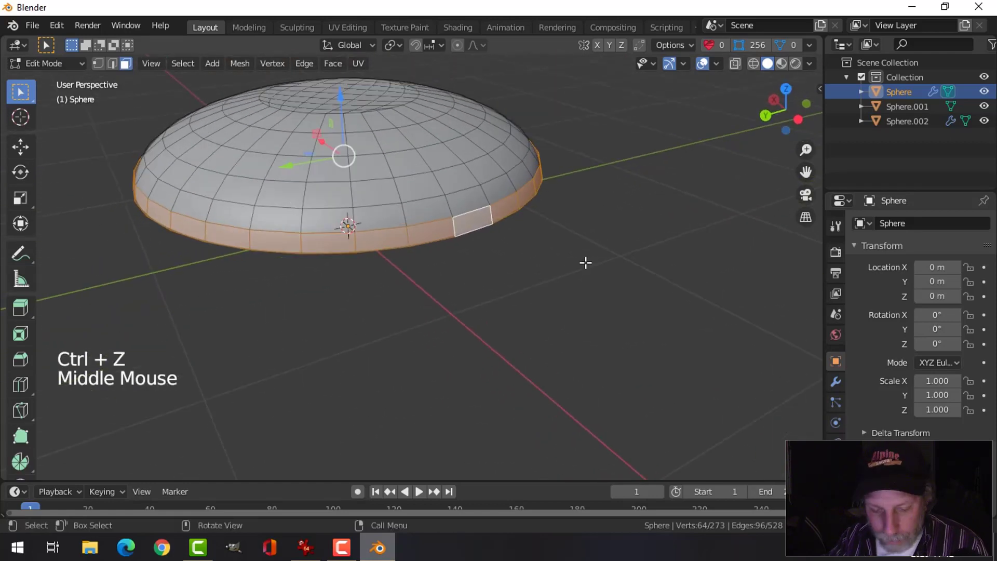
Duplicate the dome's lower rim faces, scale them into a wider ring and separate it as Sphere.003.
key(shift+d)
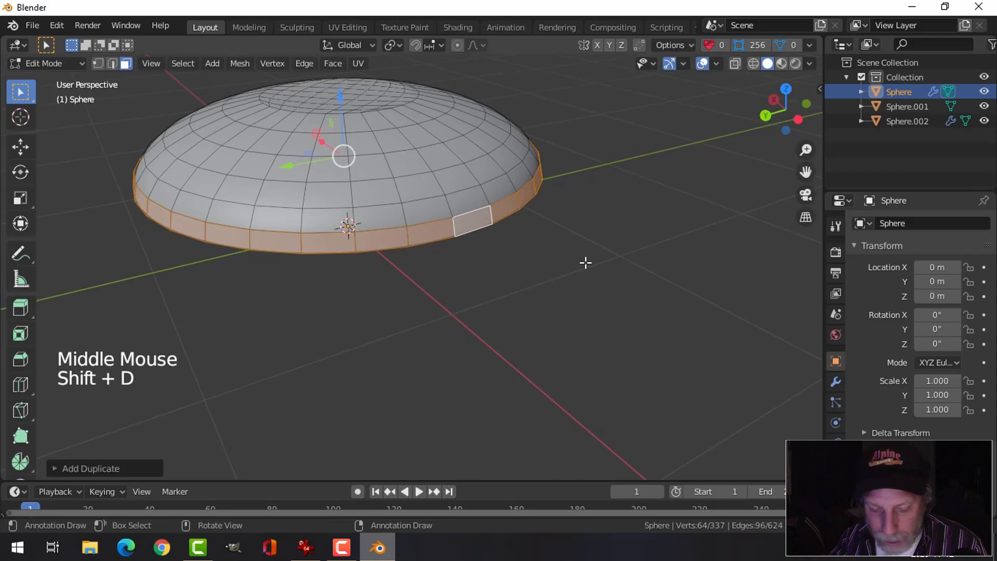
key(s)
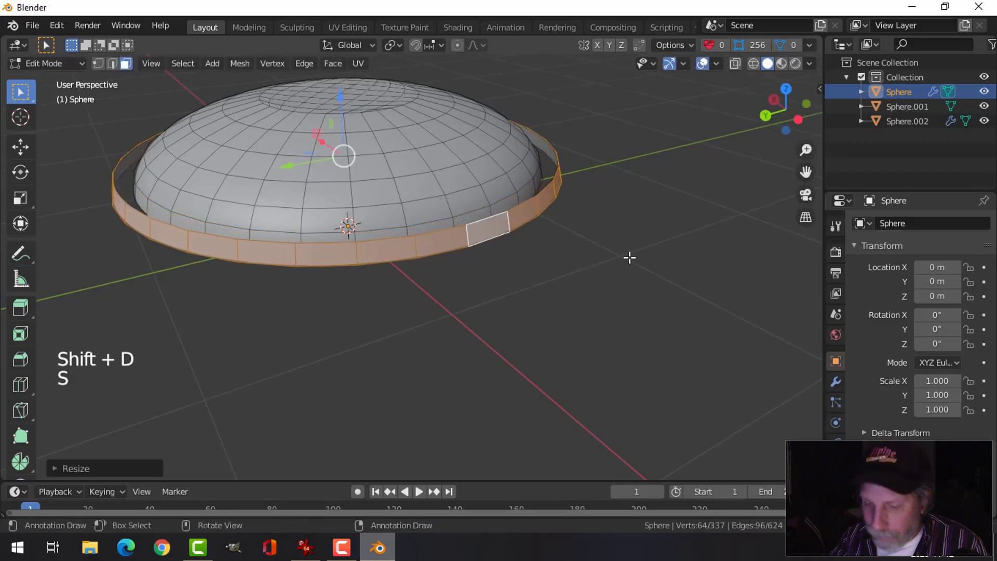
key(p)
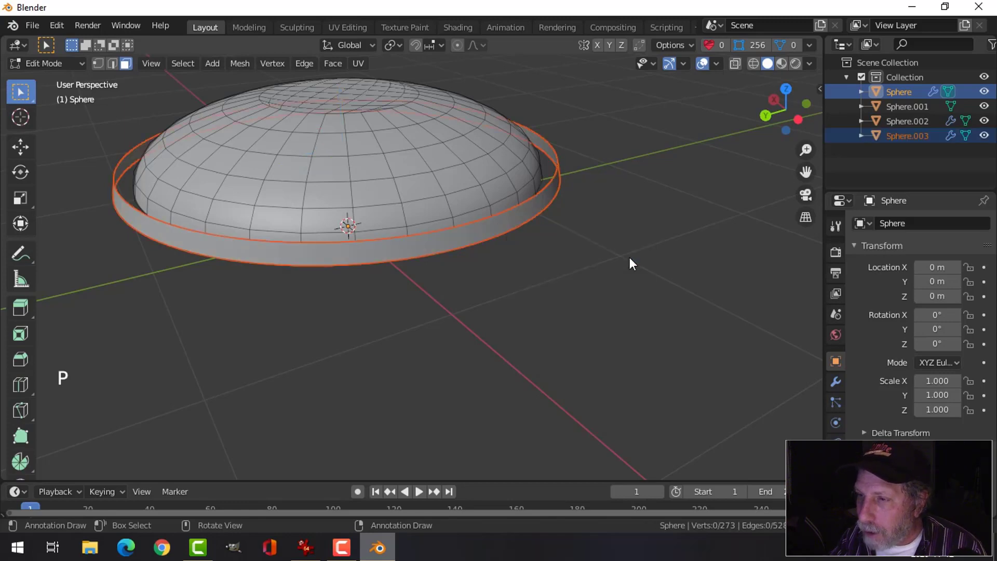
key(Tab)
click(523, 223)
middle_click(600, 250)
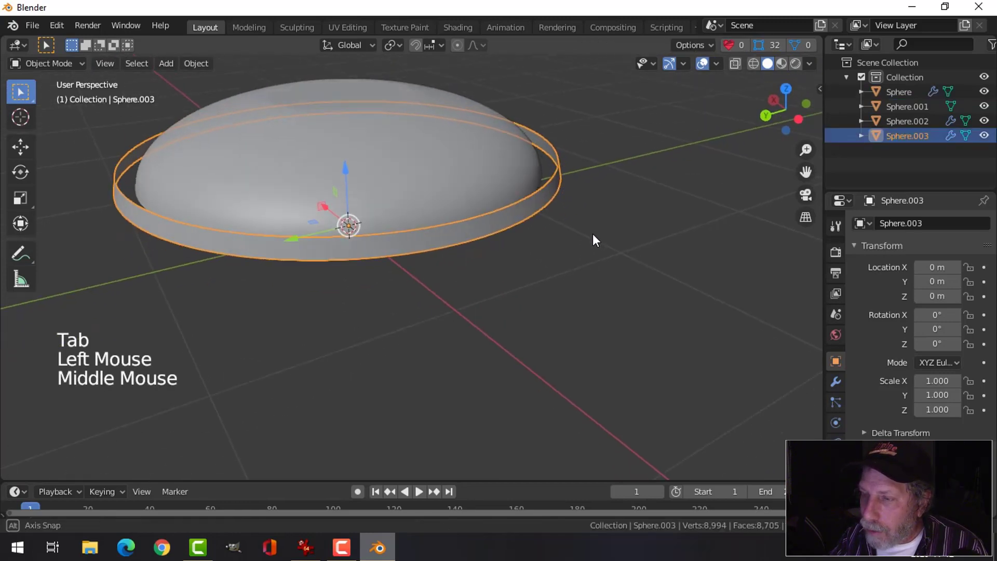
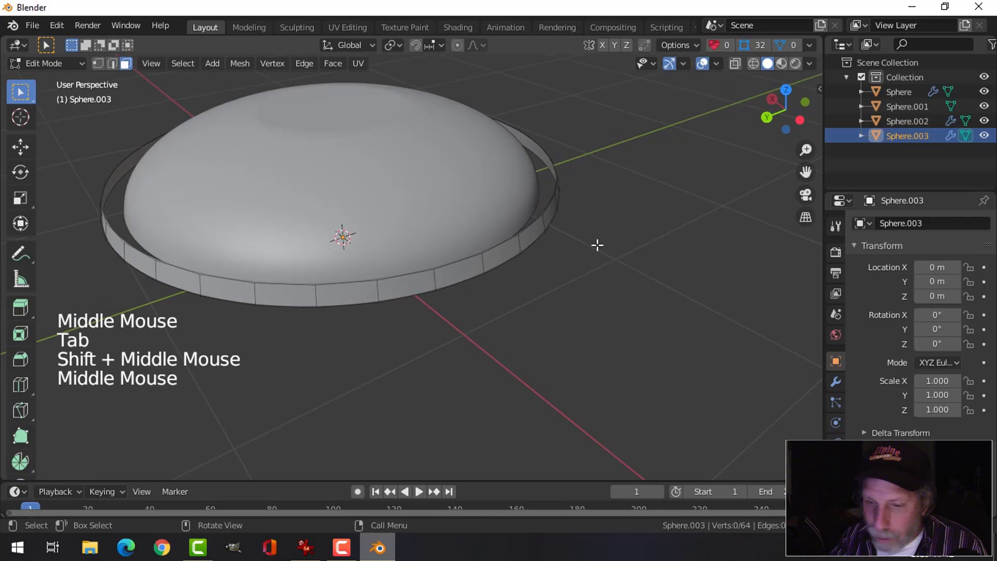
In edge mode, extrude and rescale the ring's bottom edge loop twice to start the brim.
key(2)
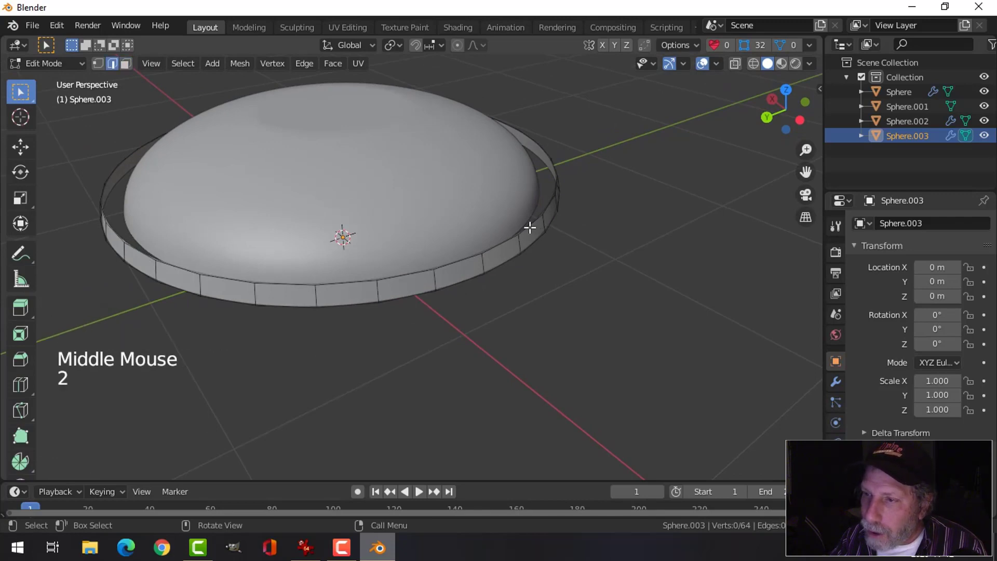
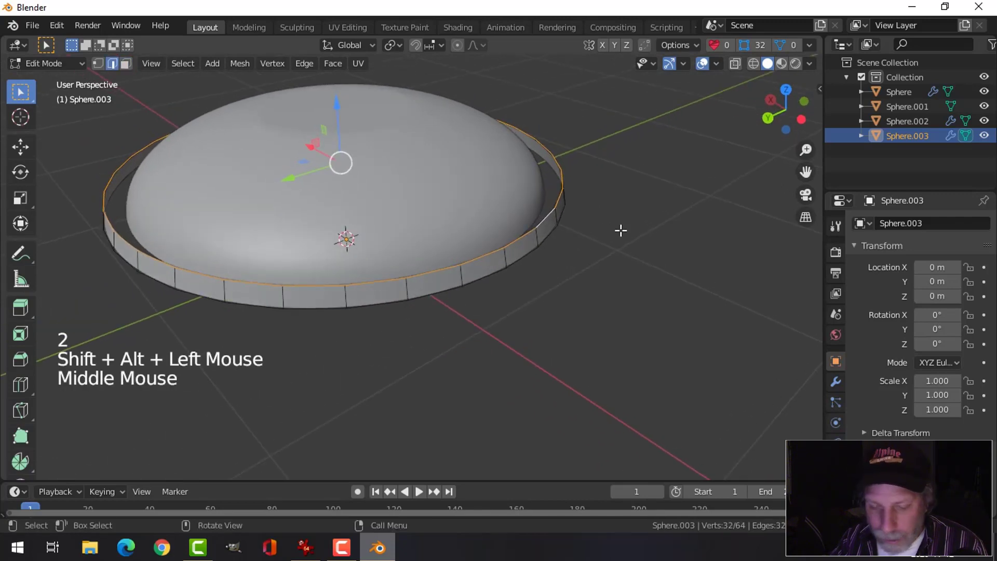
key(e)
key(s)
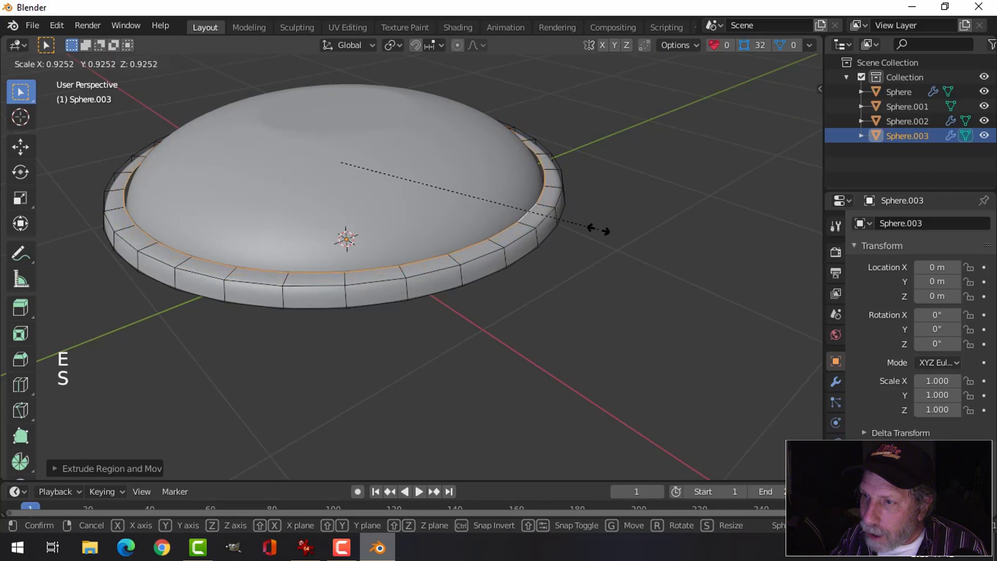
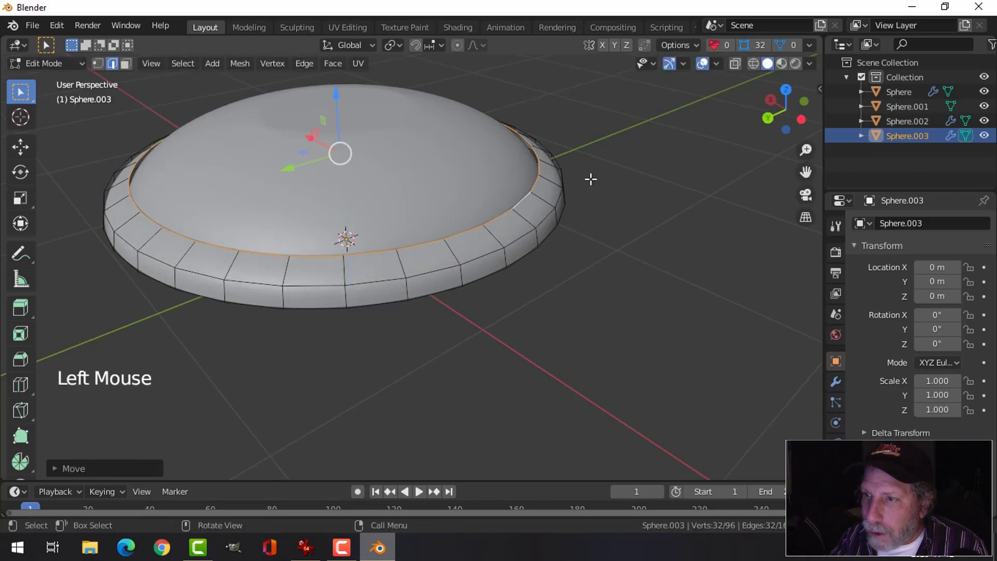
key(e)
key(s)
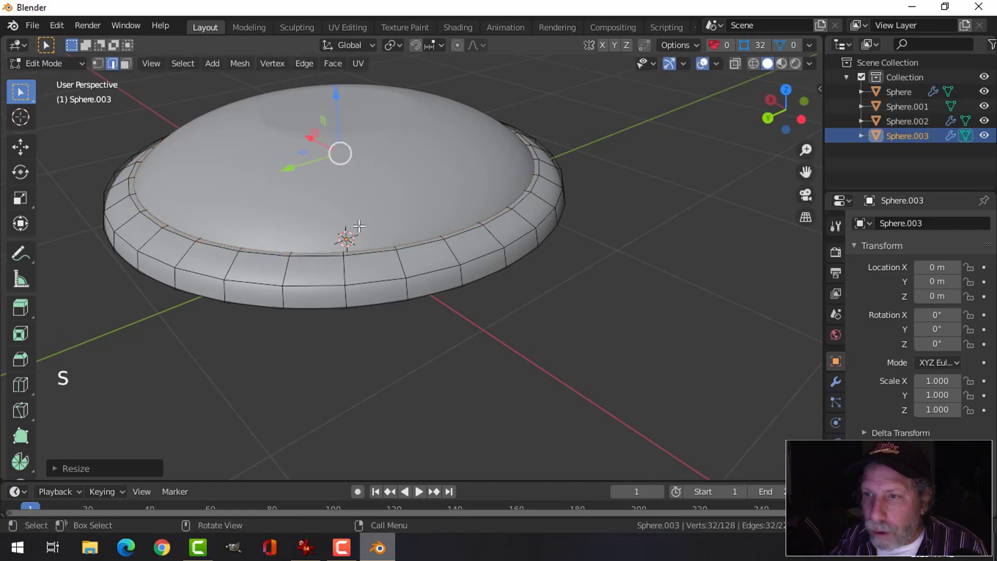
key(alt+a)
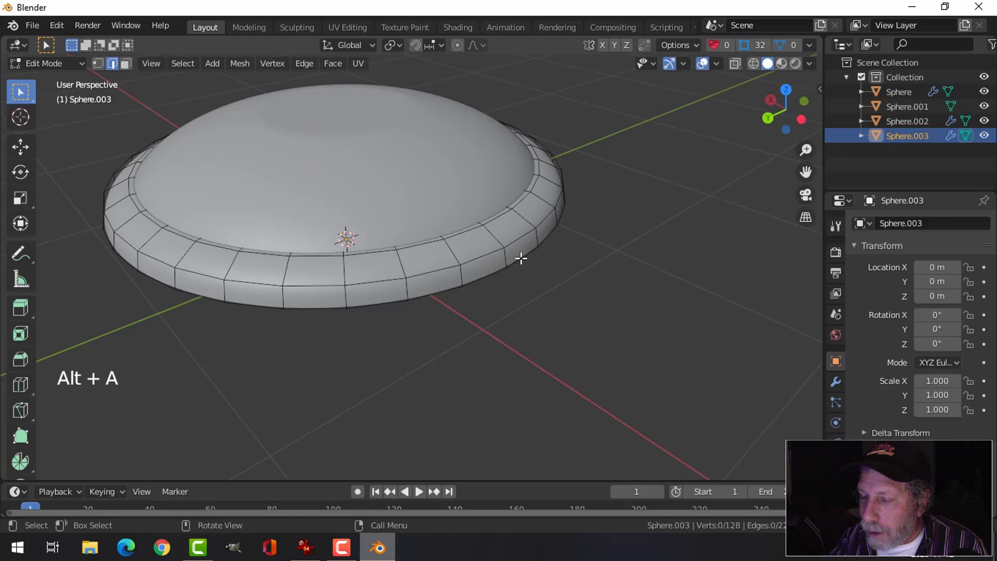
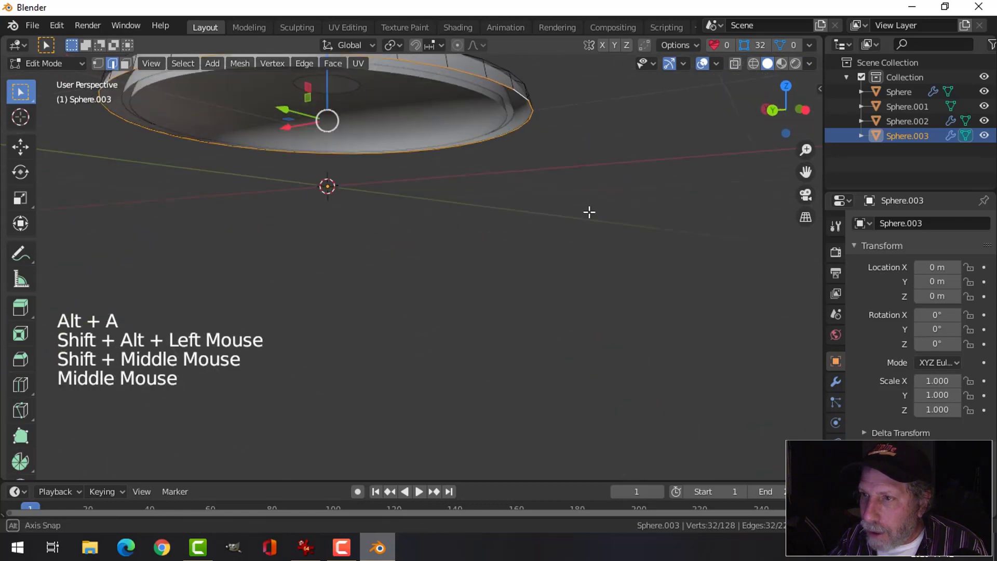
Extrude and widen the rim once more into a flared brim and inspect it from several angles.
key(e)
key(s)
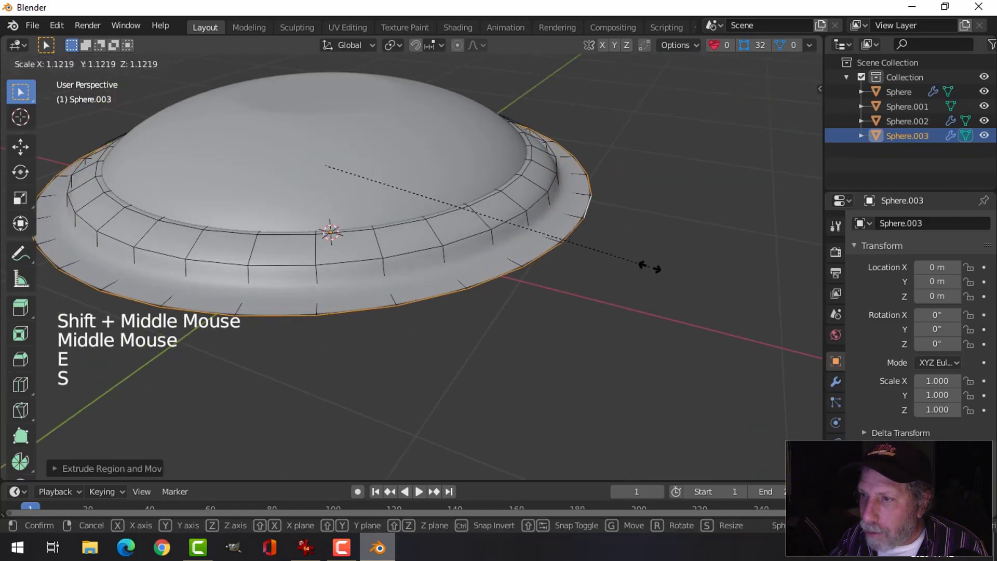
key(e)
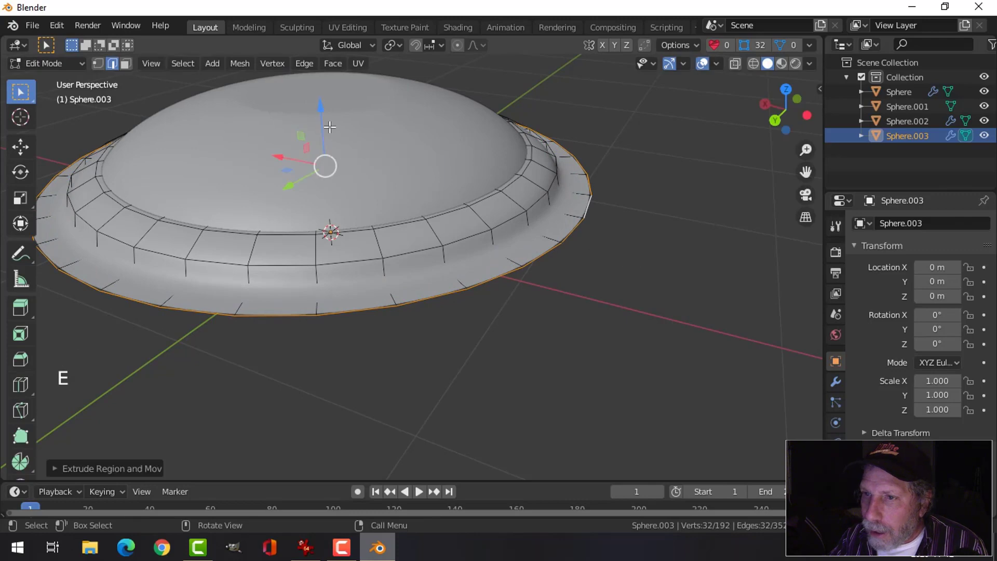
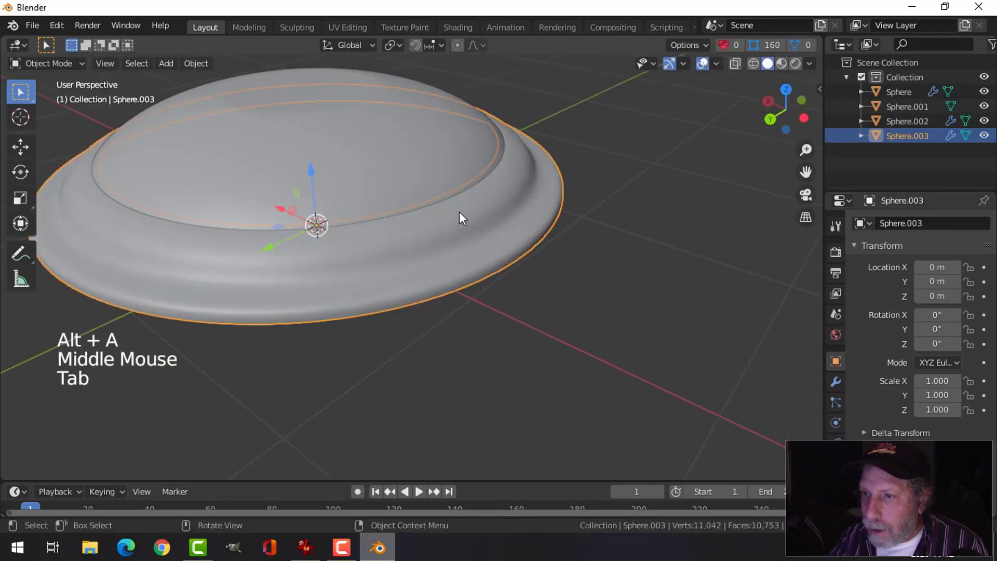
right_click(464, 218)
middle_click(556, 265)
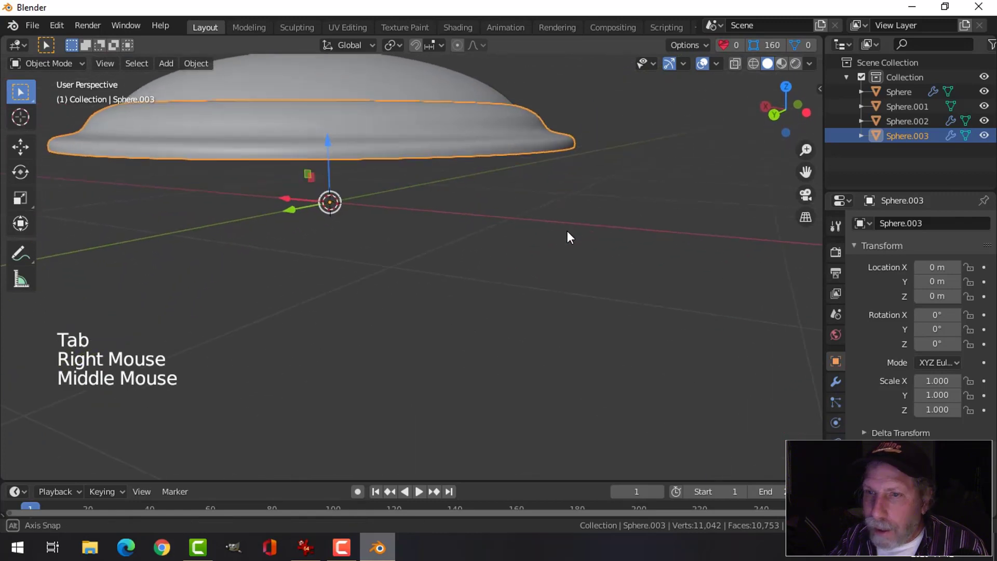
middle_click(566, 259)
middle_click(555, 266)
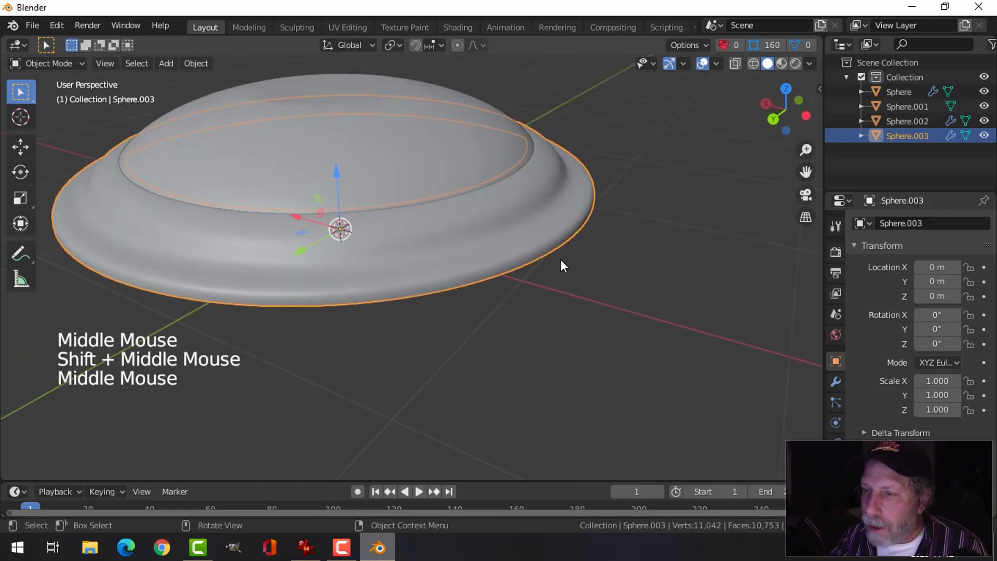
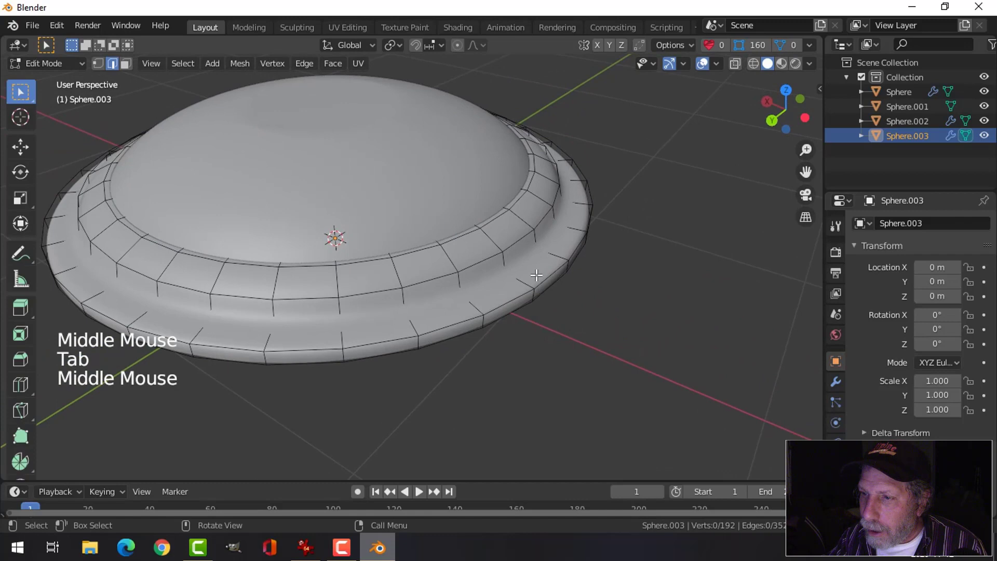
Add a loop cut around the brim and slide it to sharpen the step between dome and brim.
key(ctrl+r)
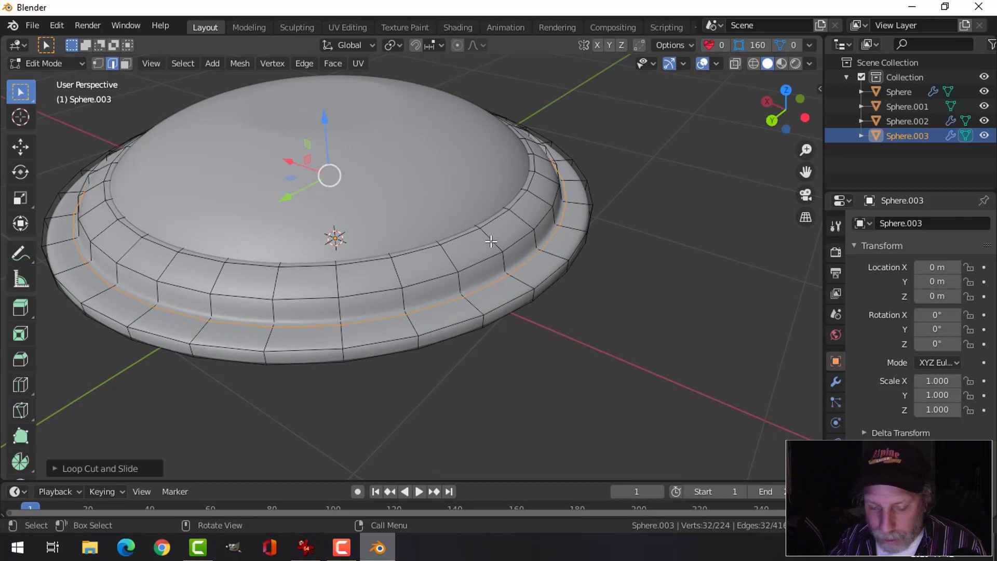
key(ctrl+r)
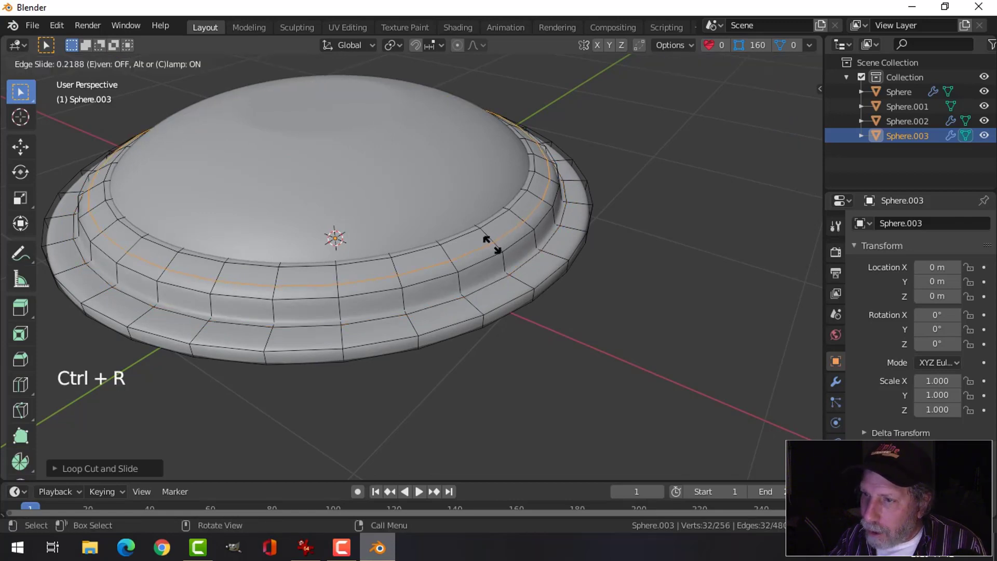
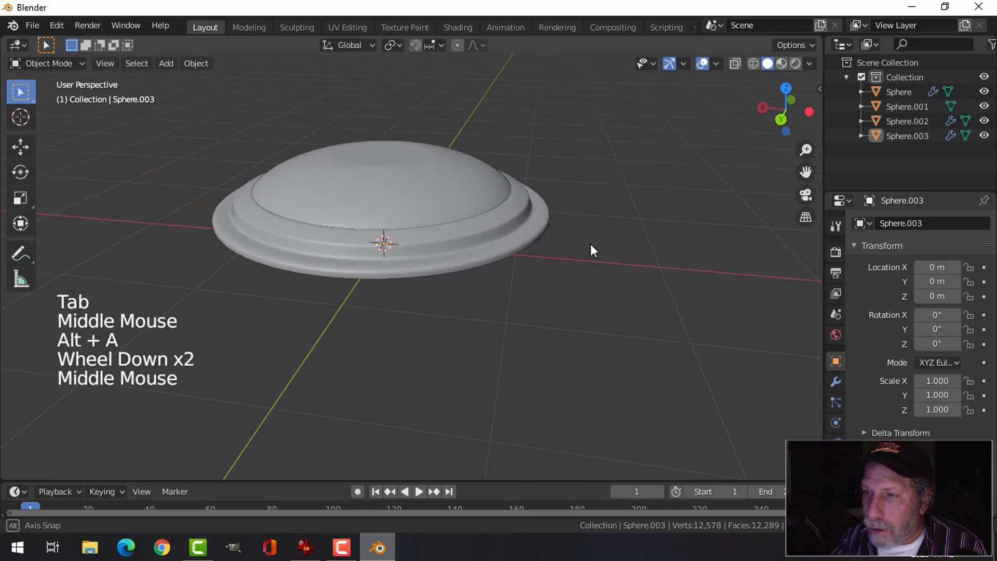
scroll(up, 3)
middle_click(578, 311)
Switch to front orthographic view and select all four lid parts.
scroll(down, 3)
middle_click(553, 292)
middle_click(567, 274)
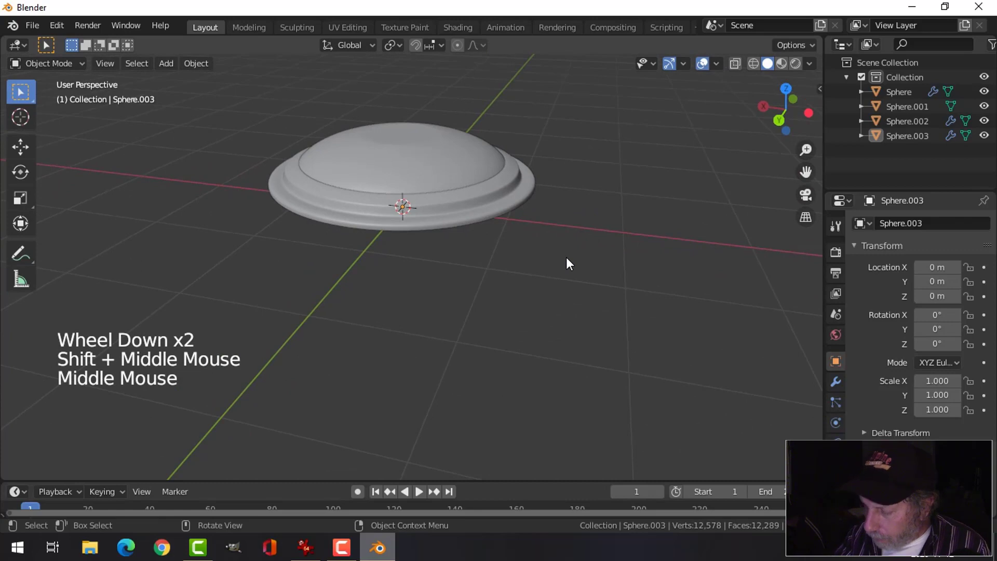
key(KP_1)
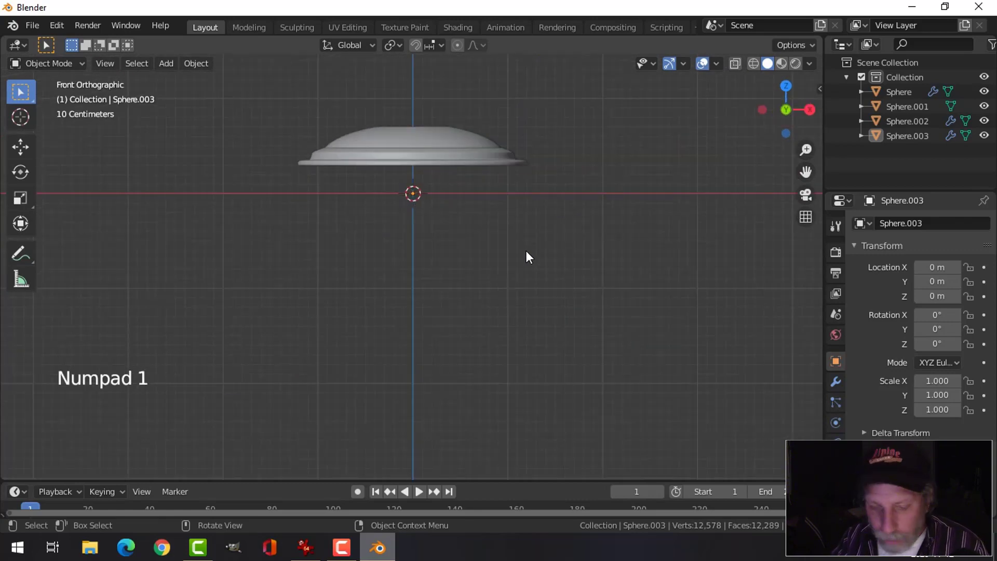
key(a)
middle_click(493, 218)
key(KP_1)
Move the selected lid parts down about 0.29 m along Z so the base sits at ground level.
scroll(up, 3)
middle_click(449, 203)
scroll(up, 3)
middle_click(455, 299)
click(417, 174)
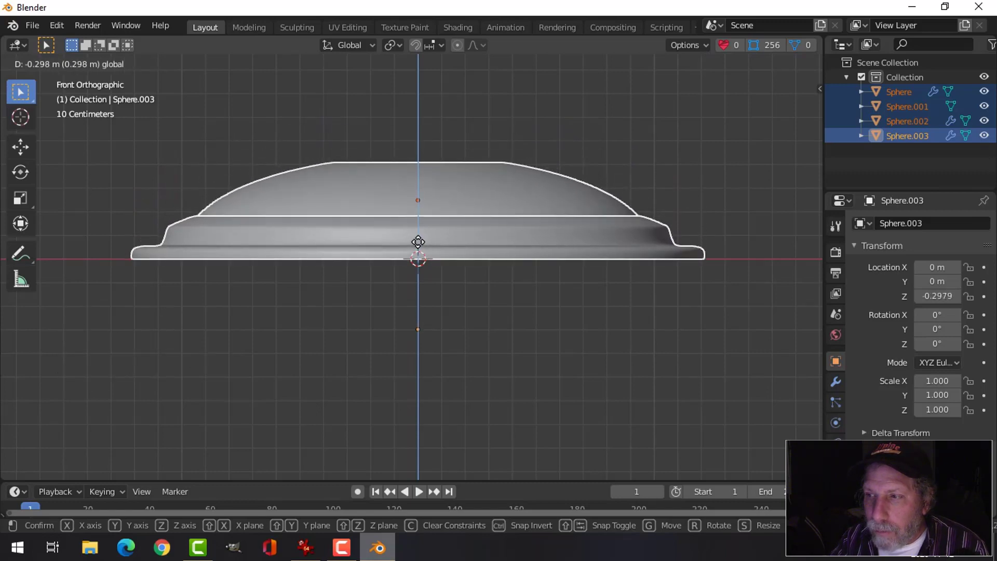
middle_click(496, 333)
key(shift+a)
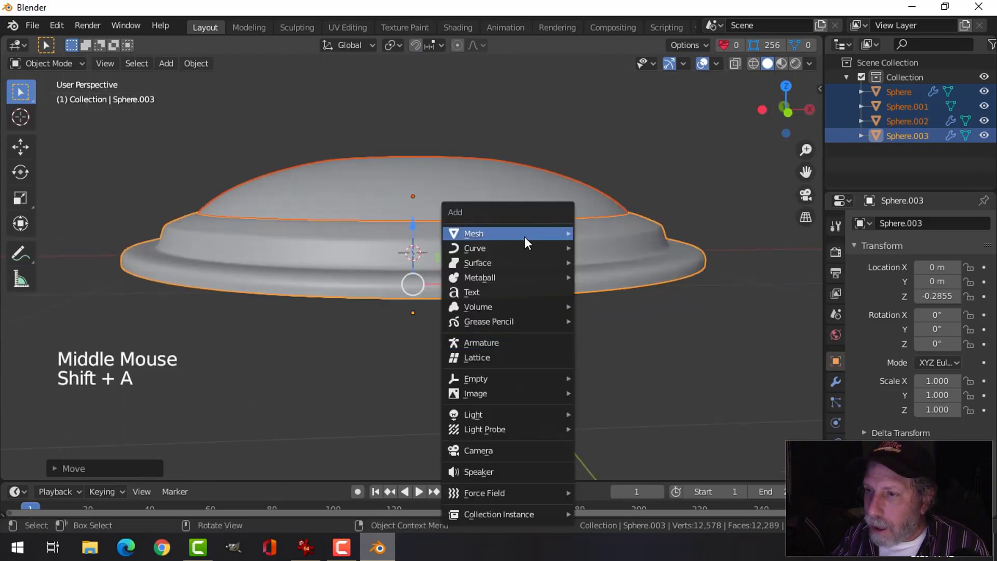
Add a mesh plane beneath the lid and scale it by 6 into a broad floor.
scroll(down, 3)
middle_click(597, 362)
key(s)
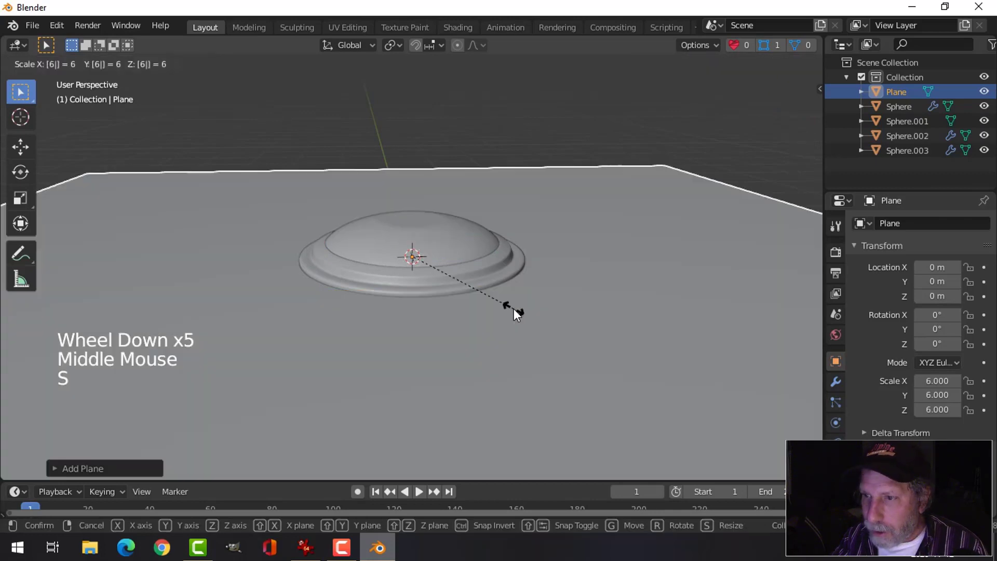
scroll(down, 3)
key(alt+a)
middle_click(519, 317)
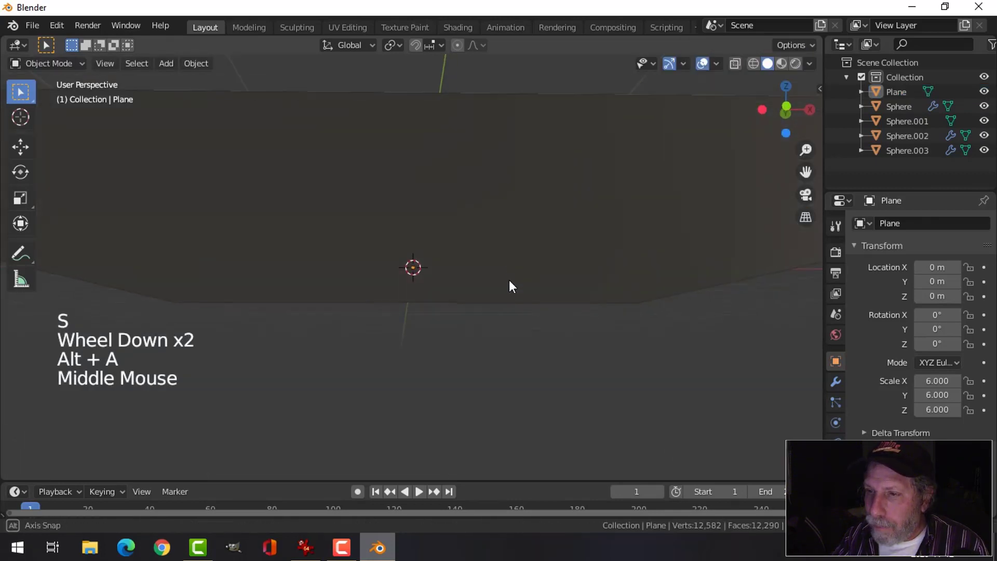
scroll(down, 3)
middle_click(512, 323)
middle_click(508, 326)
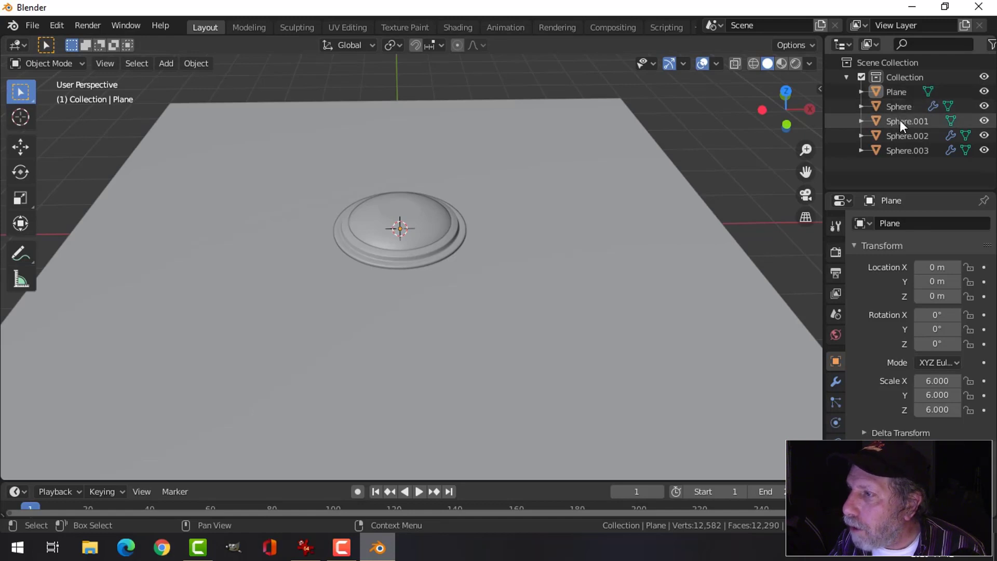
Select Sphere through Sphere.003 in the Outliner and move them into a new collection named 1.
click(900, 110)
click(907, 125)
double_click(902, 142)
click(907, 148)
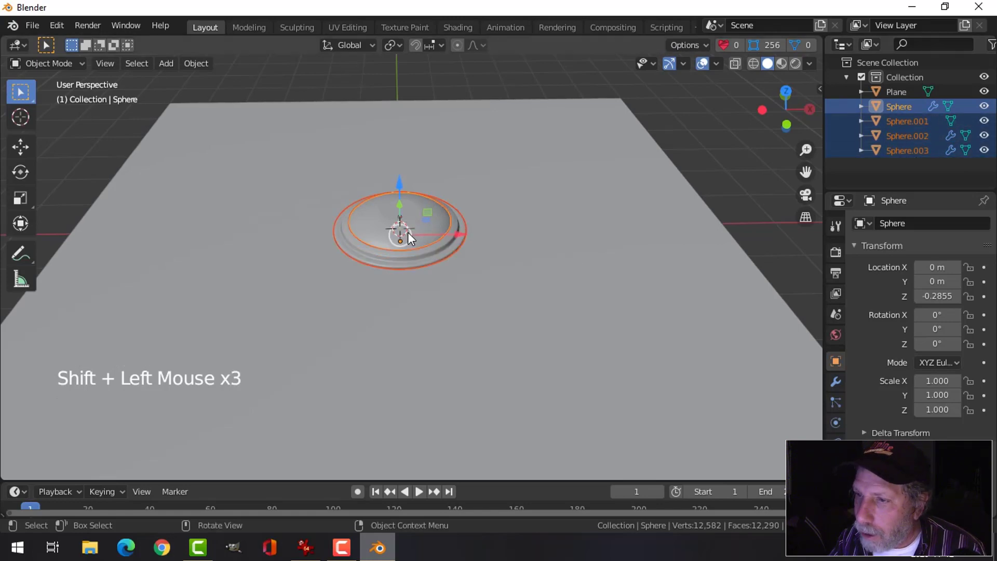
key(m)
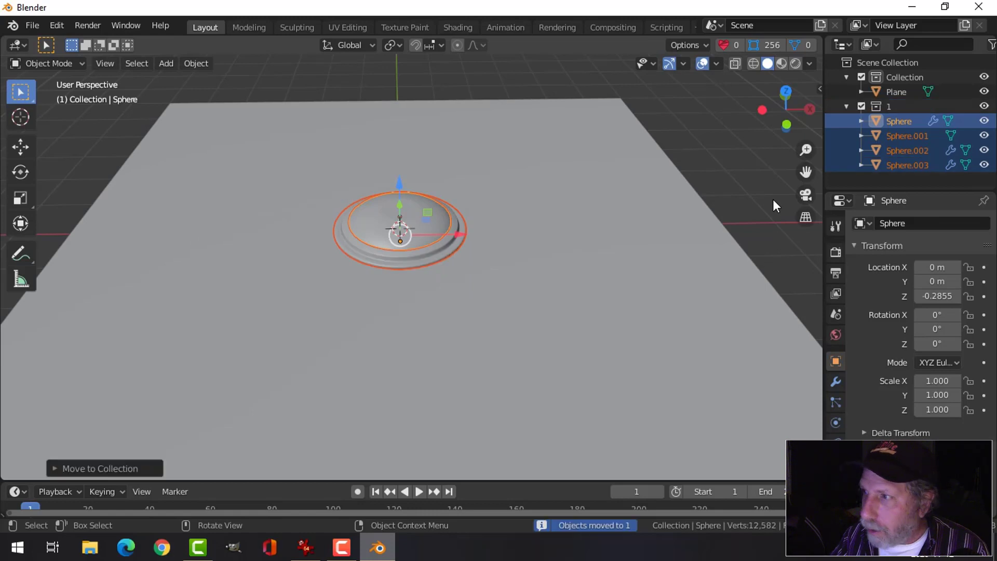
Collapse both the new collection 1 and the original Collection in the Outliner.
click(853, 112)
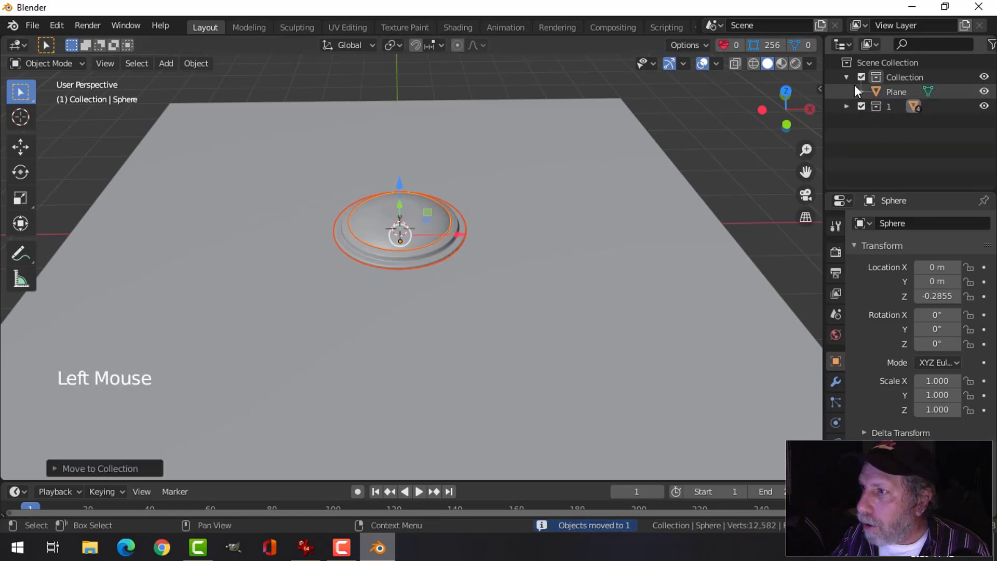
click(850, 77)
click(889, 95)
right_click(889, 93)
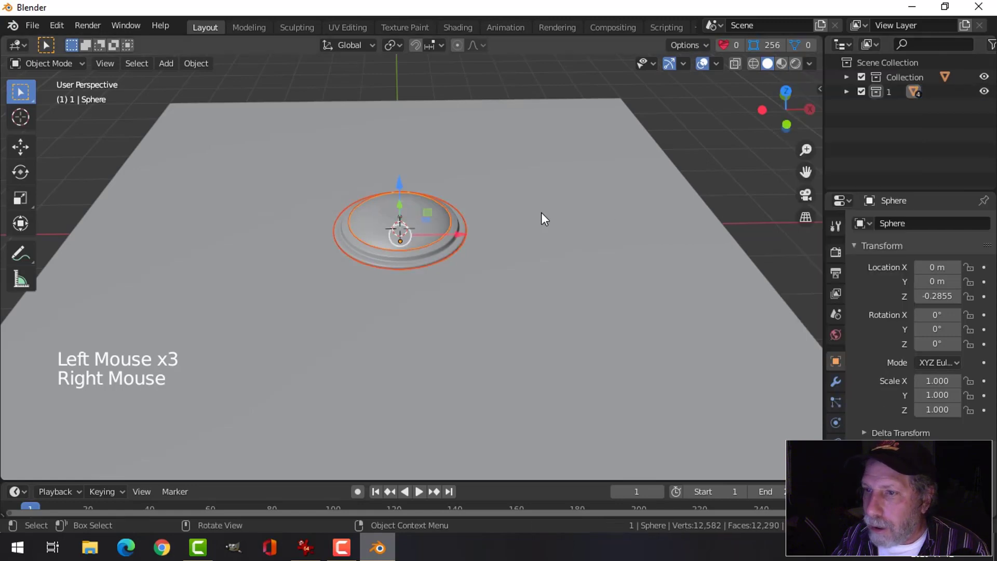
key(alt+a)
middle_click(531, 237)
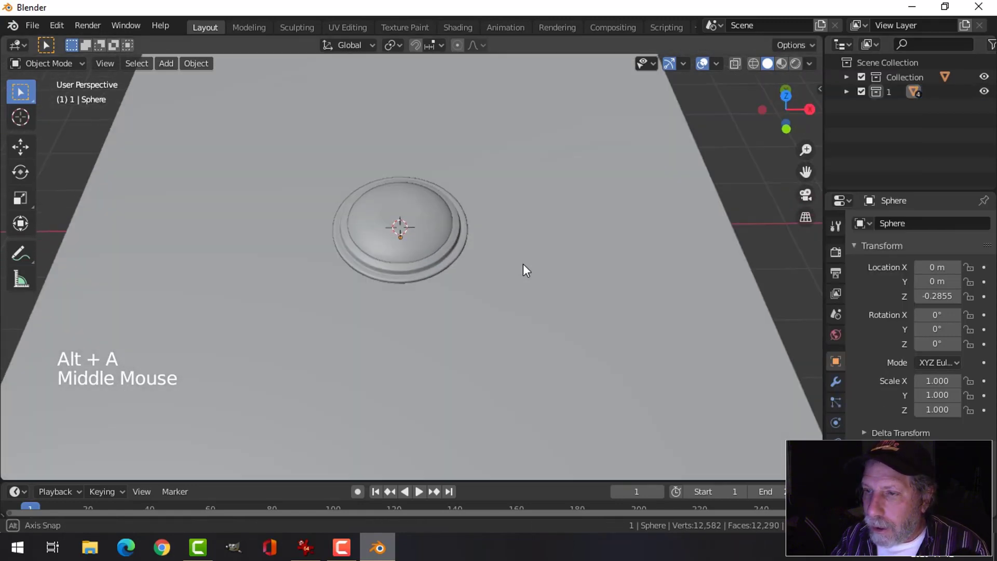
Select the outer brim object Sphere.003 in the viewport.
scroll(up, 3)
middle_click(531, 265)
middle_click(528, 252)
middle_click(544, 244)
middle_click(527, 262)
middle_click(540, 278)
click(465, 256)
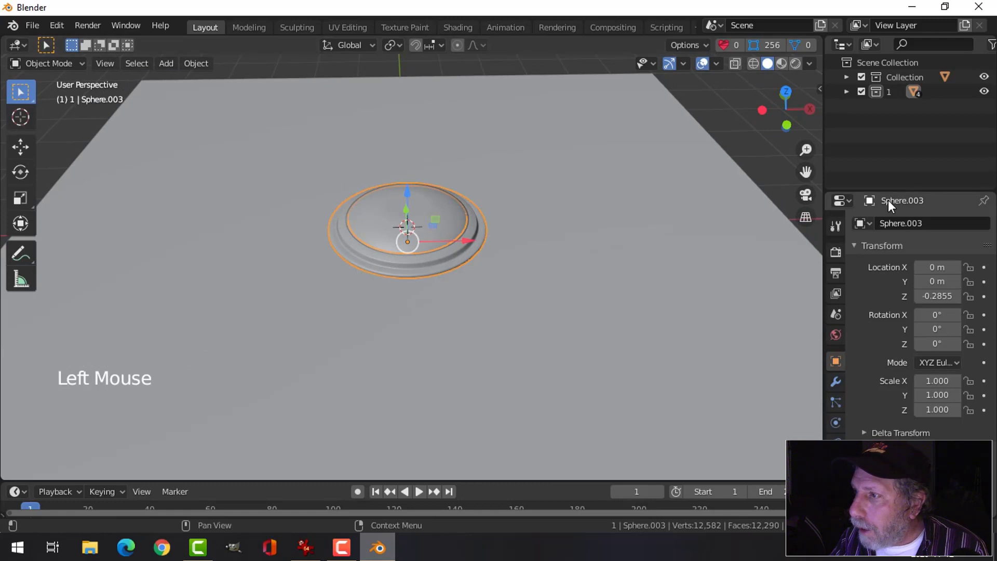
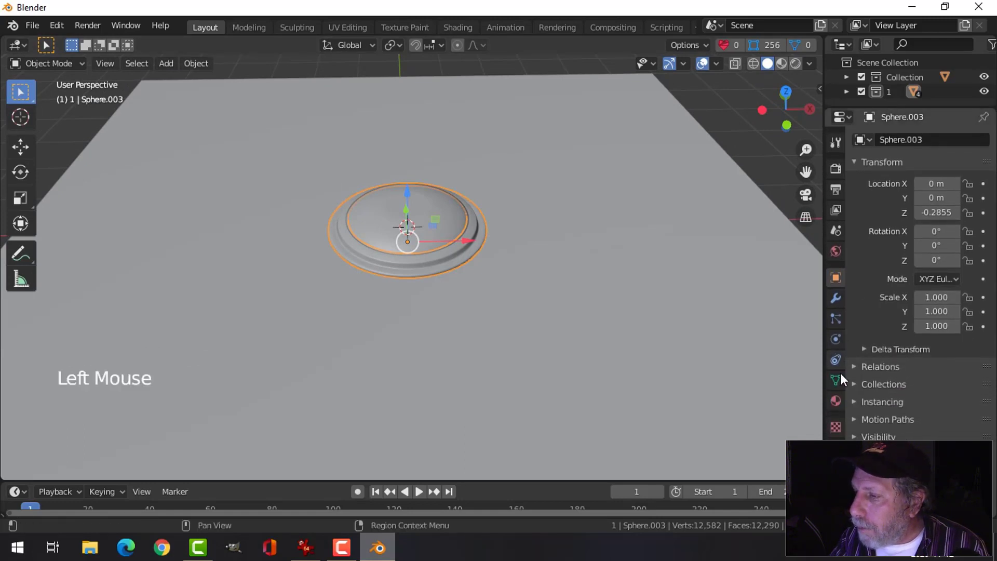
Give the brim a near-black material with Base Color value 0.12 and roughness 0.35.
click(840, 399)
click(915, 207)
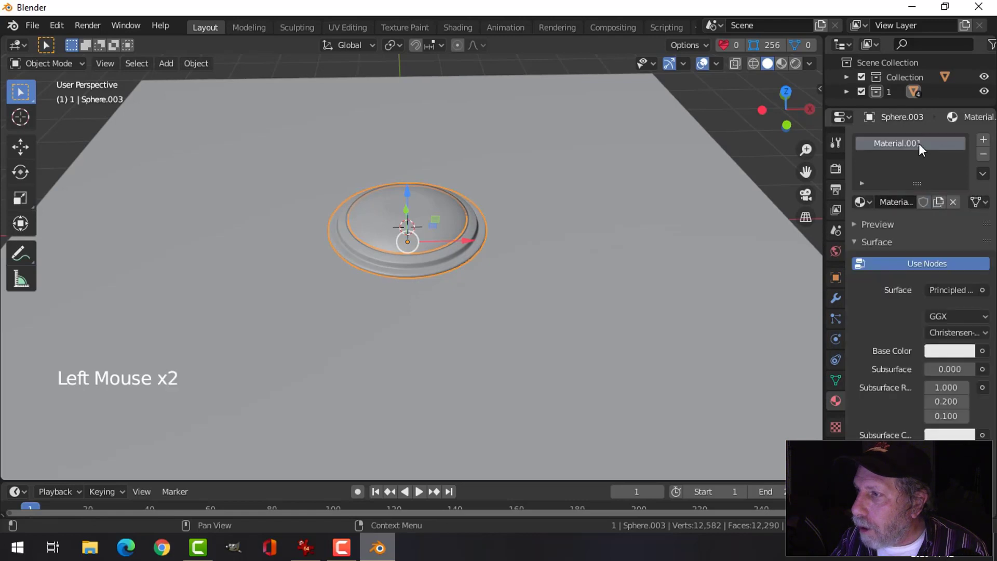
double_click(922, 148)
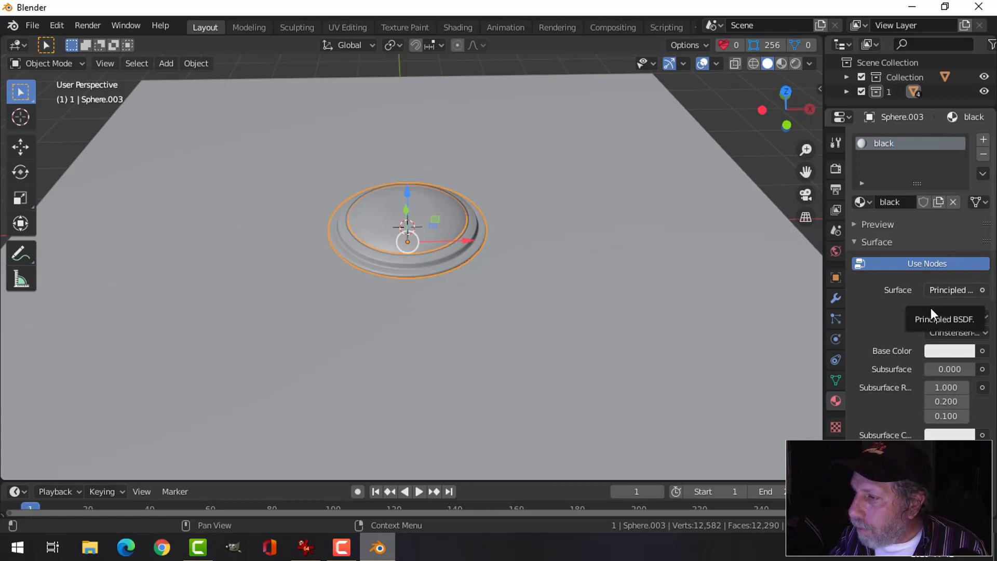
click(945, 358)
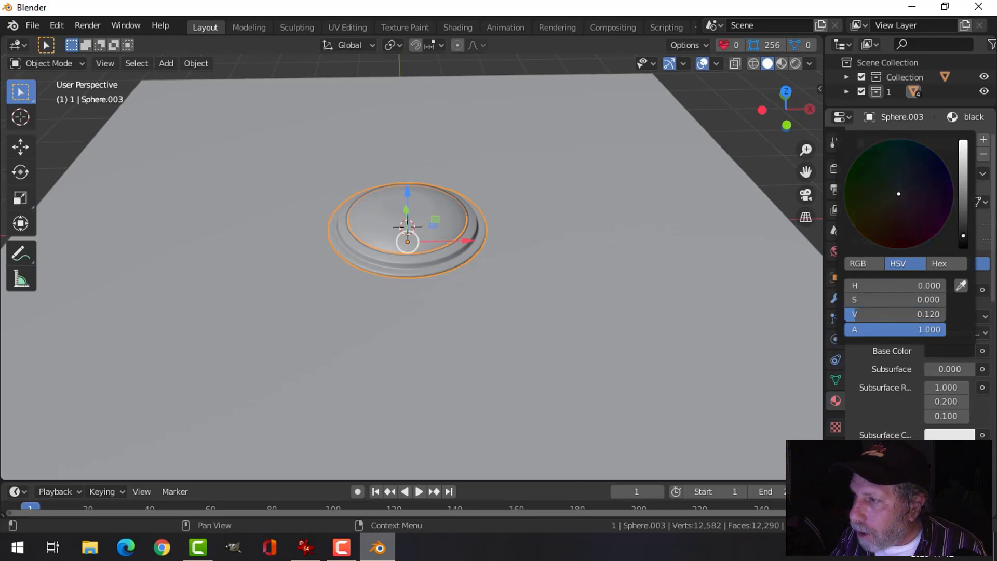
scroll(down, 3)
click(946, 420)
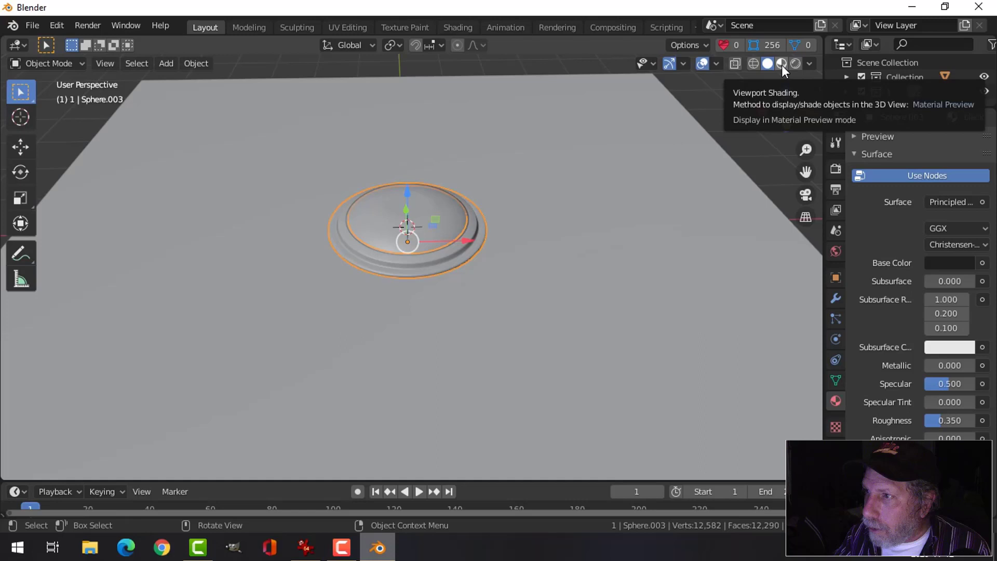
Switch viewport shading to Material Preview and select the ground plane.
click(784, 66)
key(alt+a)
scroll(up, 3)
scroll(up, 3)
middle_click(522, 268)
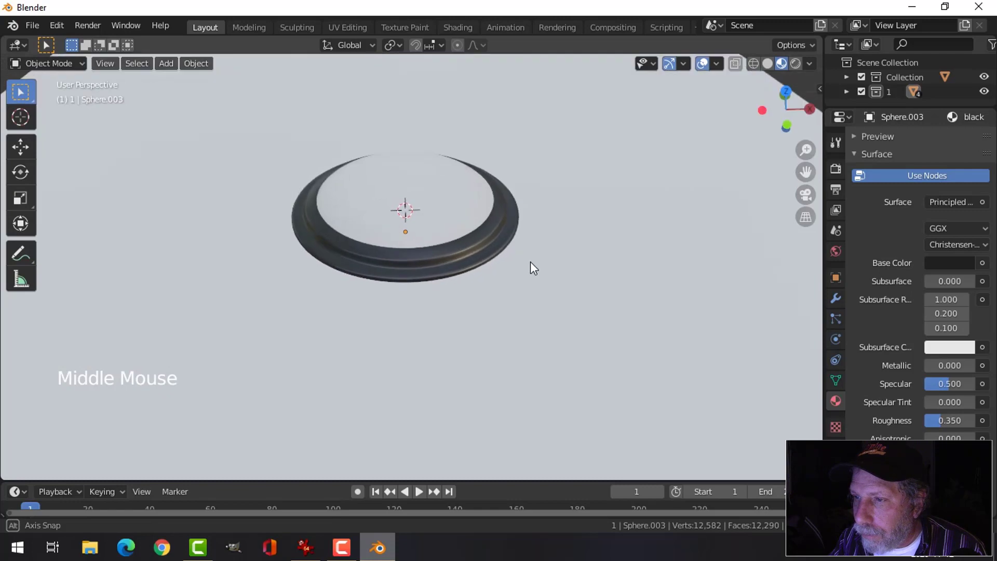
click(605, 253)
scroll(down, 3)
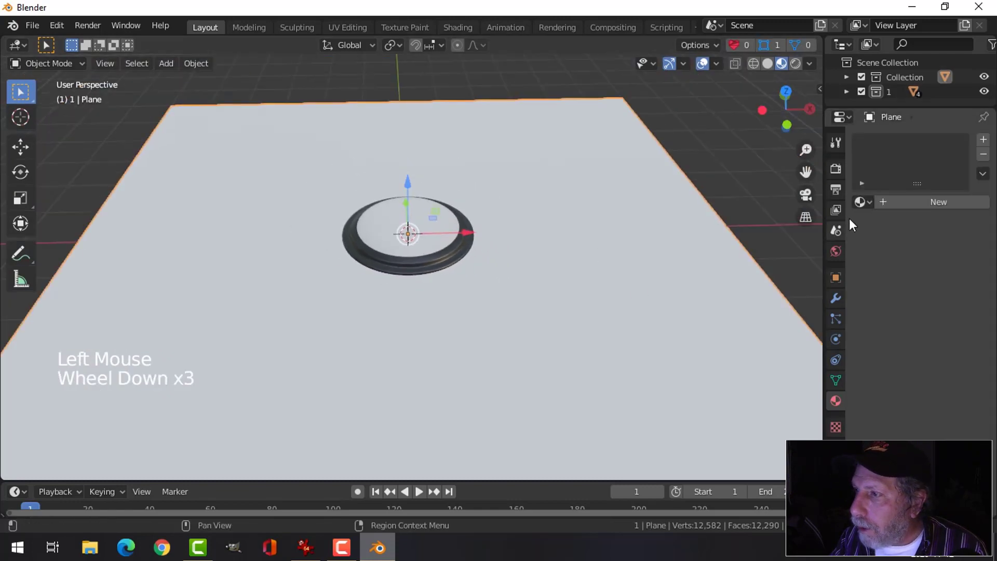
Add a material named 'ground' to the plane with a grey Base Color value of about 0.43.
click(907, 210)
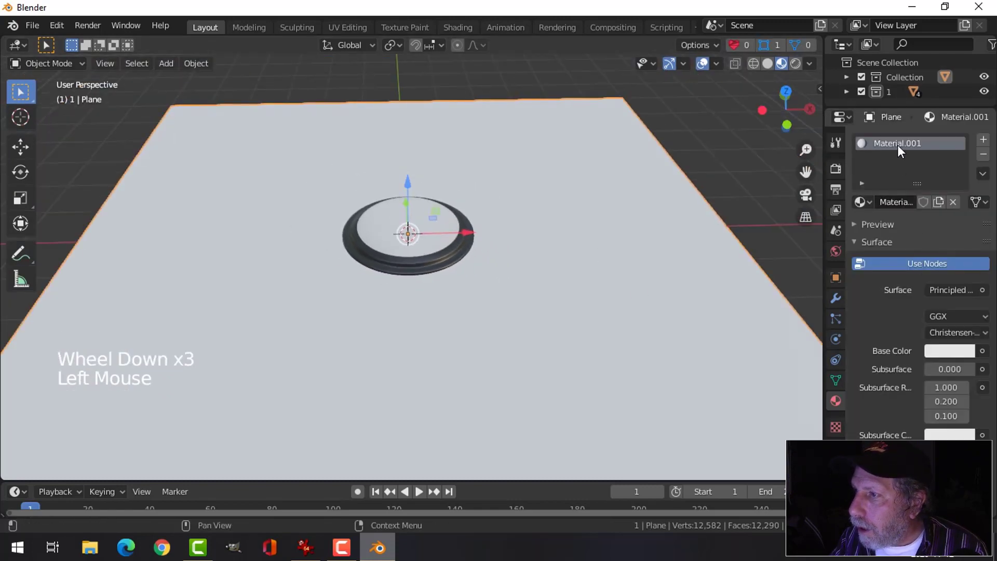
click(899, 146)
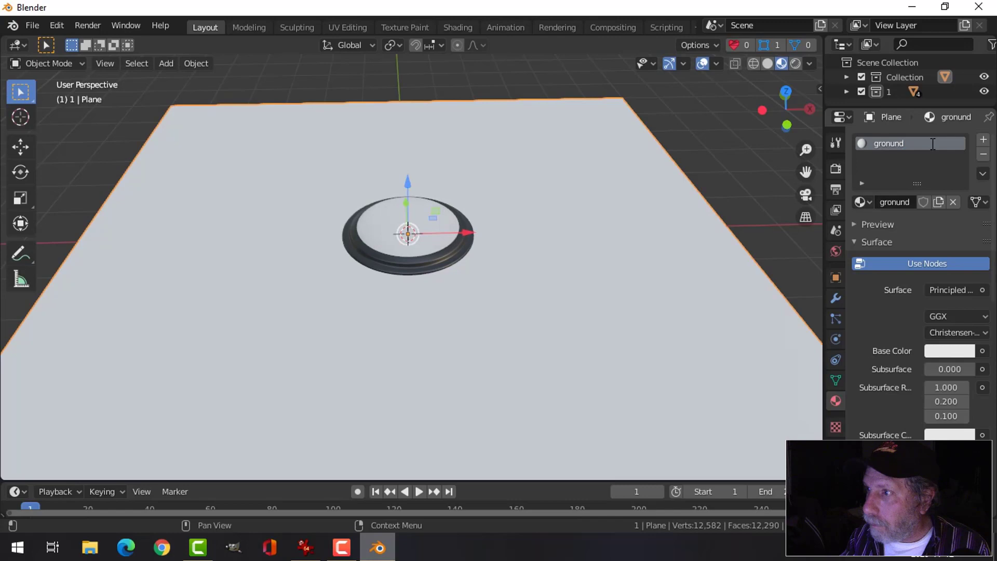
double_click(896, 151)
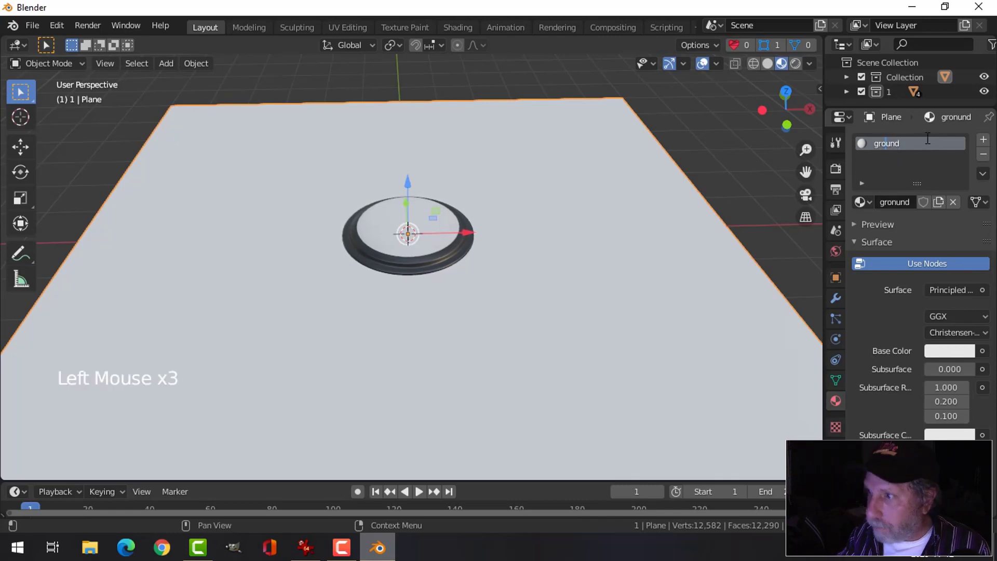
click(950, 357)
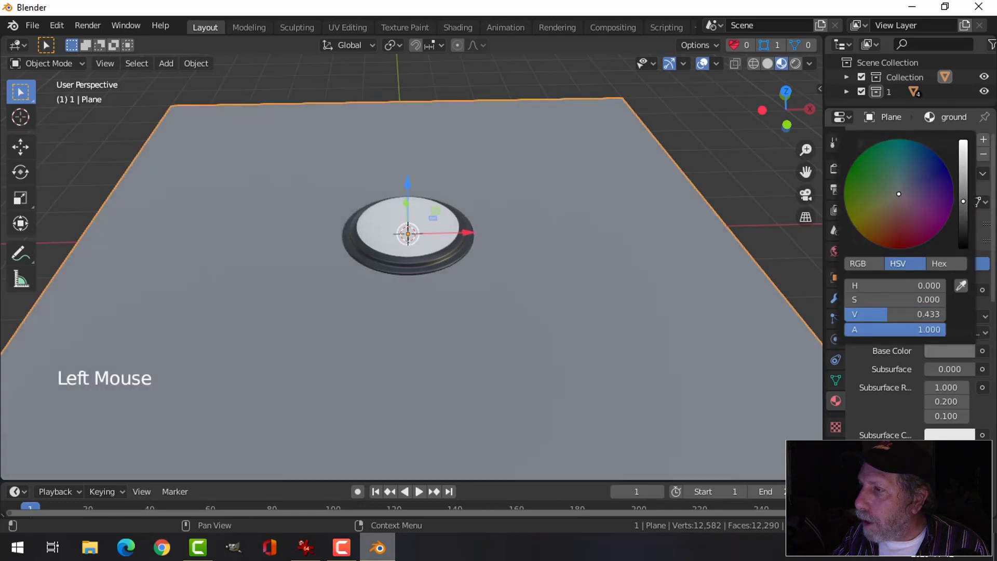
key(alt+a)
Select the lid's inner dome part, Sphere.
middle_click(510, 295)
scroll(up, 3)
middle_click(520, 305)
click(444, 228)
middle_click(568, 267)
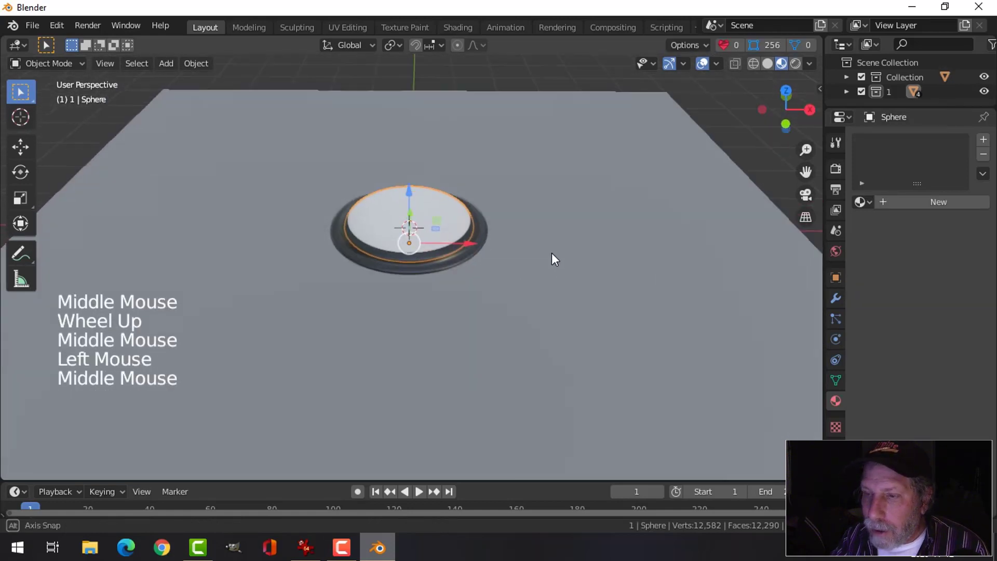
Select the lid's dome object Sphere.002 in the viewport.
scroll(up, 3)
middle_click(522, 279)
middle_click(528, 283)
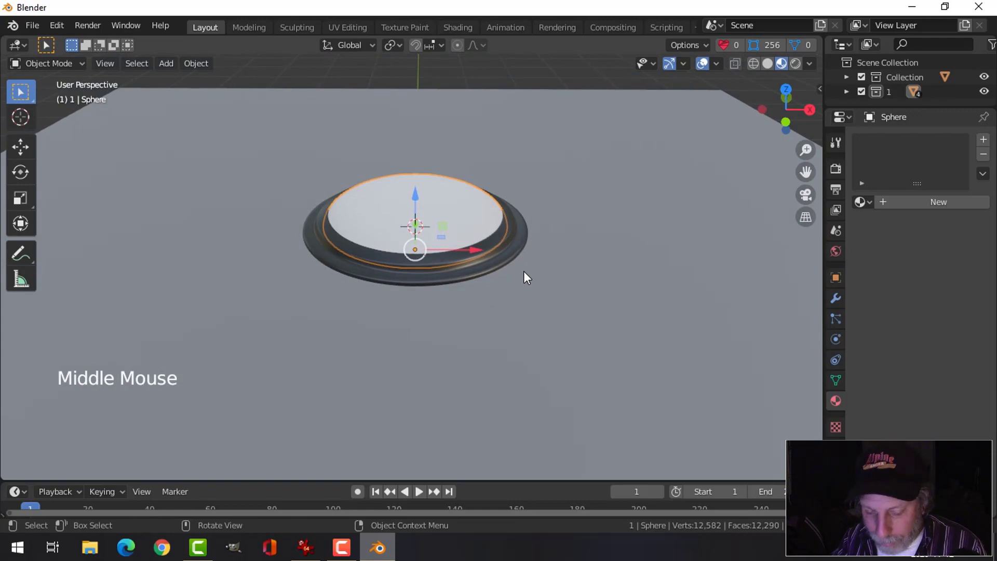
key(h)
click(447, 208)
middle_click(567, 252)
Give the dome a material named 'translucent' using Translucent BSDF with a green colour.
click(910, 201)
double_click(897, 147)
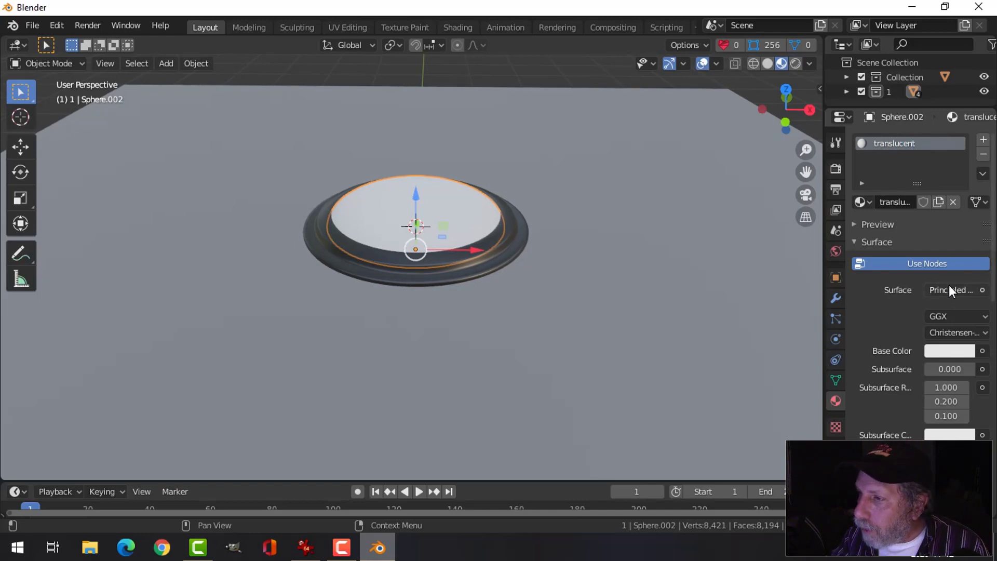
click(953, 294)
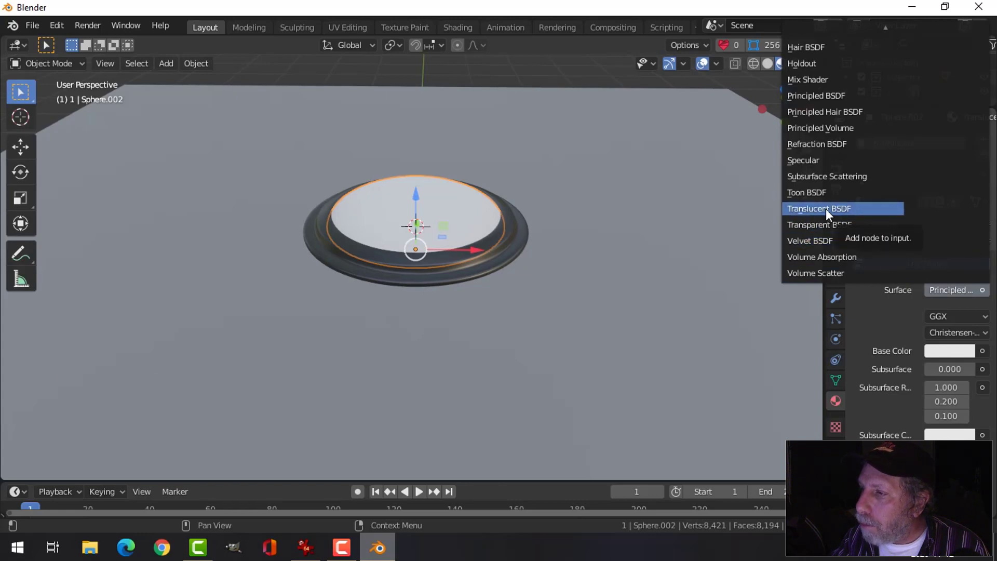
click(962, 323)
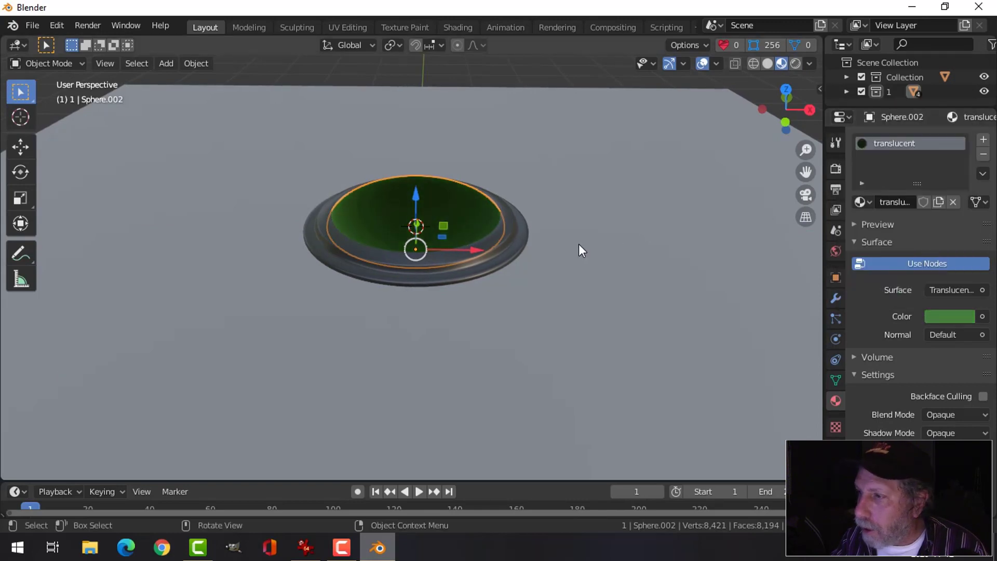
key(alt+a)
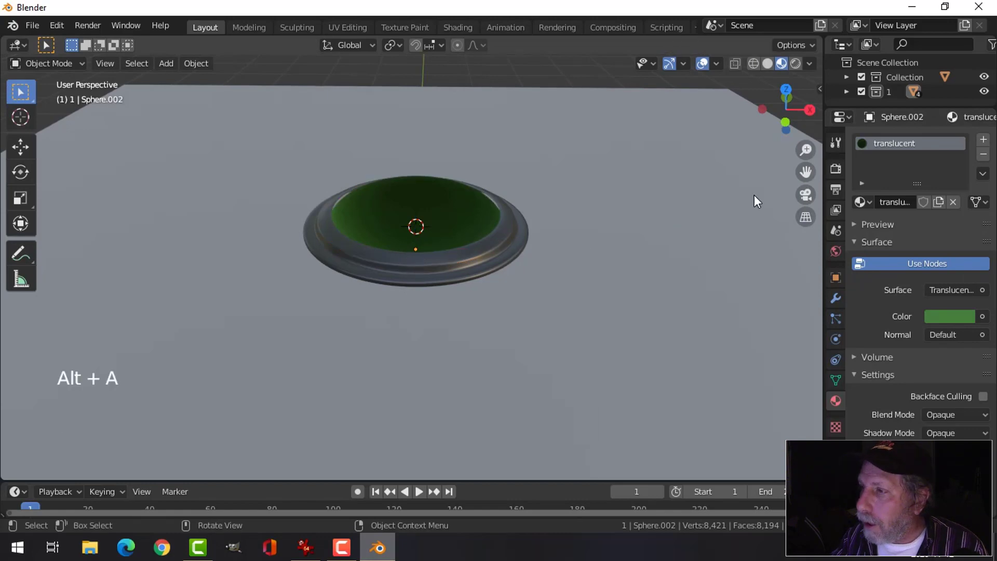
Select the centre knob Sphere.001 and add a new material to it.
click(467, 220)
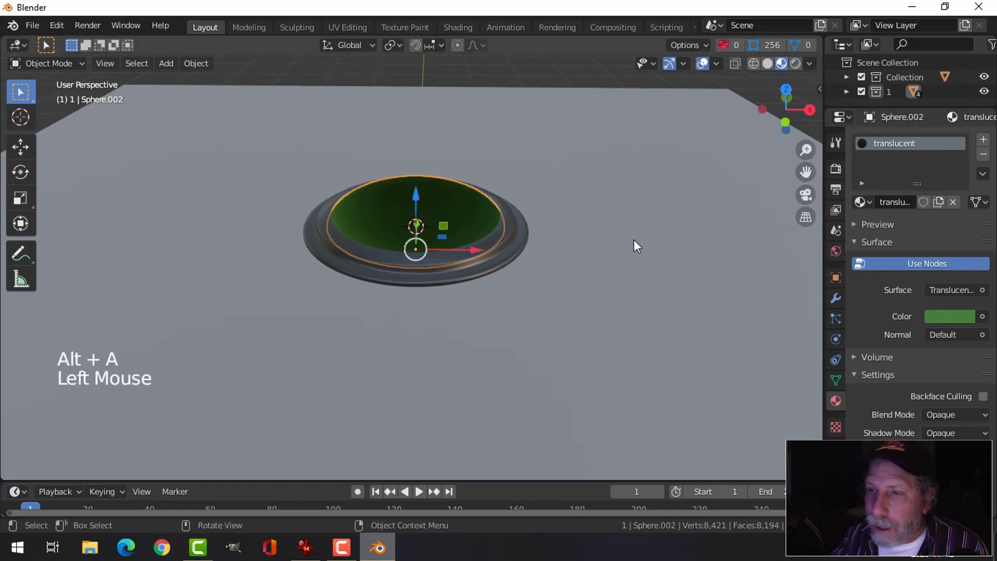
key(h)
click(424, 212)
middle_click(588, 233)
scroll(up, 3)
middle_click(596, 239)
click(912, 200)
Rename the knob's new material to 'emission' and bring up its Surface shader list.
double_click(916, 147)
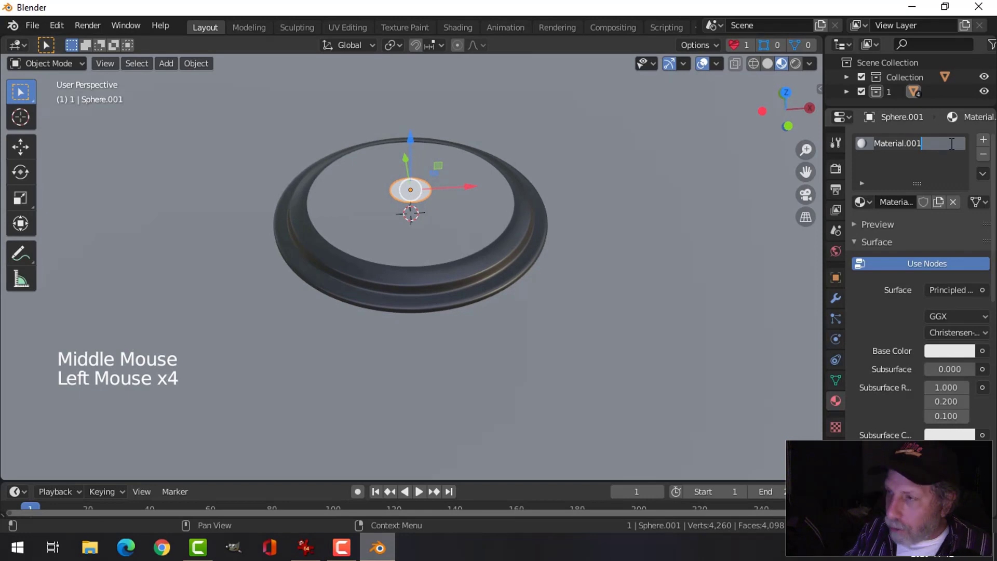
key(s)
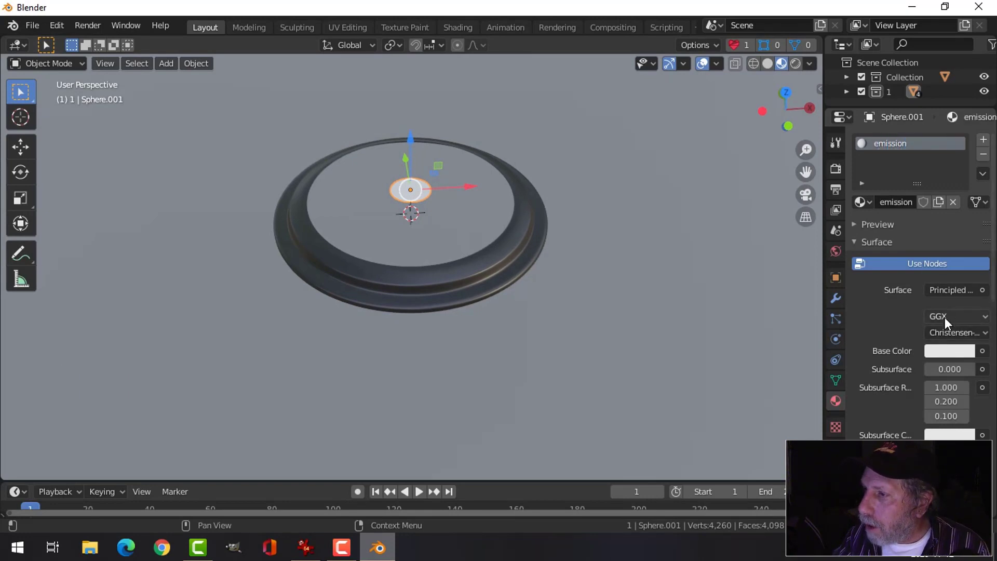
click(952, 294)
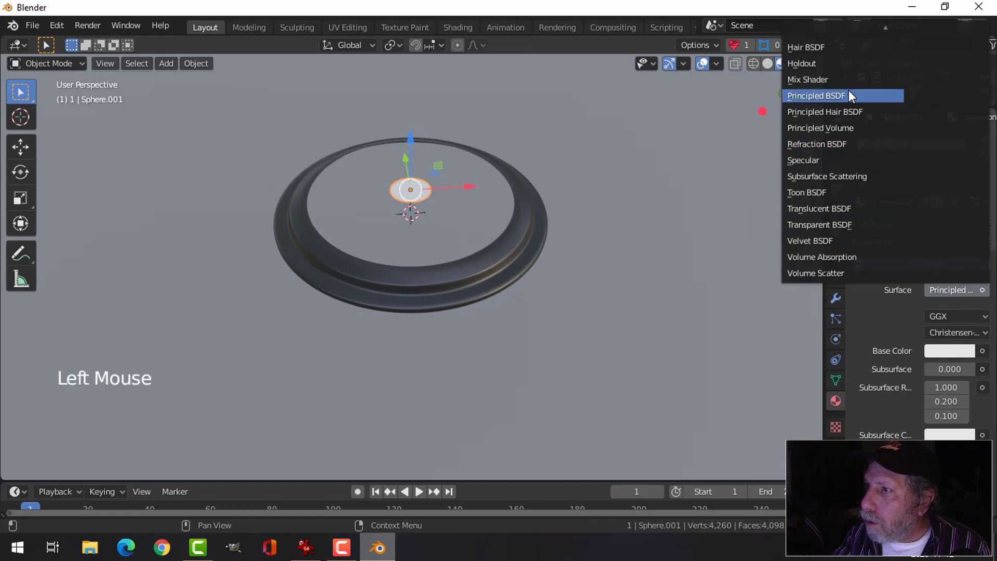
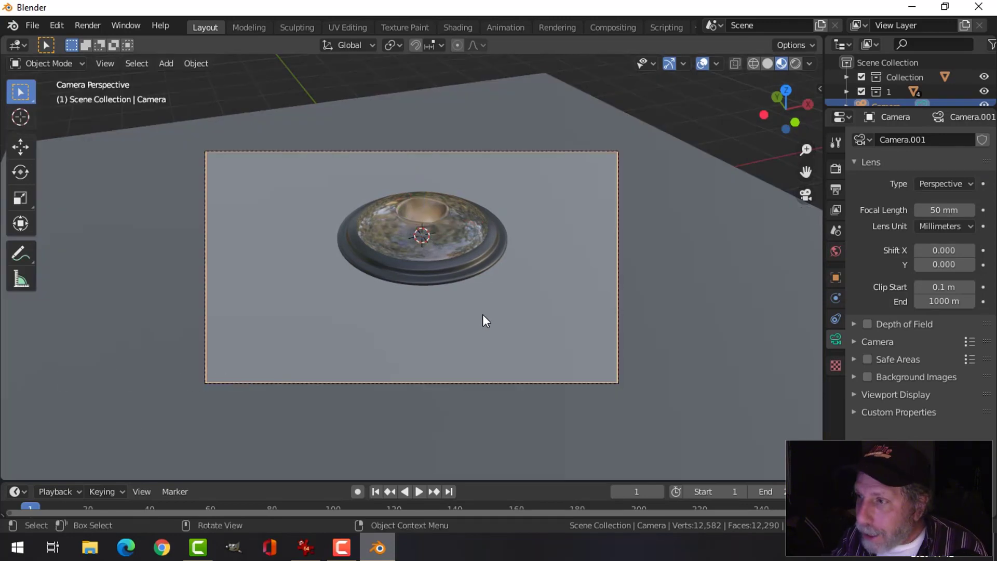
Enable Lock Camera to View from the sidebar's View settings.
key(n)
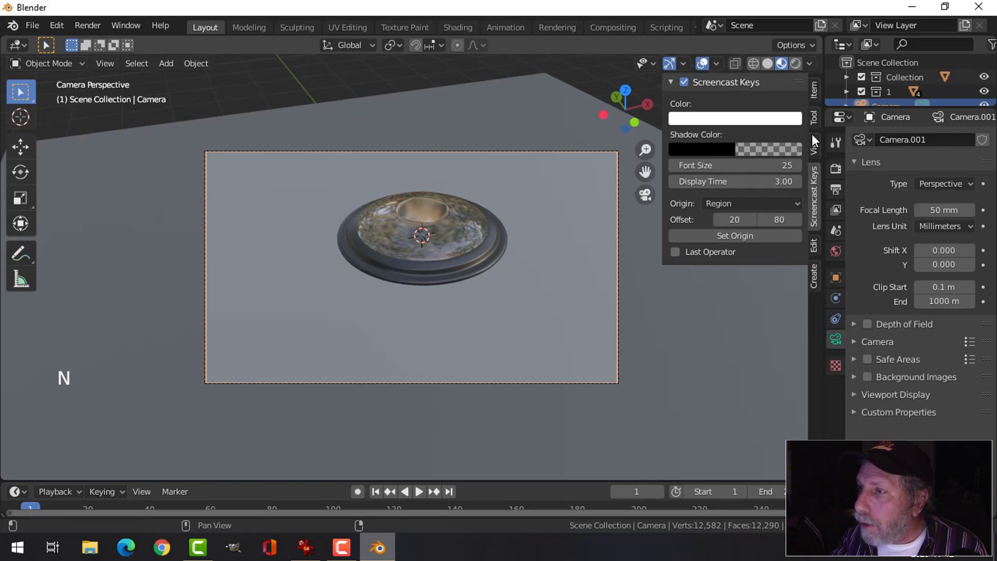
click(816, 149)
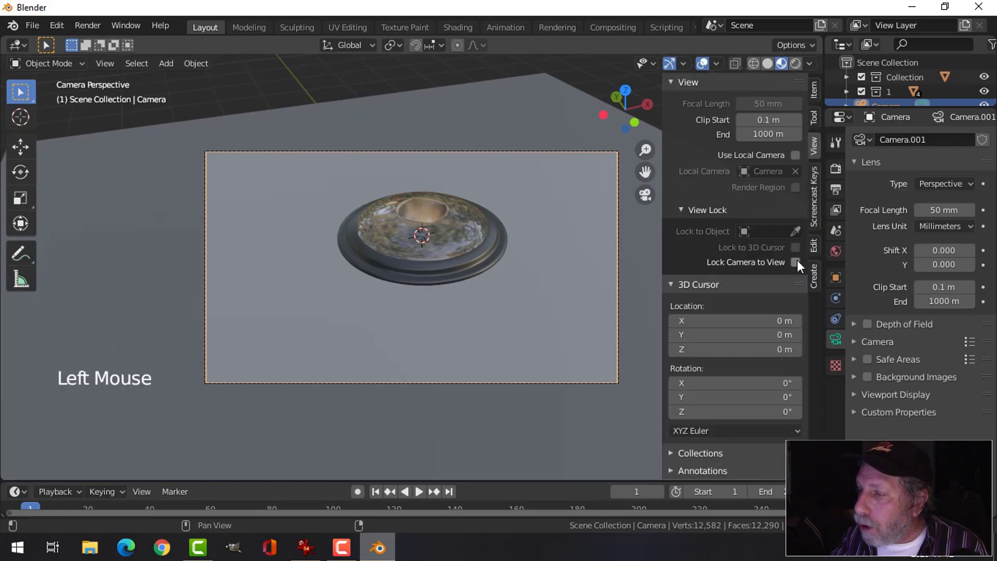
click(800, 269)
key(n)
Orbit and zoom the locked camera so the lid sits lower and closer in frame.
scroll(up, 3)
middle_click(483, 275)
middle_click(484, 301)
scroll(up, 3)
middle_click(494, 300)
middle_click(488, 309)
scroll(down, 3)
middle_click(489, 298)
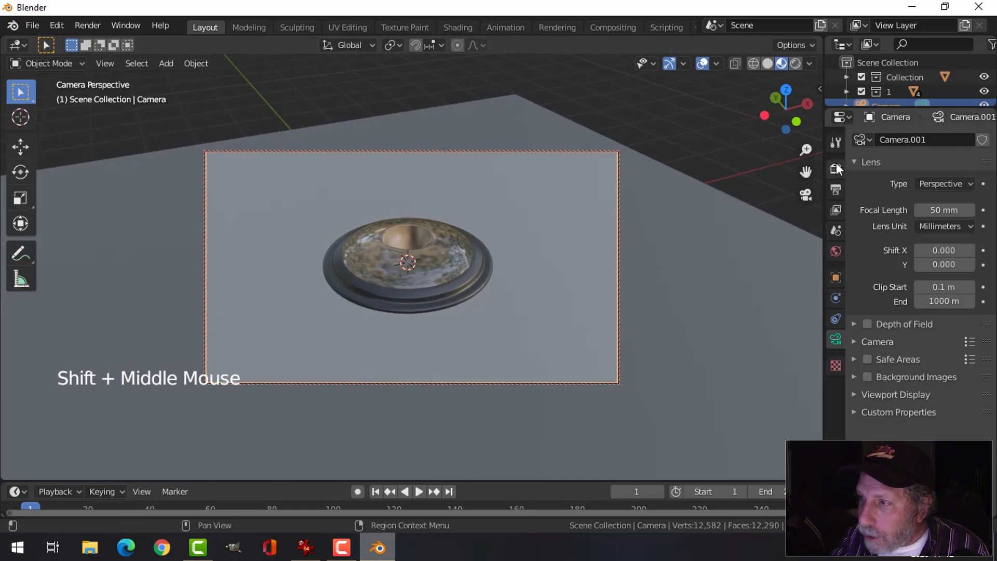
Switch the render engine to Cycles with 200 render samples.
click(841, 170)
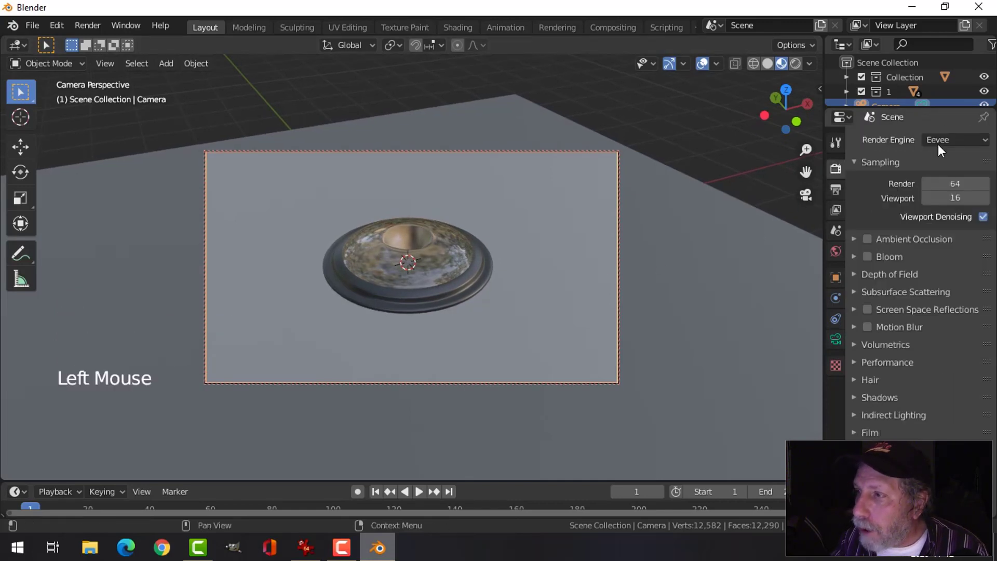
click(944, 144)
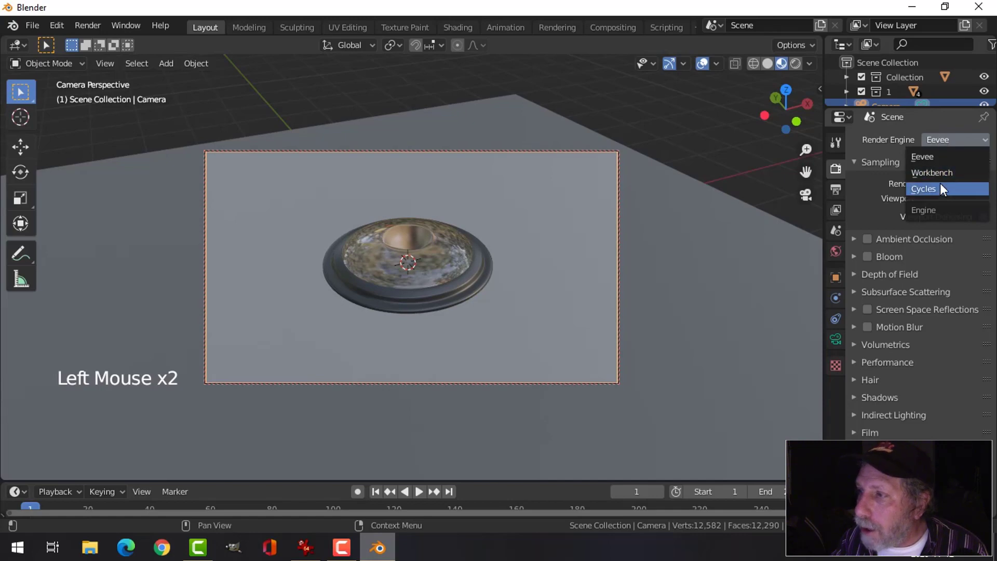
click(943, 179)
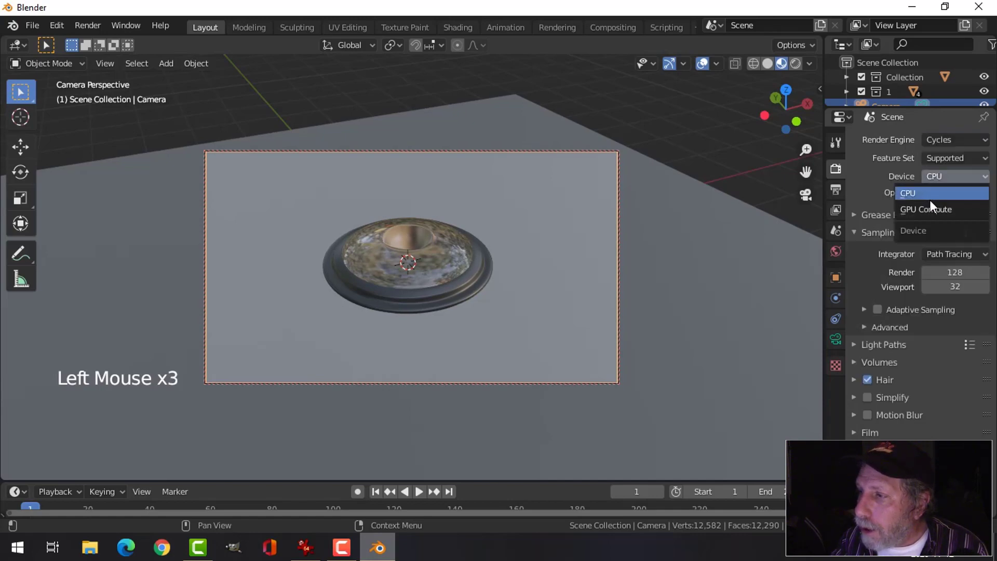
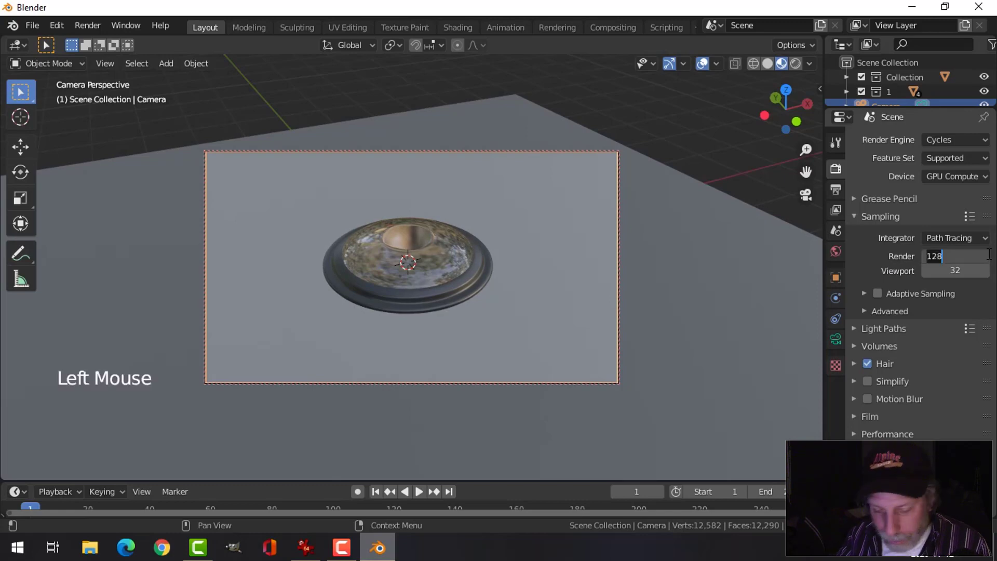
key(0)
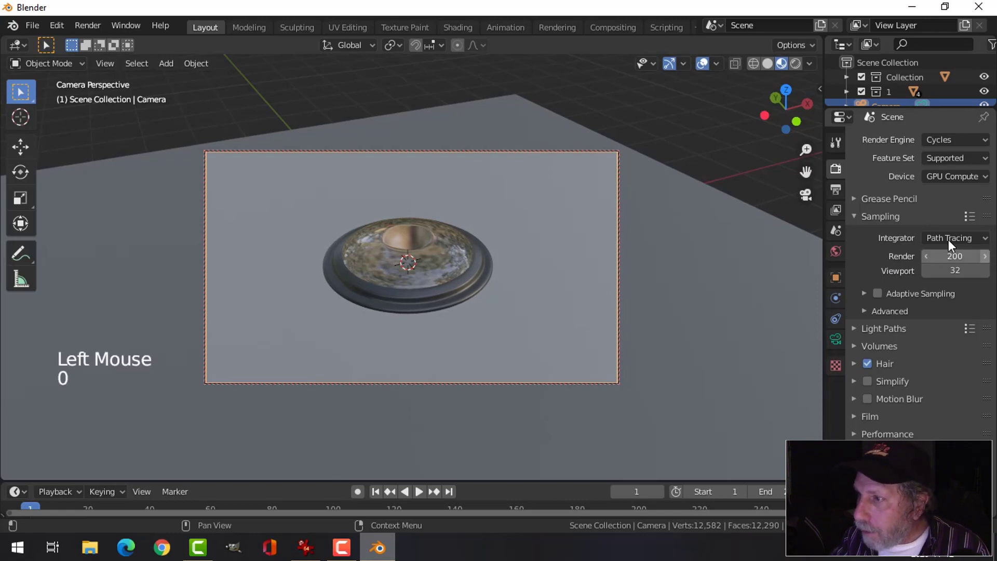
Set the output resolution to 1000 by 600 px and move on to View Layer settings.
click(833, 190)
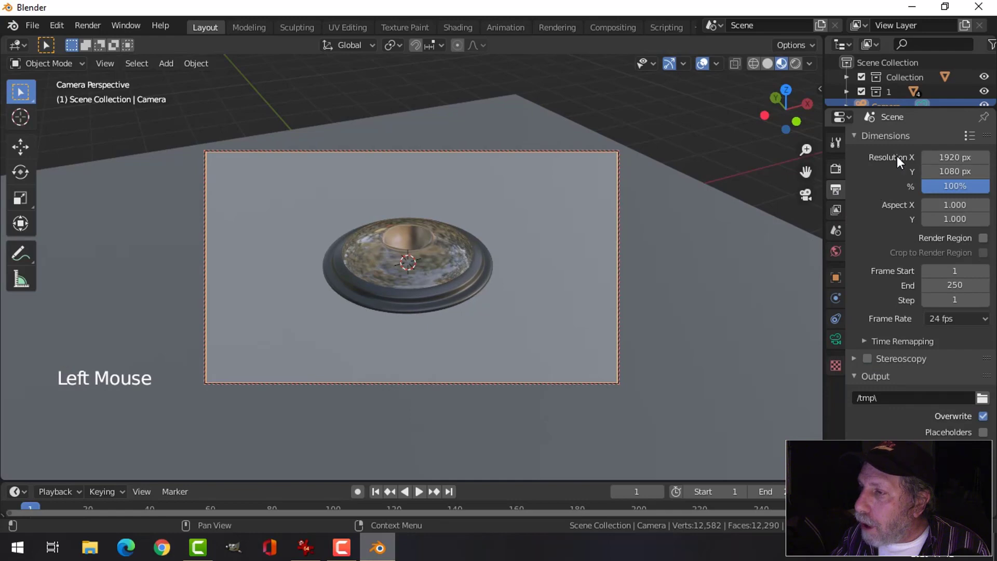
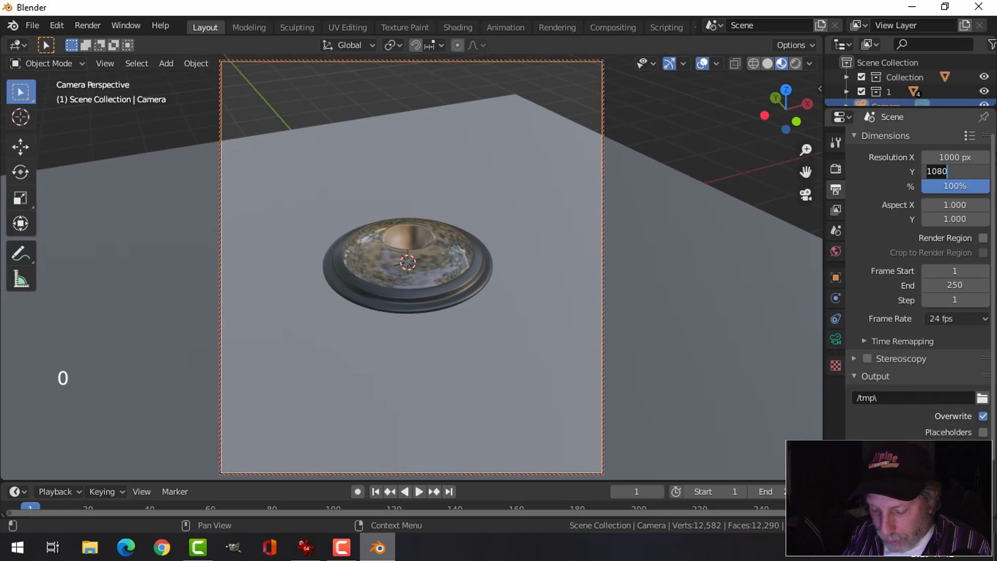
key(0)
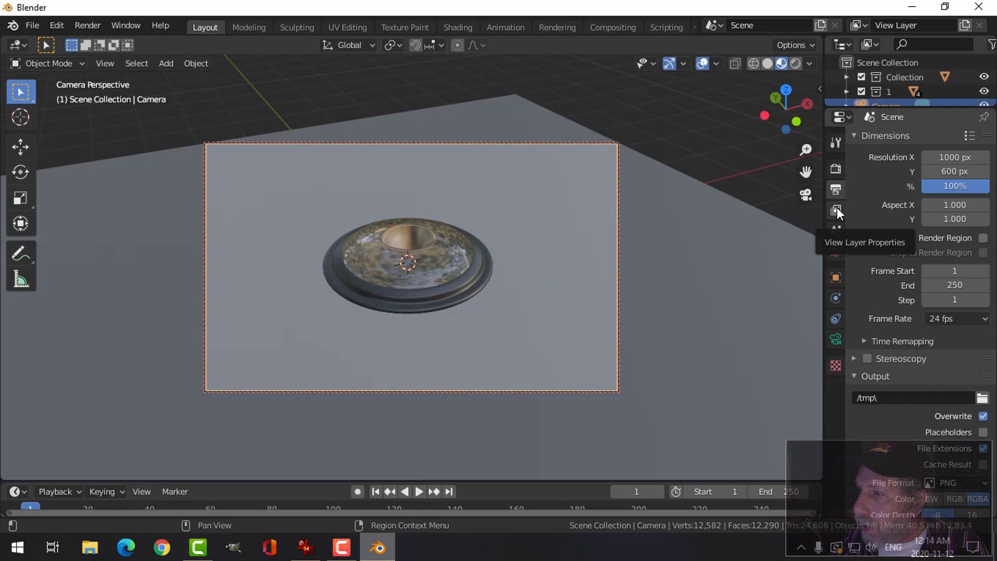
click(842, 214)
scroll(down, 3)
click(866, 512)
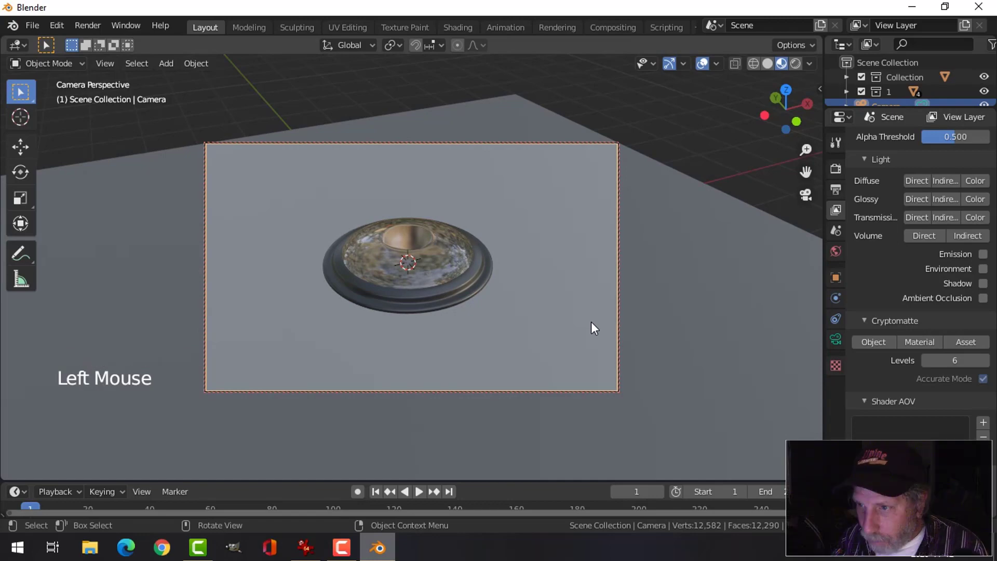
Move the grey ground plane and scale it up well beyond the camera frame.
click(703, 330)
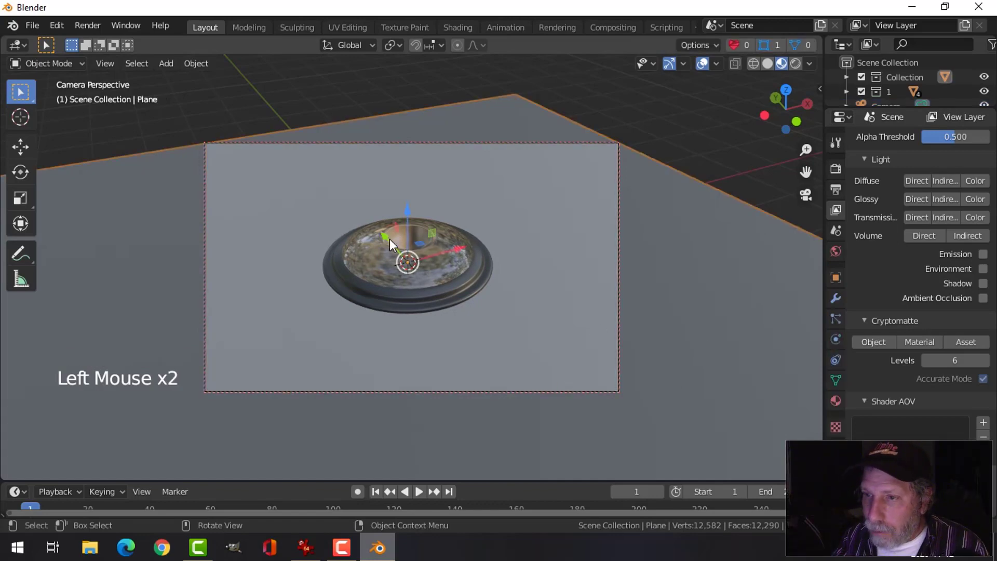
click(401, 270)
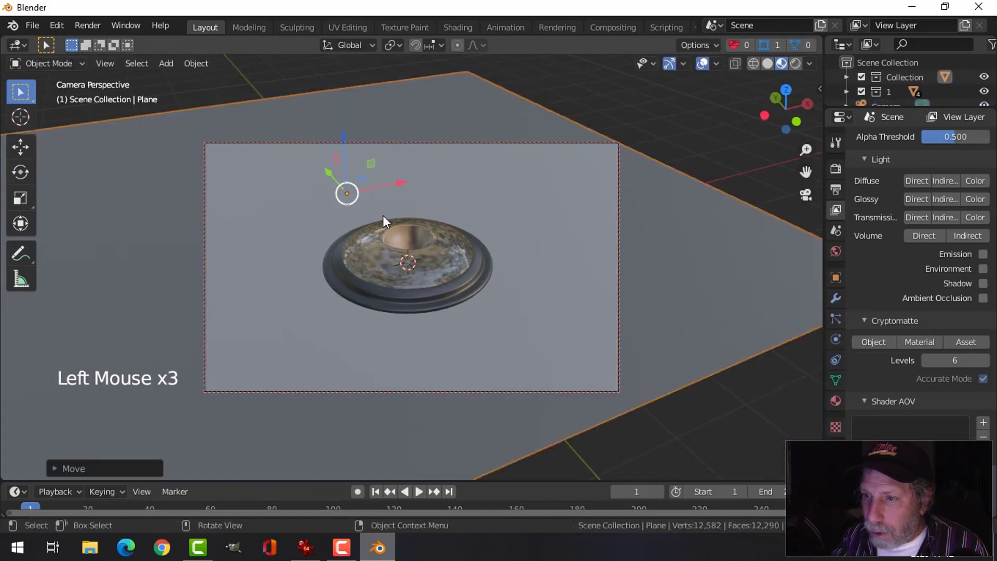
click(405, 185)
key(s)
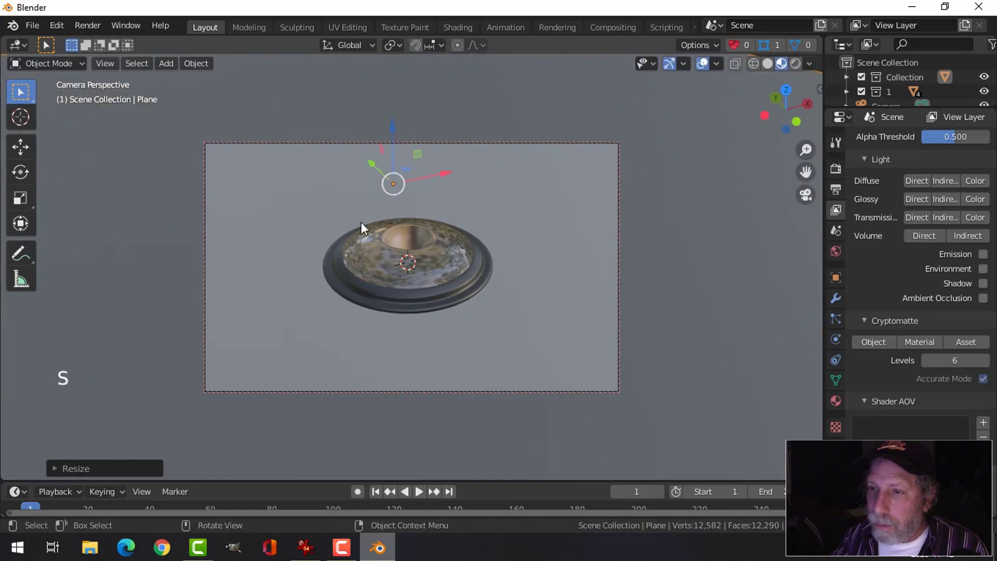
scroll(down, 3)
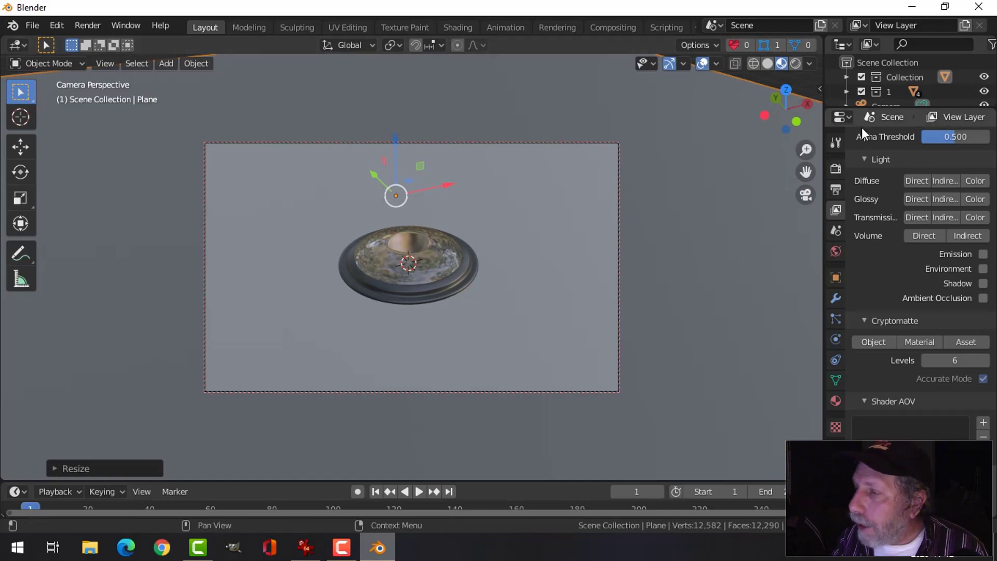
Leave camera view, orbit around, and grab the Camera in the Outliner.
key(KP_0)
scroll(down, 3)
middle_click(560, 235)
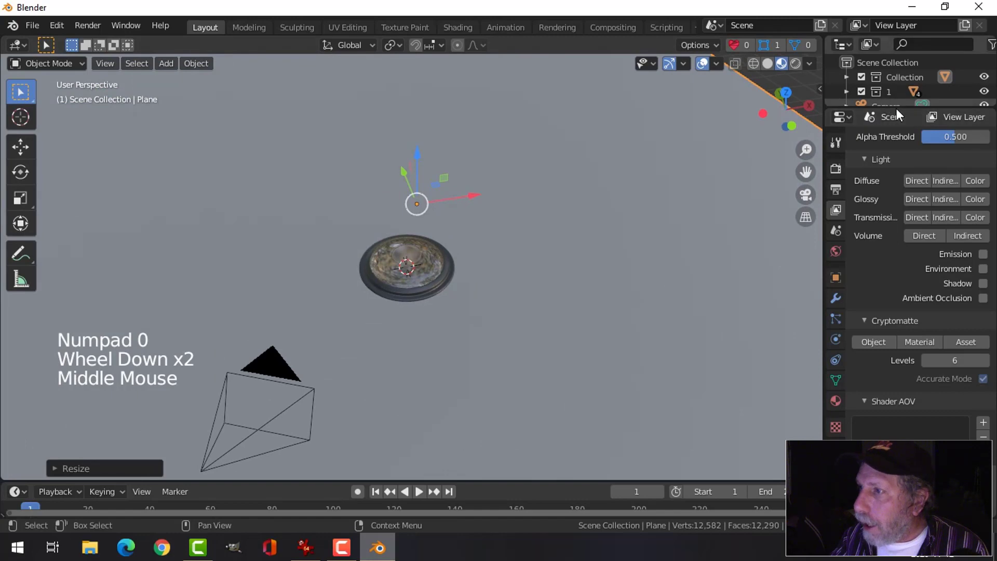
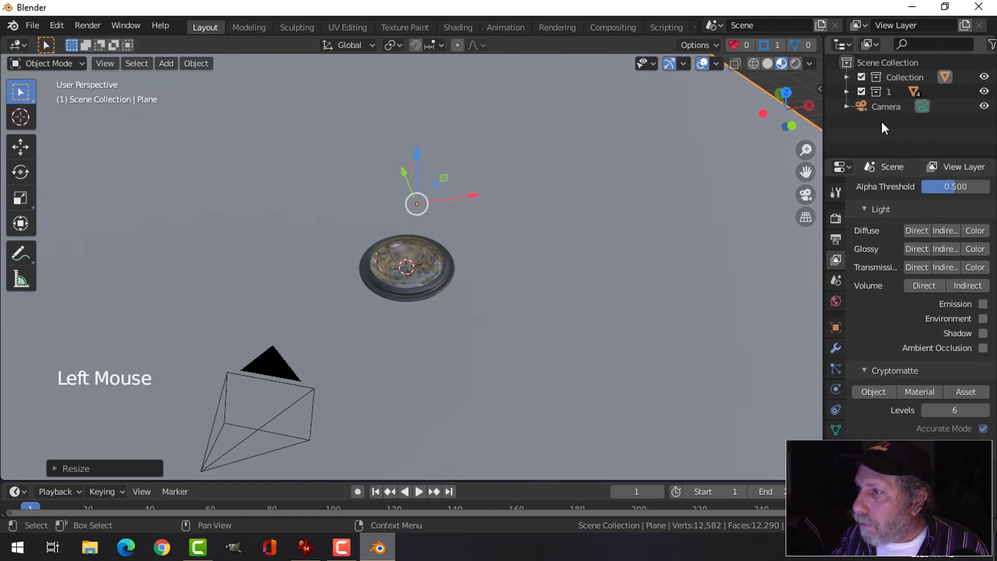
click(885, 106)
click(895, 107)
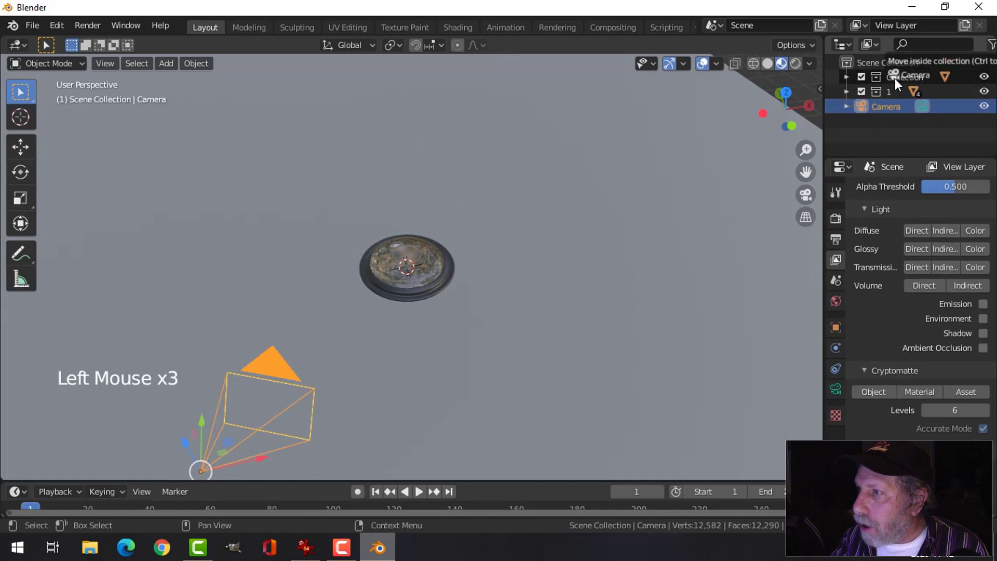
Drop the Camera into collection 1 and switch to a top-down view.
click(884, 96)
right_click(882, 97)
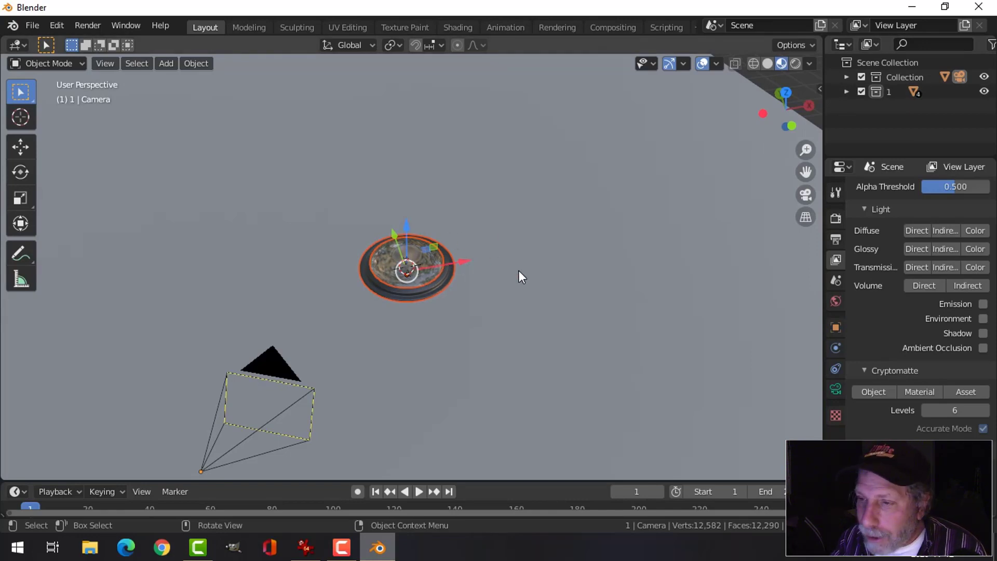
key(KP_7)
scroll(down, 3)
scroll(up, 3)
Duplicate the dome lid, slide it into place, and move it to new collection 2.
key(shift+d)
key(g)
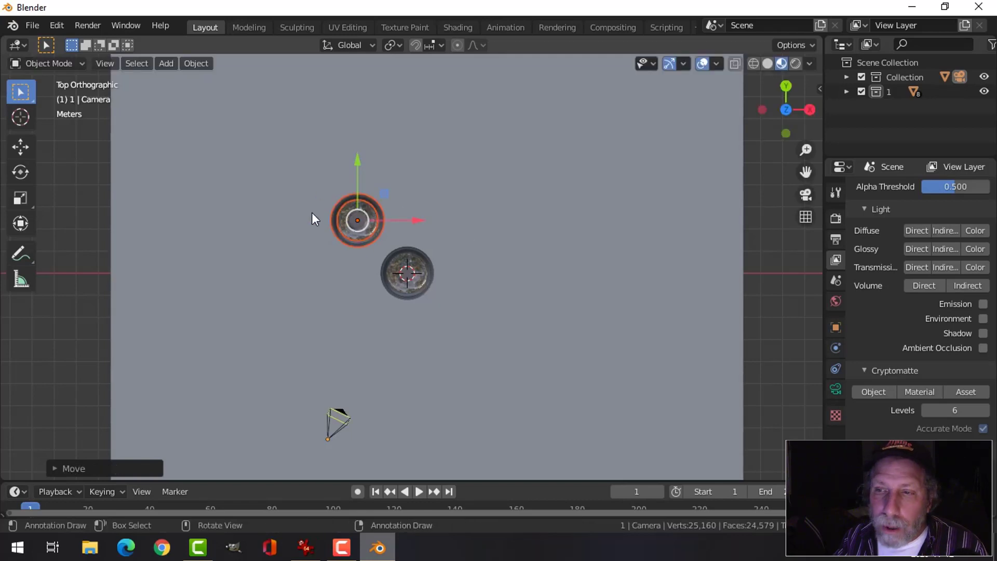
key(m)
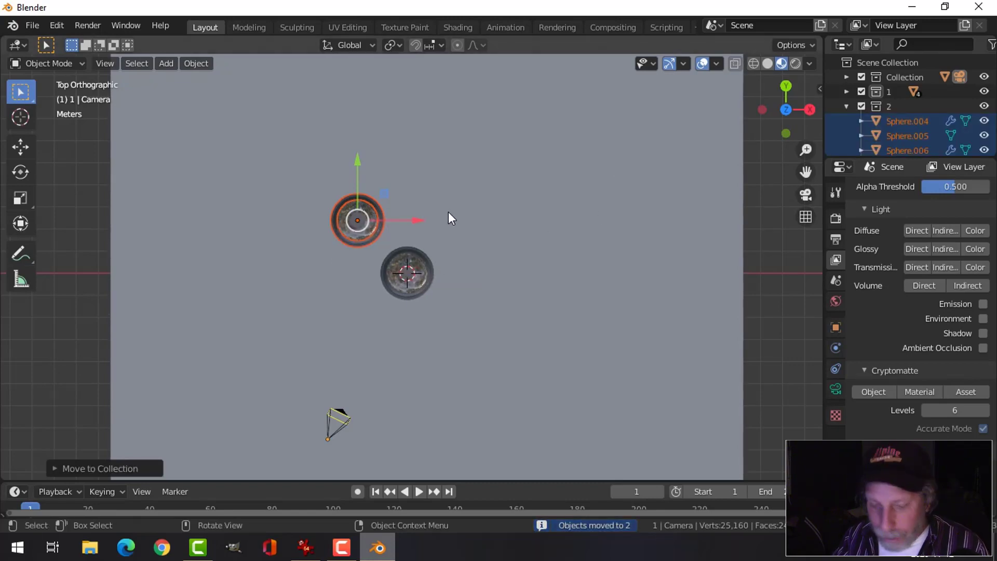
Duplicate the lid again to the right and move it to new collection 3.
key(shift+d)
key(g)
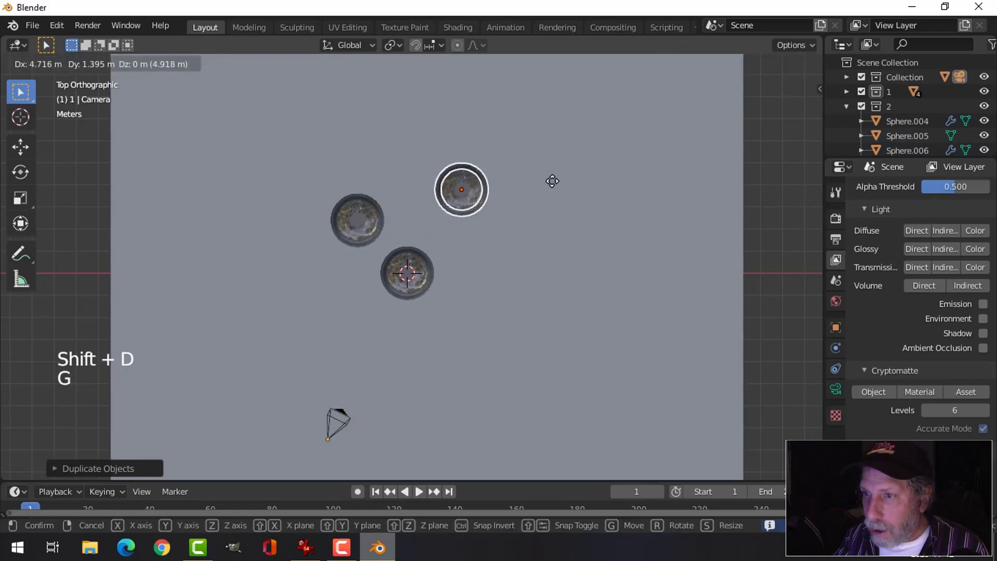
key(m)
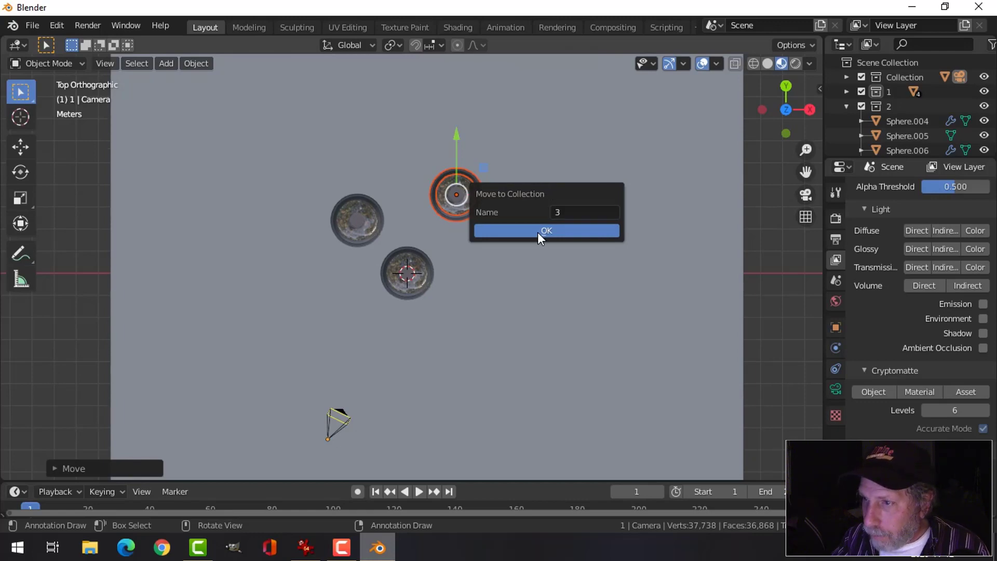
key(alt+a)
Orbit onto the three lids, switch to Material Preview, hide Sphere.004, and select the left lid's dome.
middle_click(520, 267)
scroll(up, 3)
middle_click(521, 270)
middle_click(521, 272)
click(478, 187)
click(322, 214)
click(400, 289)
key(h)
click(311, 210)
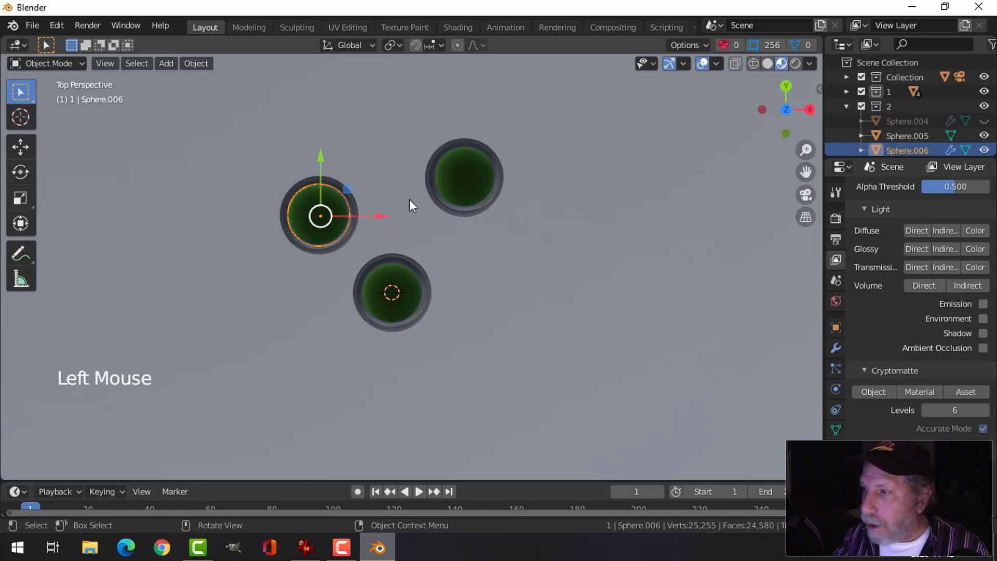
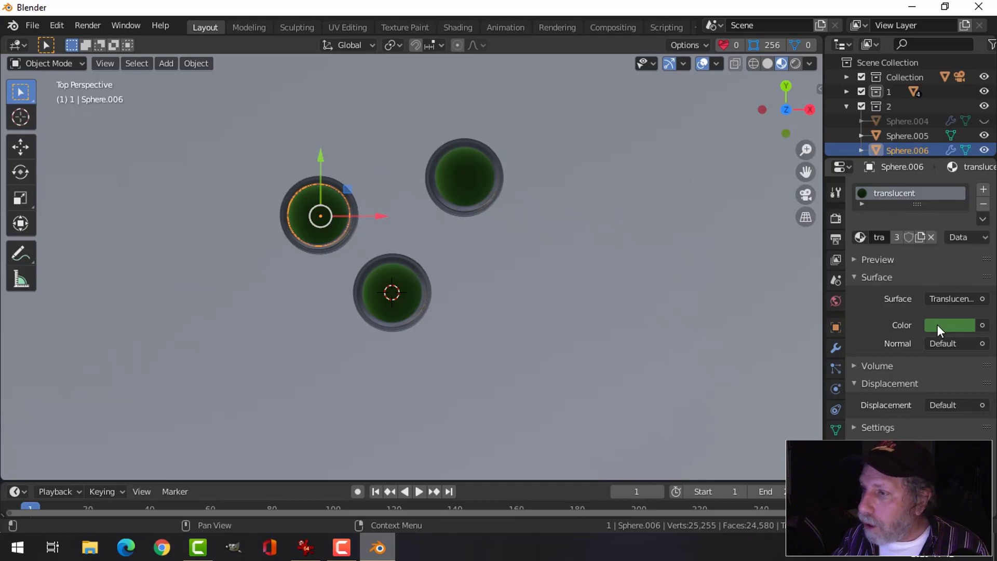
Give the left dome its own material copy translucent.001 coloured blue.
click(952, 331)
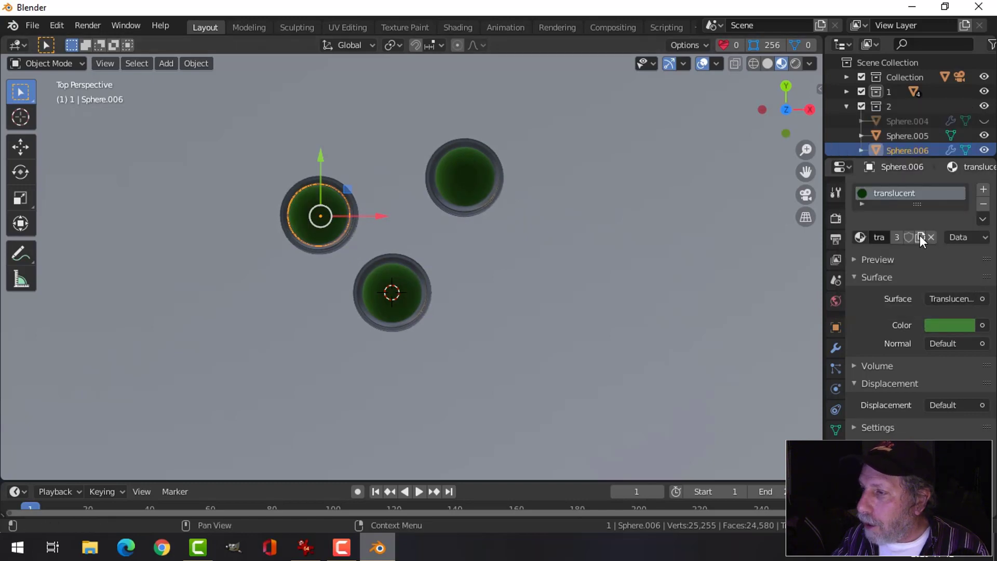
click(923, 242)
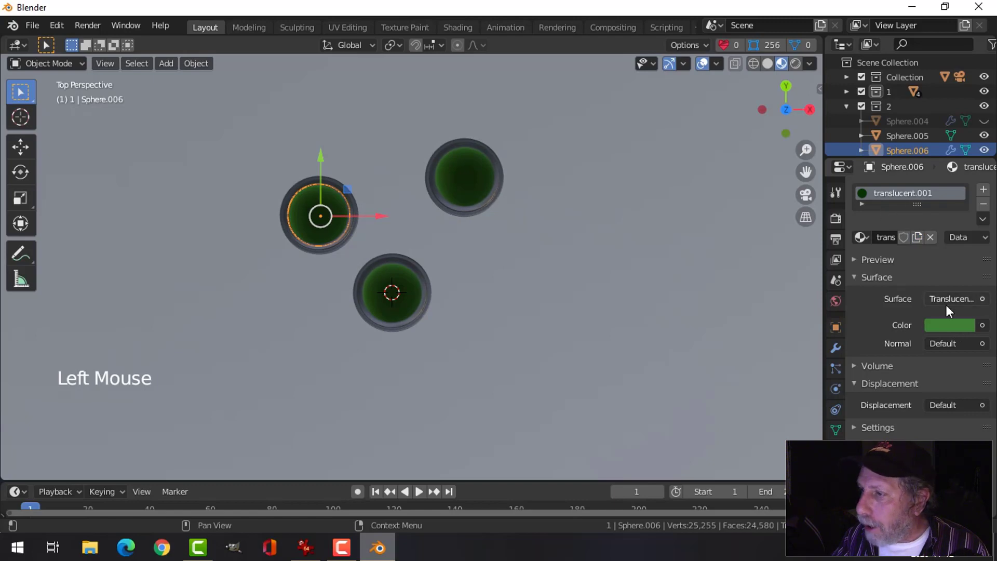
click(950, 330)
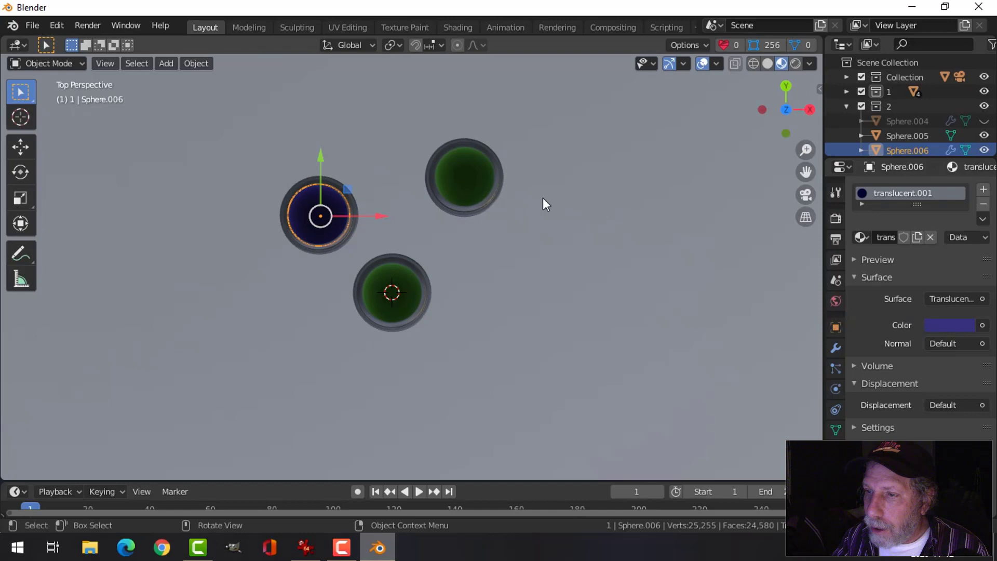
Give the top dome its own material copy translucent.002 coloured amber-yellow.
click(472, 170)
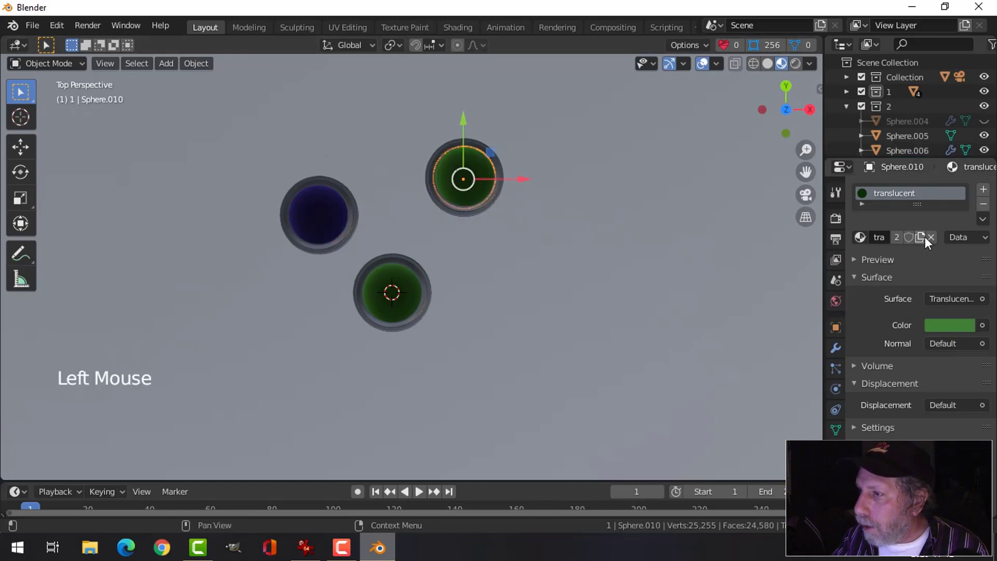
click(929, 243)
click(957, 329)
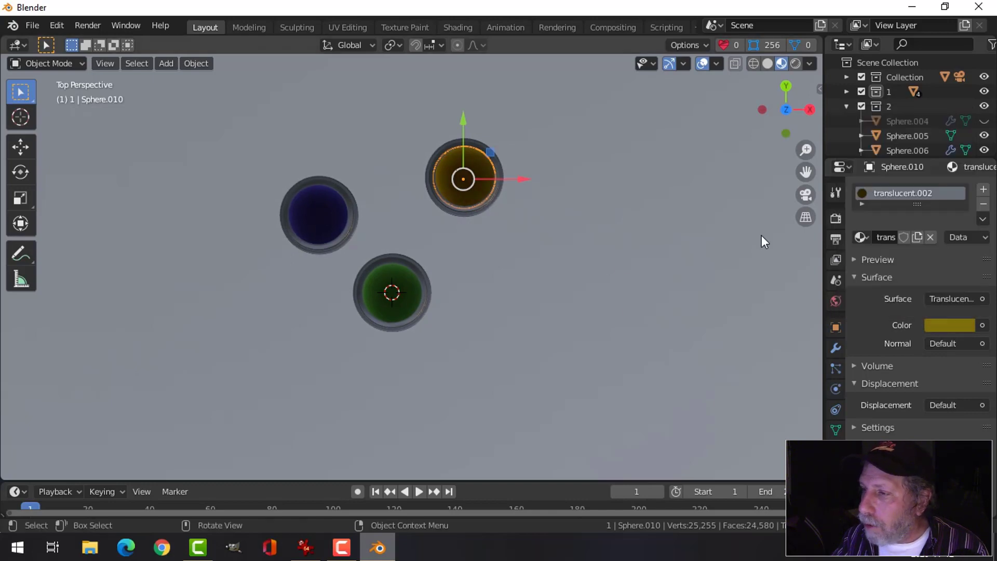
Add a point light to the scene from the top view.
key(alt+a)
middle_click(561, 264)
key(alt+h)
key(alt+a)
middle_click(559, 268)
scroll(down, 3)
middle_click(519, 260)
key(KP_7)
key(shift+a)
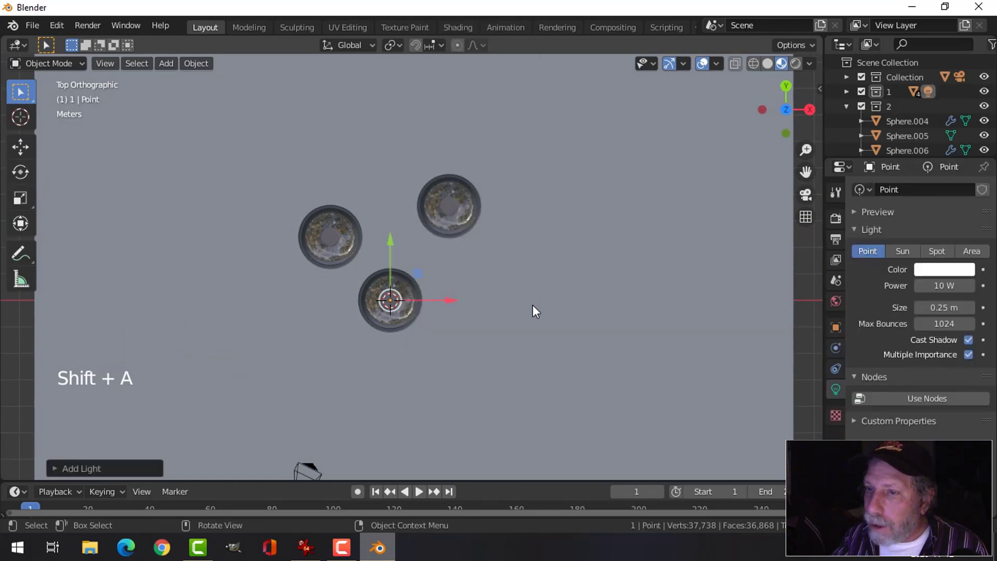
Raise the light above the lids in front view and give it 100 W power and a warm colour.
key(KP_1)
key(g)
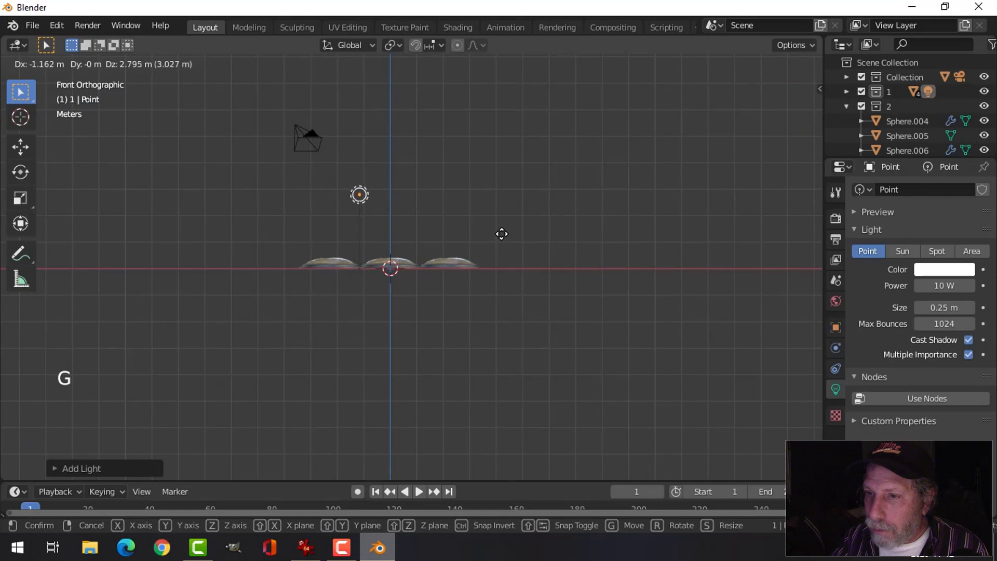
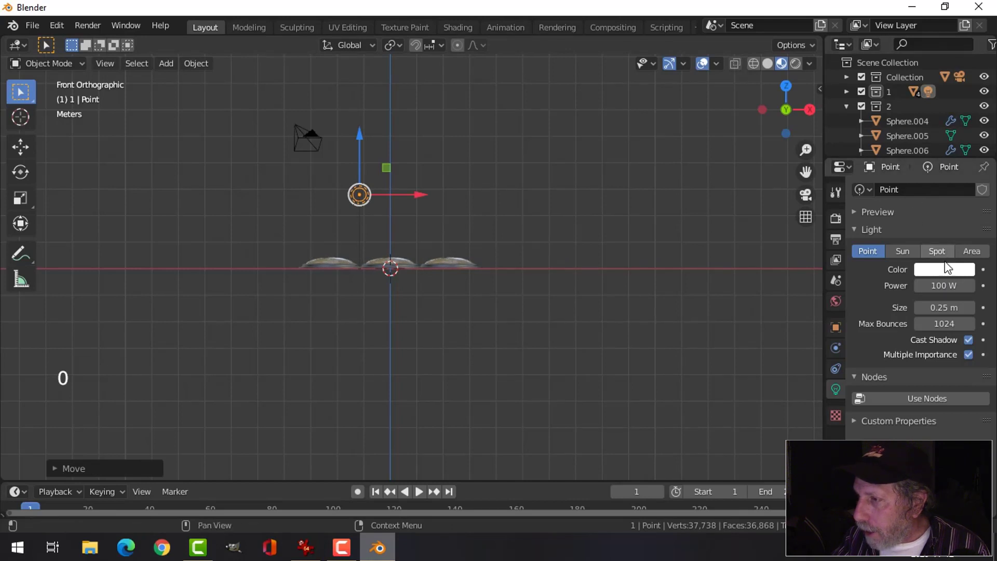
click(947, 276)
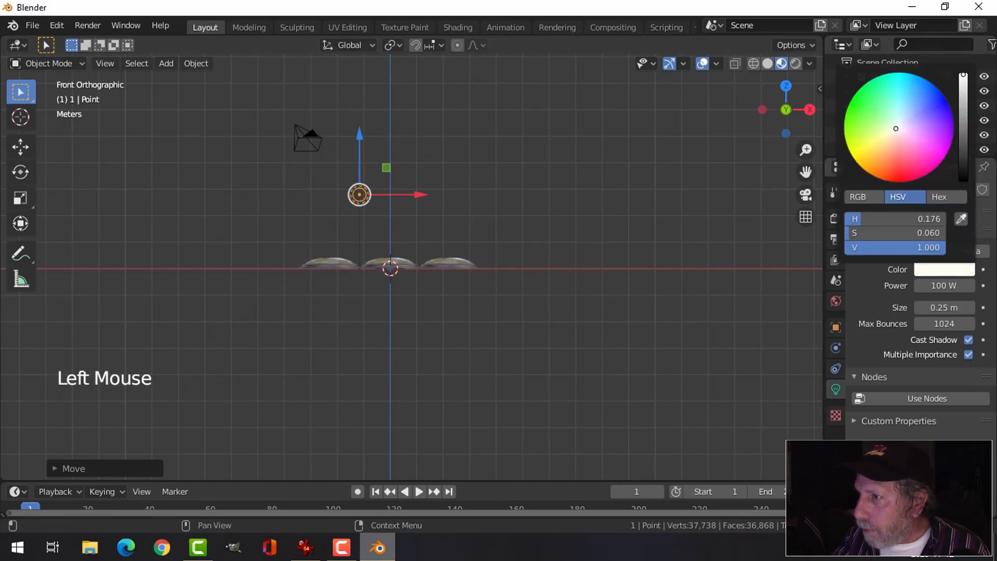
key(KP_7)
Duplicate the point light twice, placing Point.001 and Point.002 above the other lids.
key(shift+d)
key(g)
key(shift+d)
key(g)
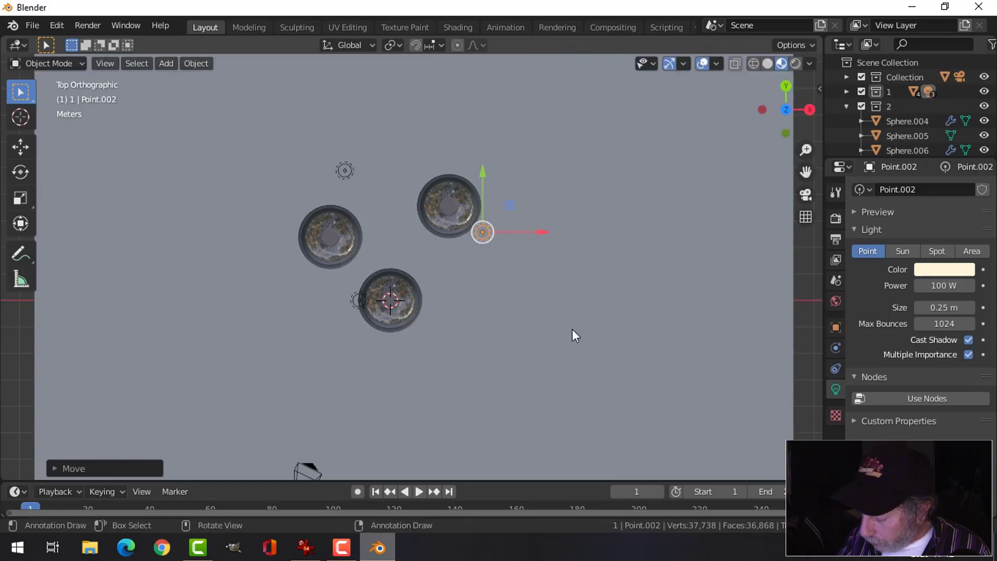
Look through the camera and orbit to check the three lit lids.
key(KP_0)
scroll(down, 3)
middle_click(503, 312)
scroll(up, 3)
middle_click(555, 342)
middle_click(544, 362)
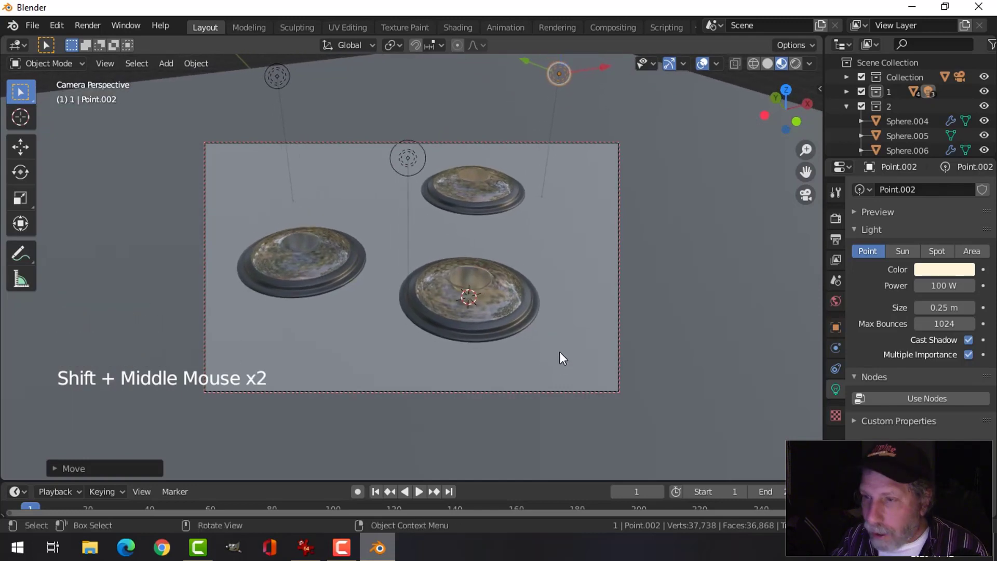